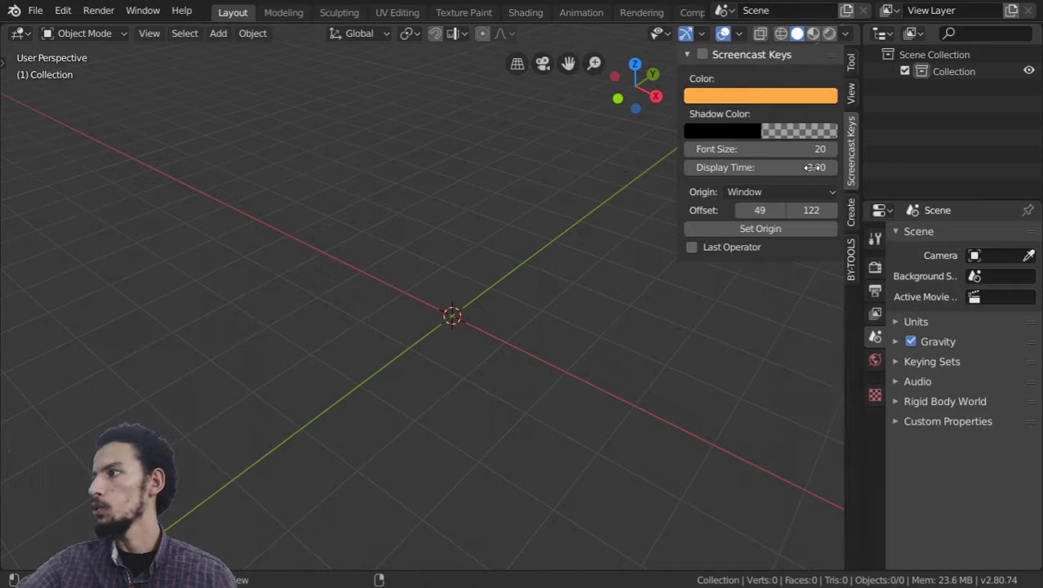
Hide the viewport sidebar and show the Scene properties with its Units panel
key(n)
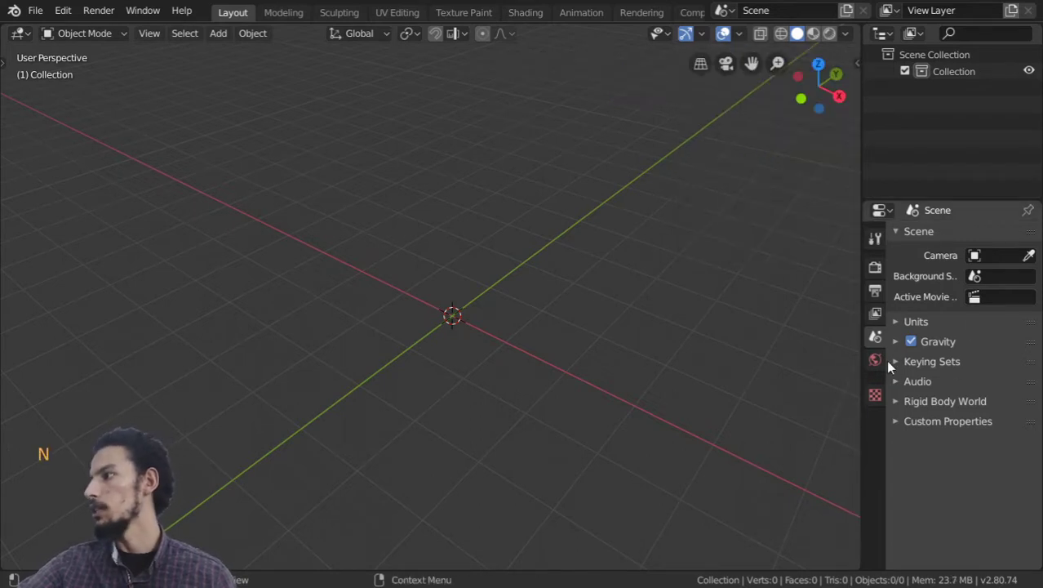
click(883, 270)
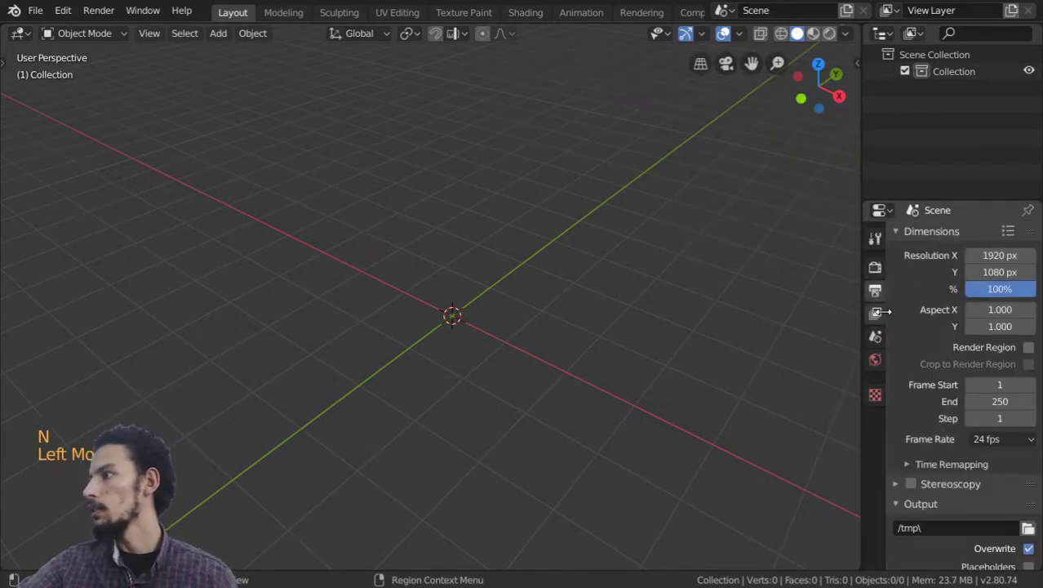
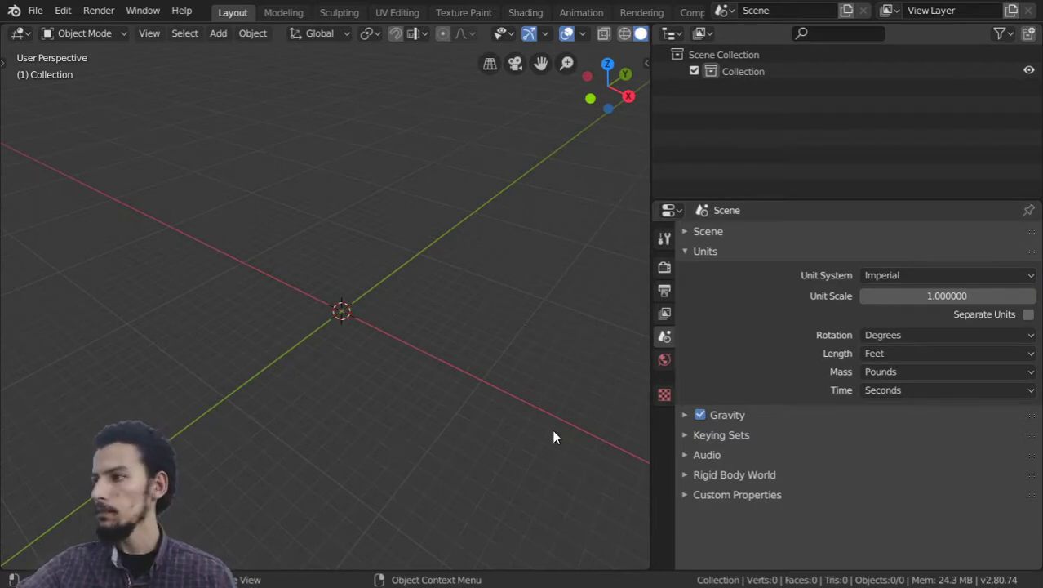
Set the scene Unit System to Metric with Length in Meters and Mass in Kilograms
click(550, 390)
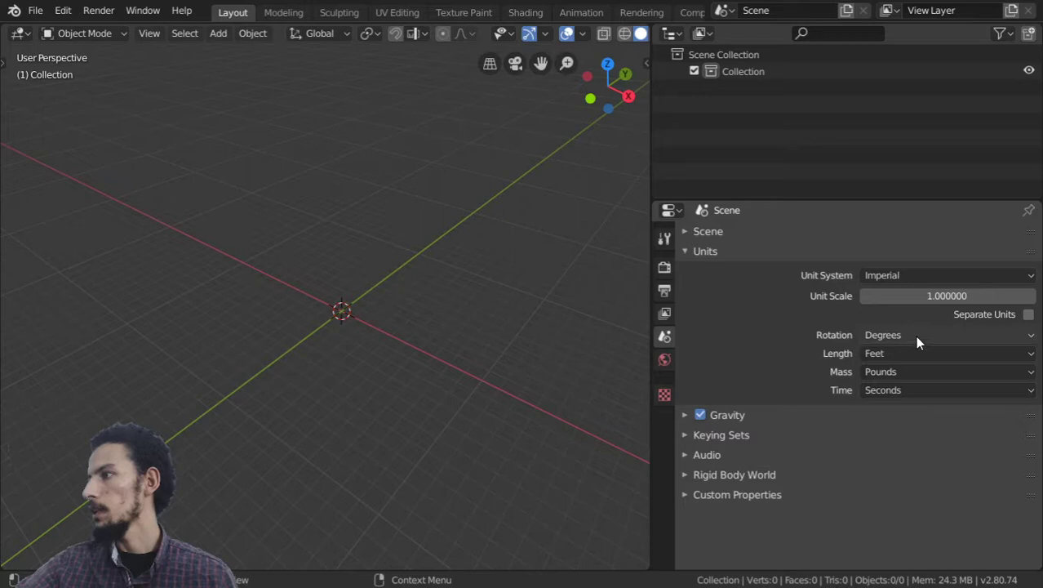
click(923, 351)
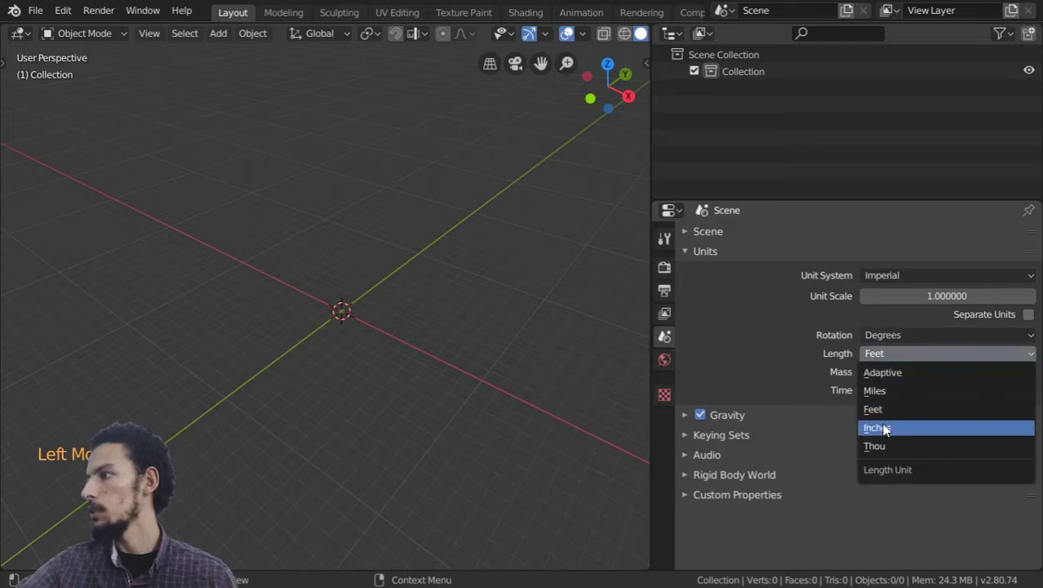
click(919, 277)
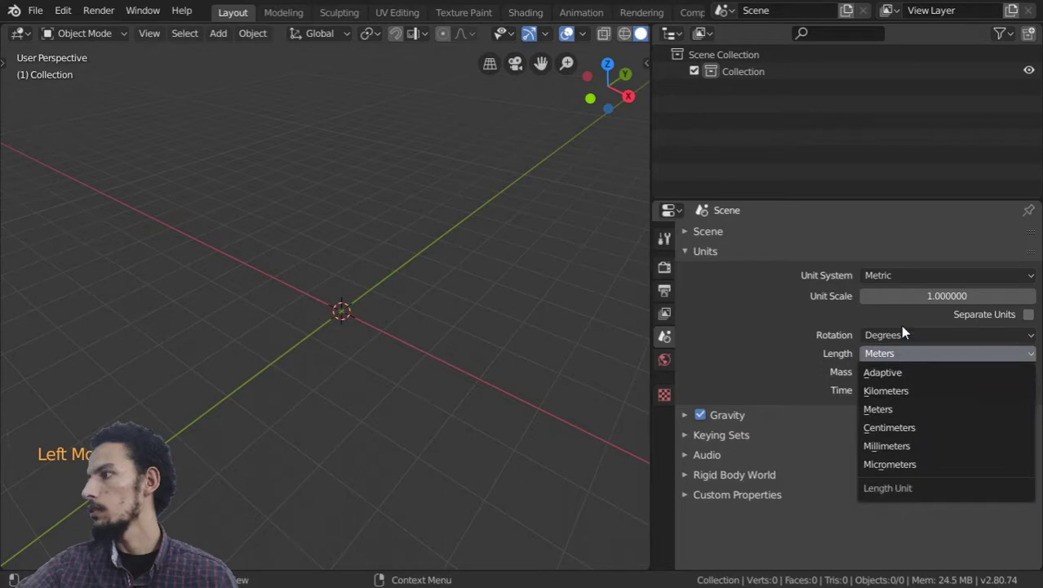
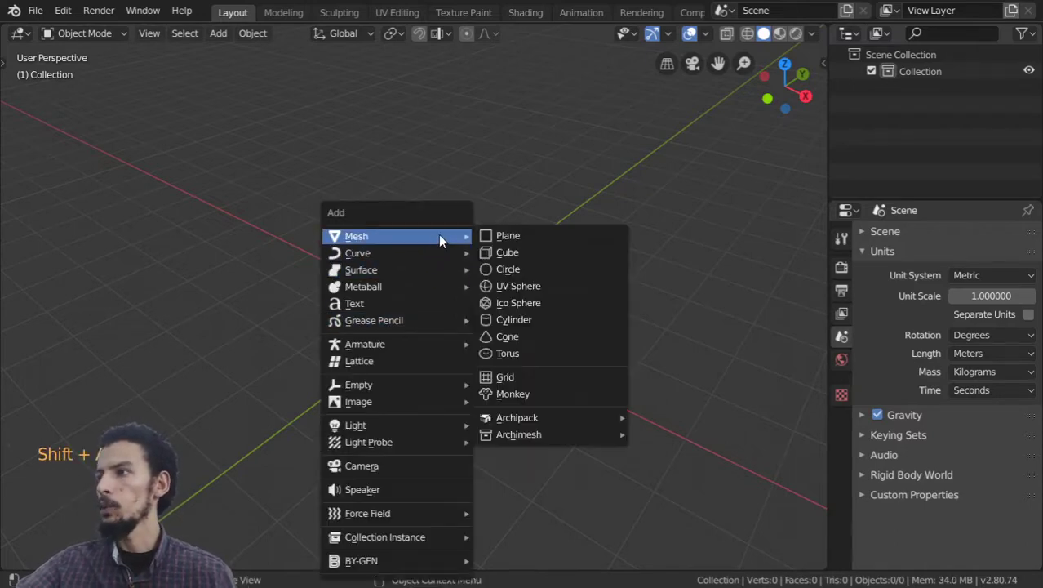
Add a Plane mesh and size it to Dimensions X 5 m, Y 4 m in the sidebar Item tab
middle_click(417, 358)
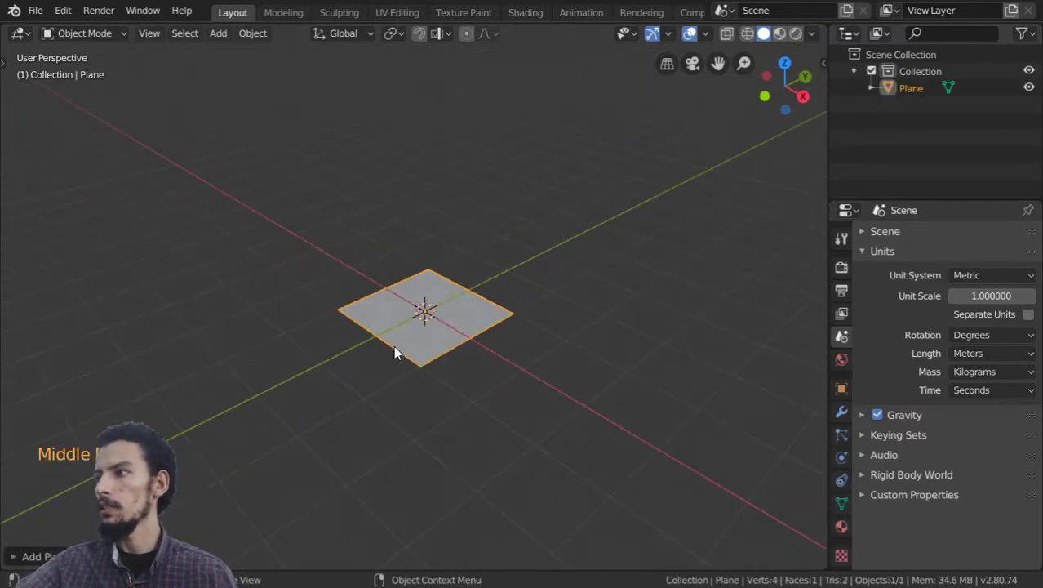
key(s)
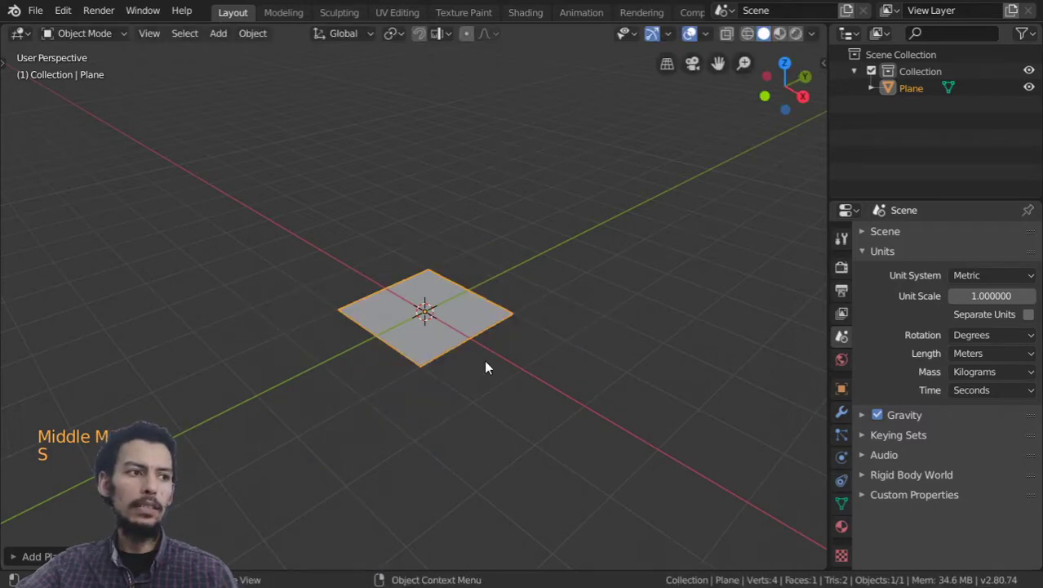
key(n)
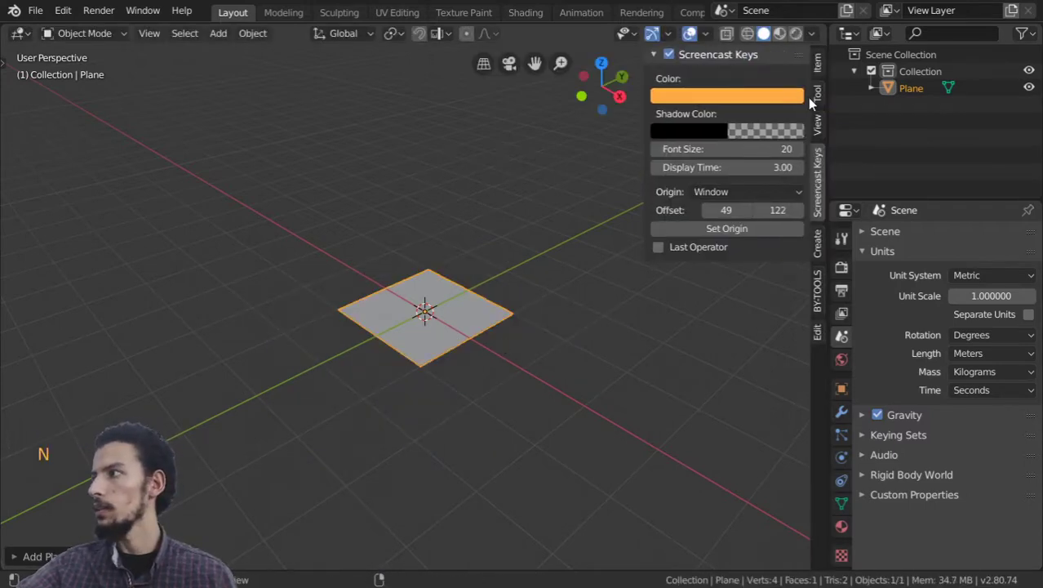
click(819, 99)
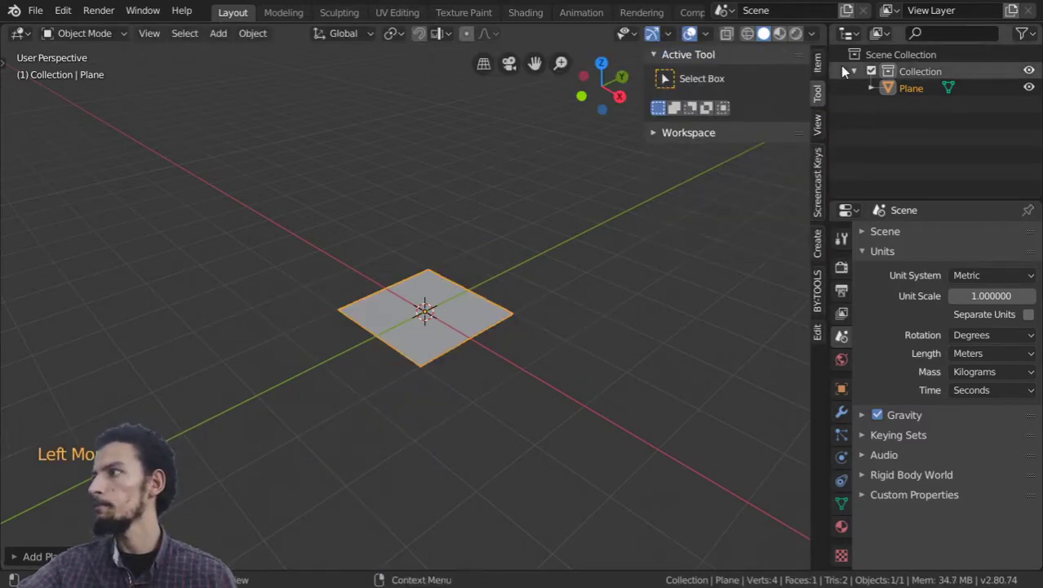
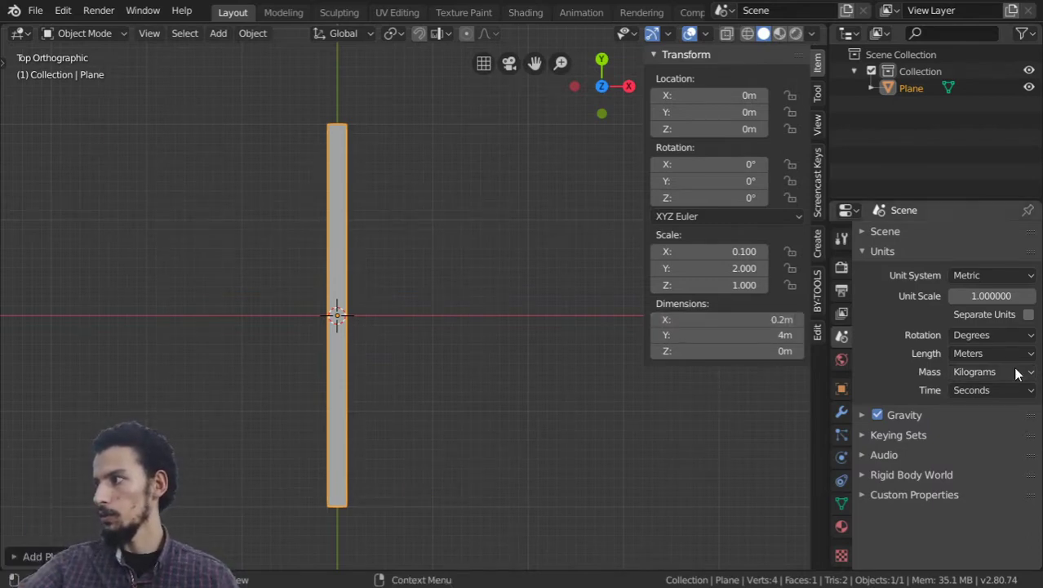
Enter plane Dimensions X 200 mm and Y 300 mm with scene lengths in centimeters/millimeters
click(1012, 358)
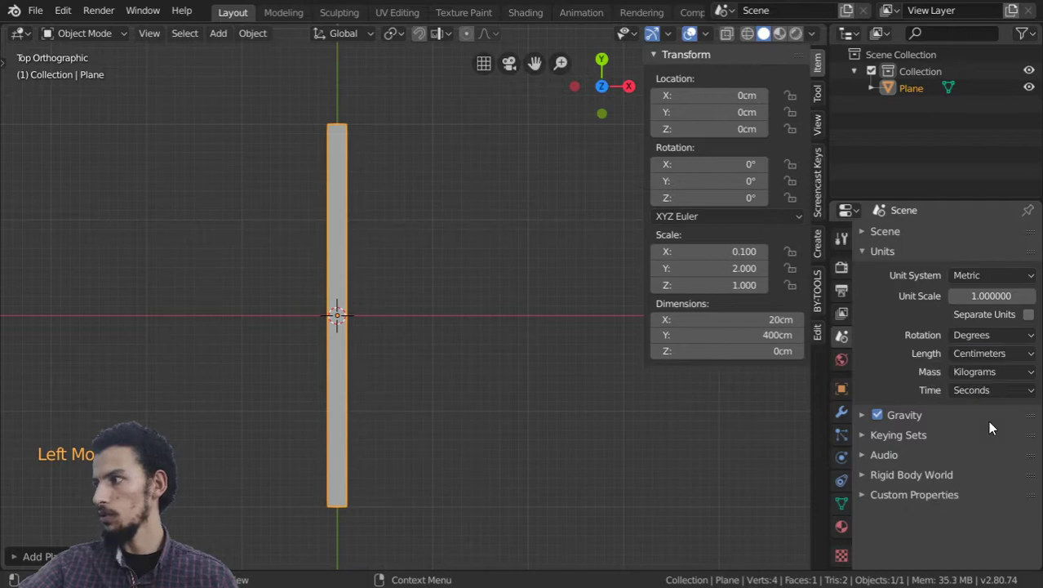
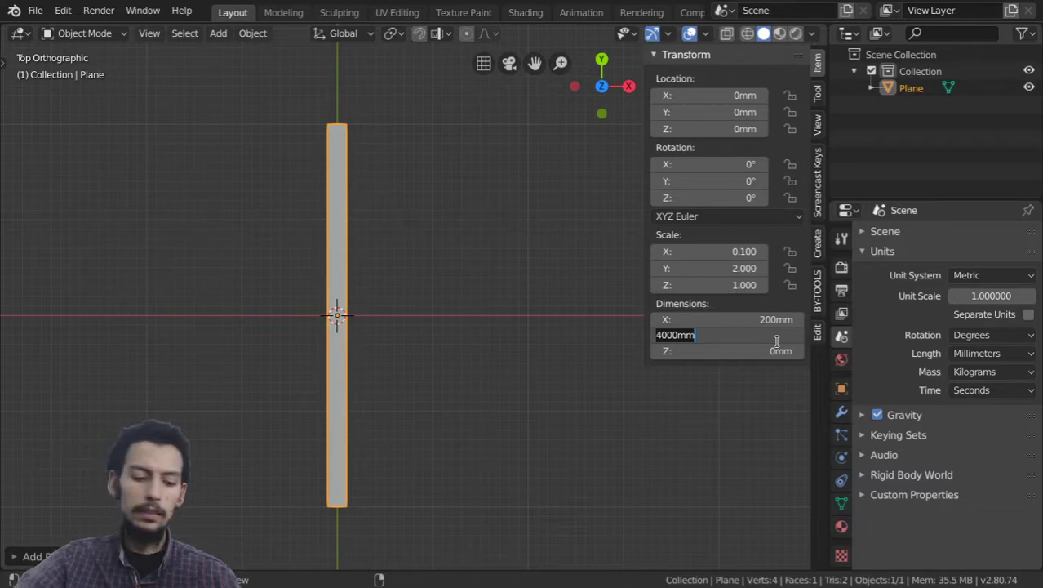
key(0)
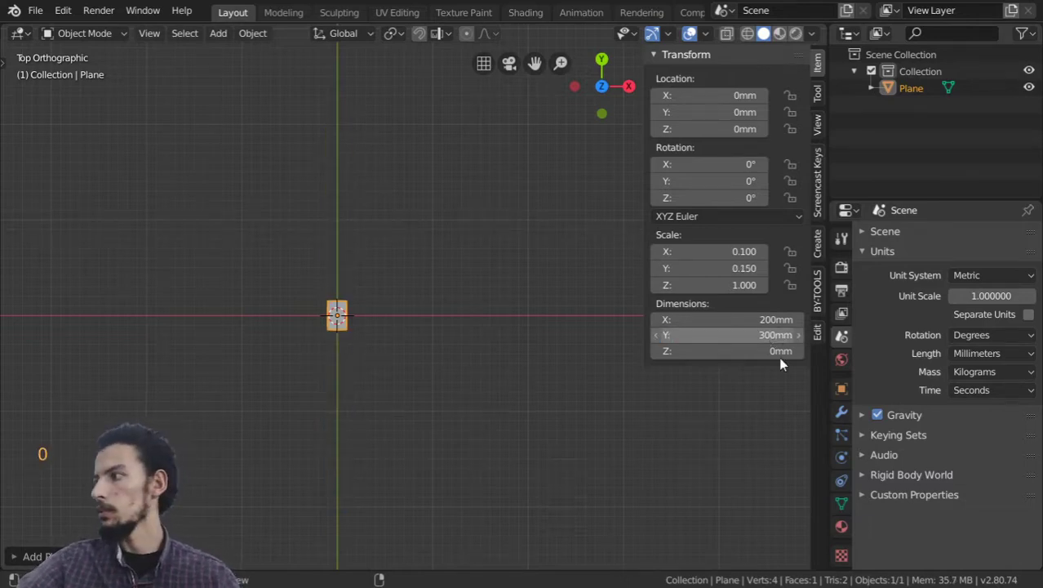
click(996, 351)
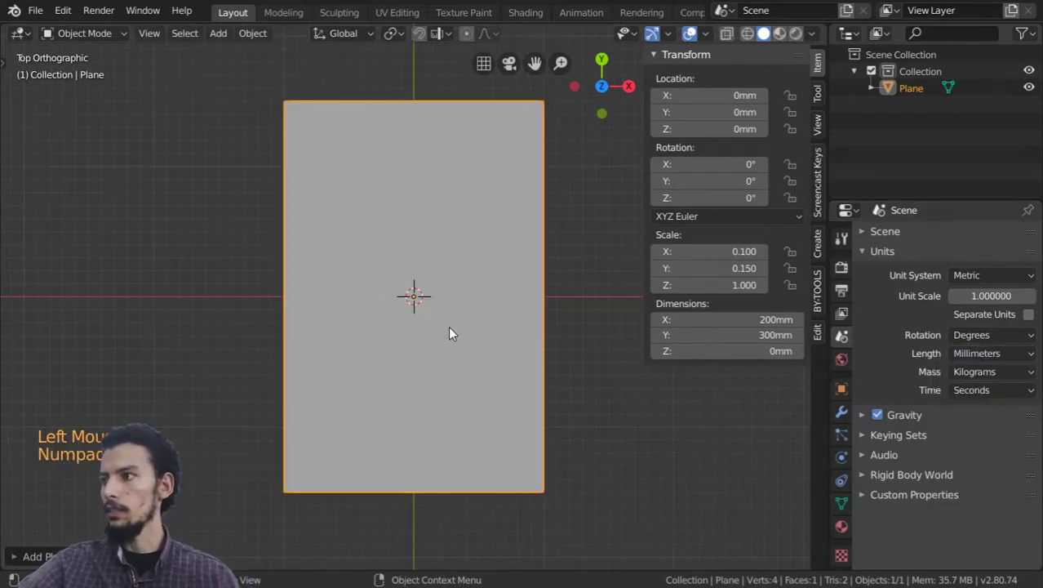
Set scene Length back to Centimeters and inspect the 20 × 30 cm plane in perspective
middle_click(409, 117)
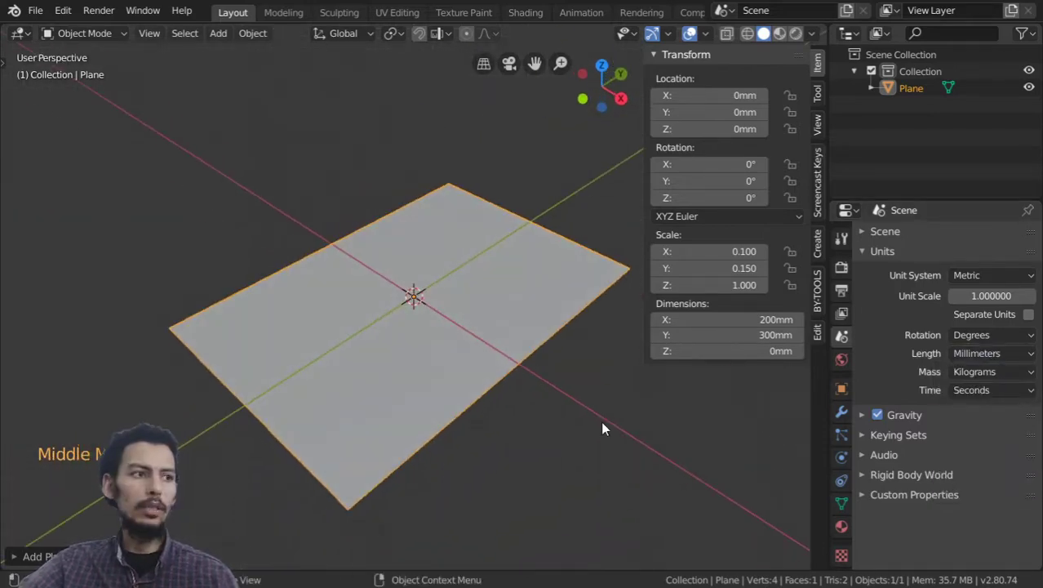
scroll(up, 3)
scroll(down, 3)
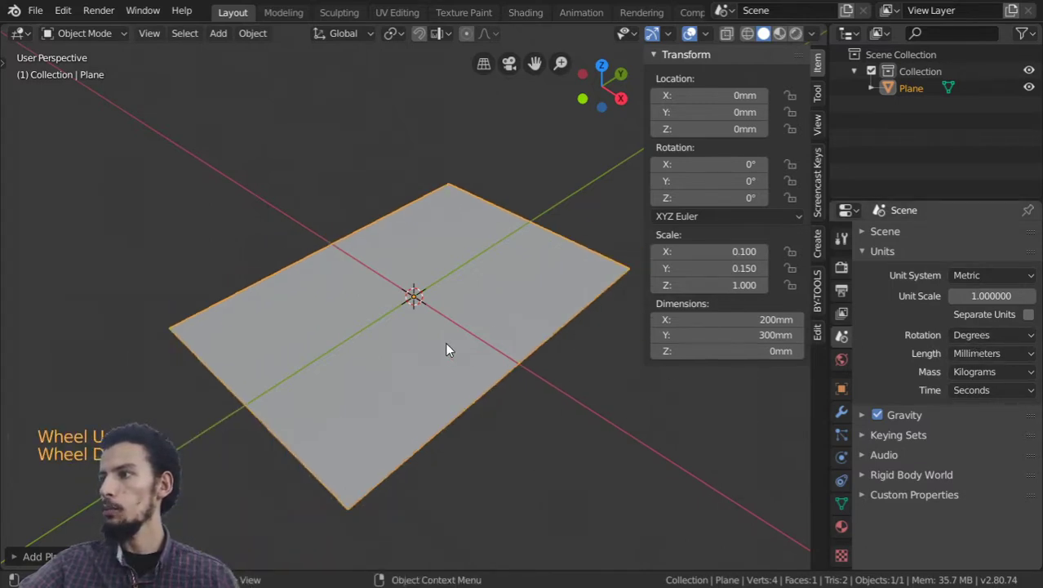
click(994, 361)
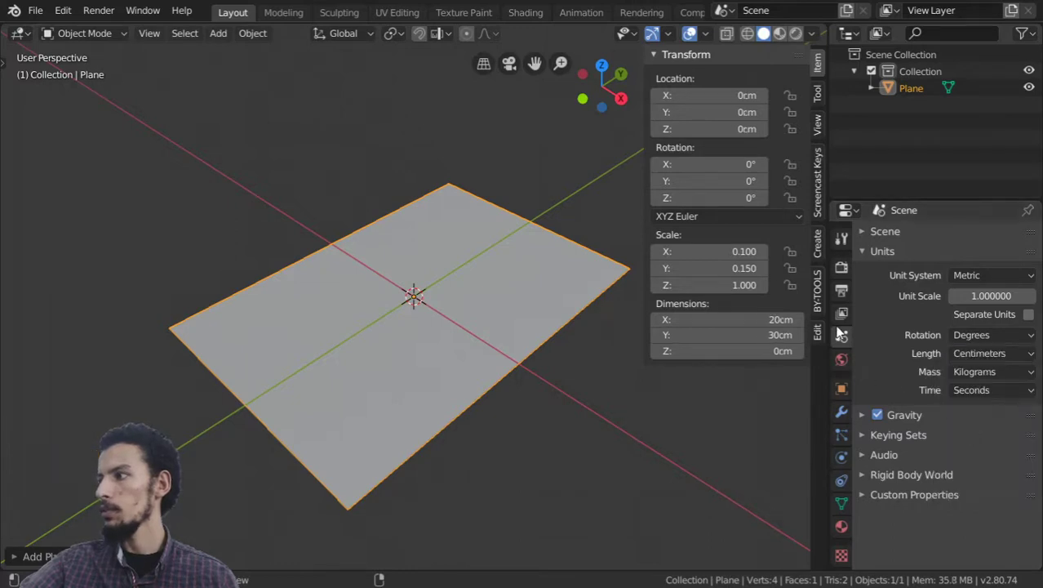
key(n)
middle_click(375, 334)
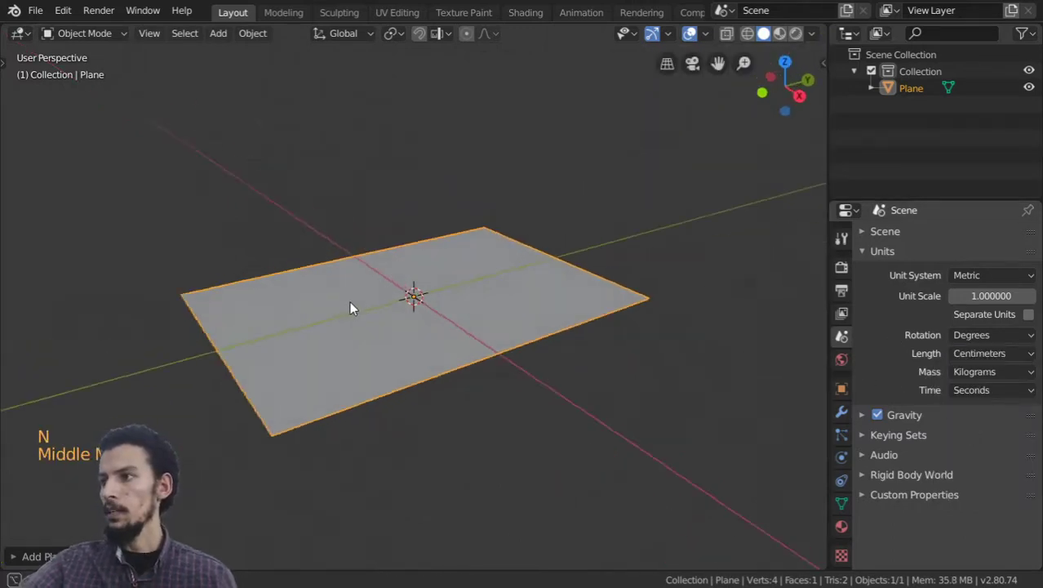
In Edit Mode, extrude the plane's face 10 cm upward into a 20 × 30 × 10 cm box
click(92, 41)
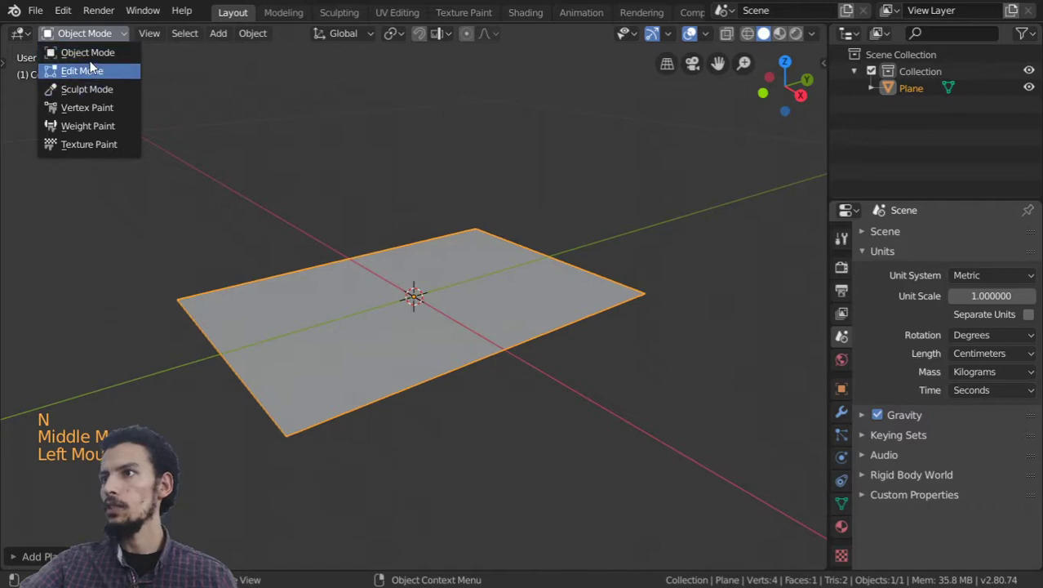
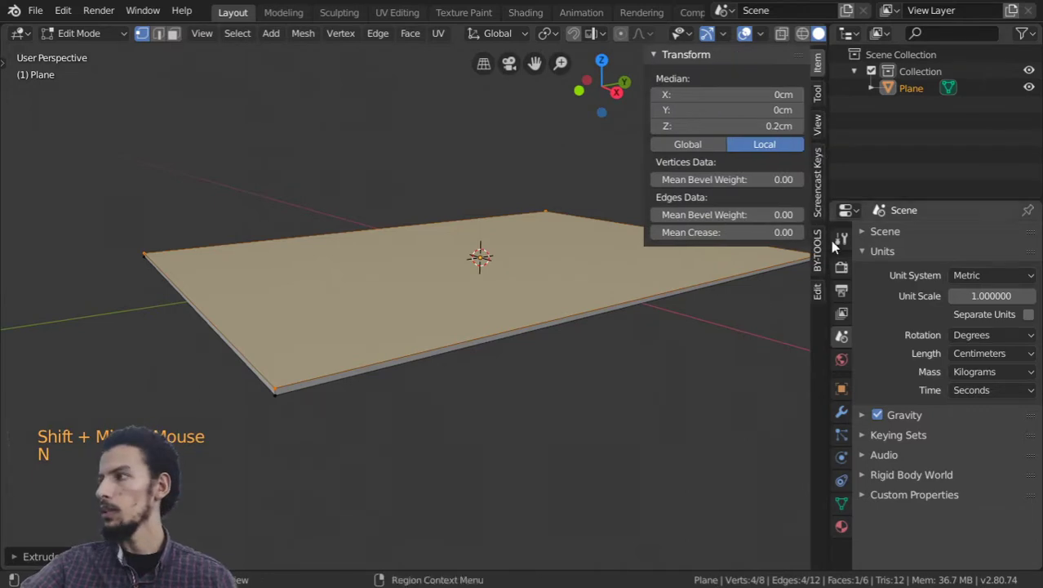
key(Tab)
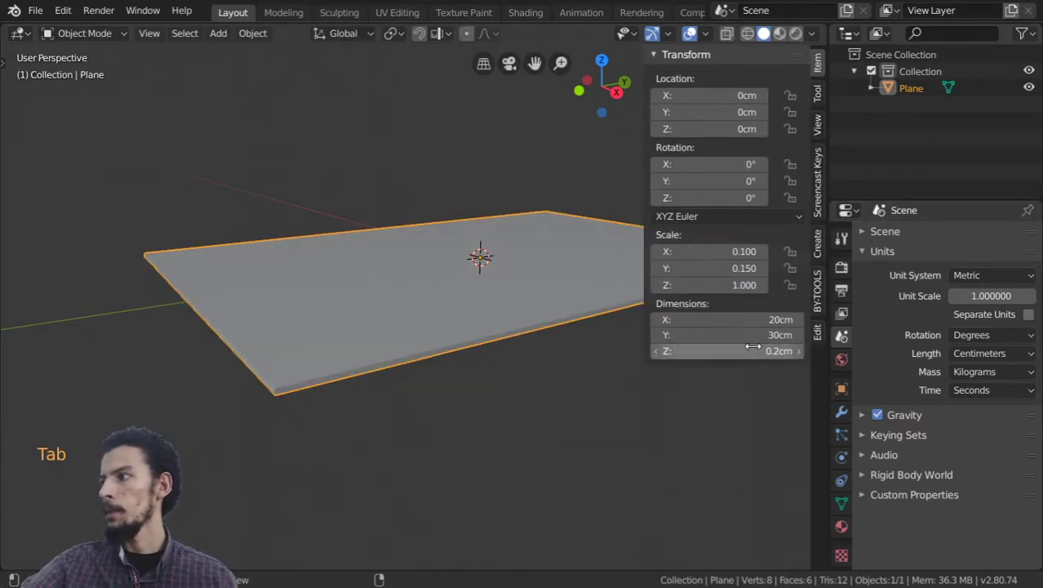
key(Tab)
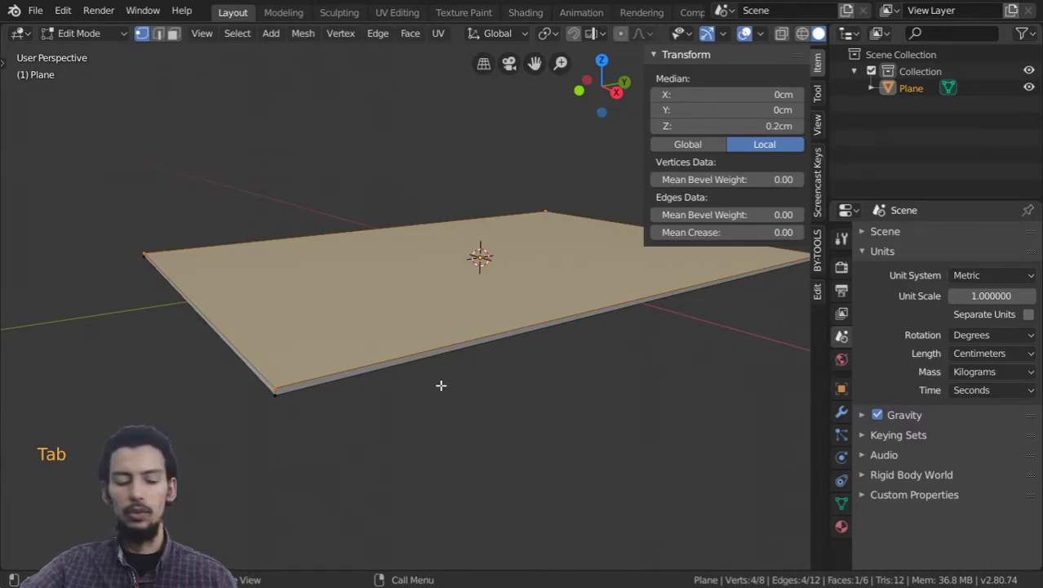
key(e)
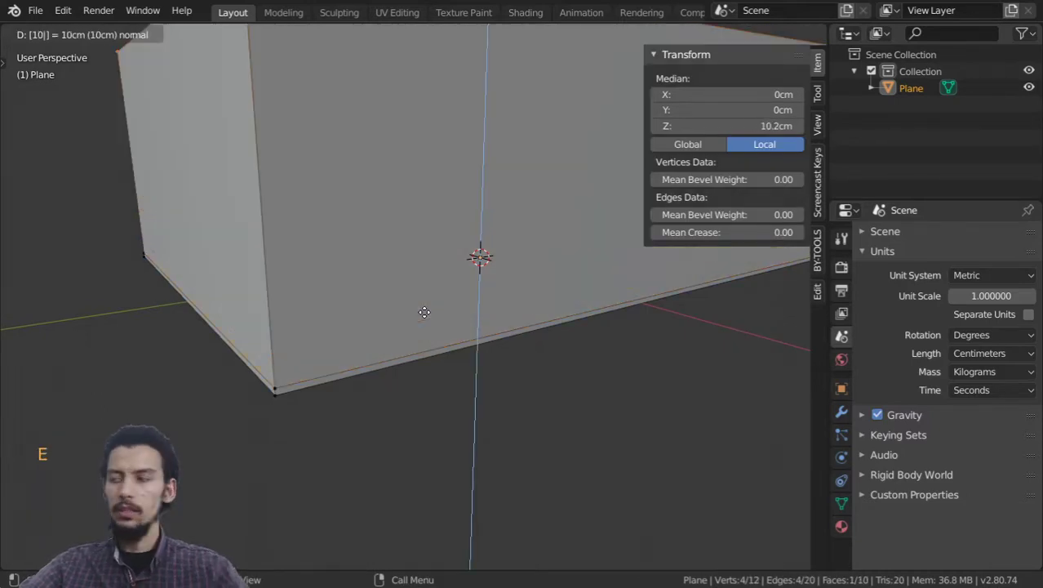
scroll(down, 3)
key(Tab)
Deselect all of the box's geometry and review it back in Edit Mode
middle_click(396, 344)
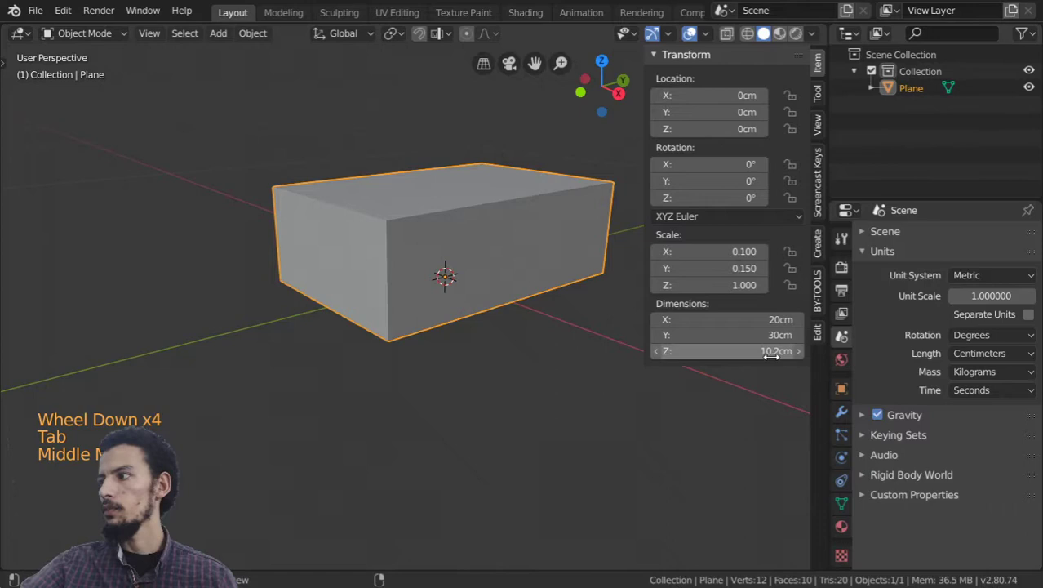
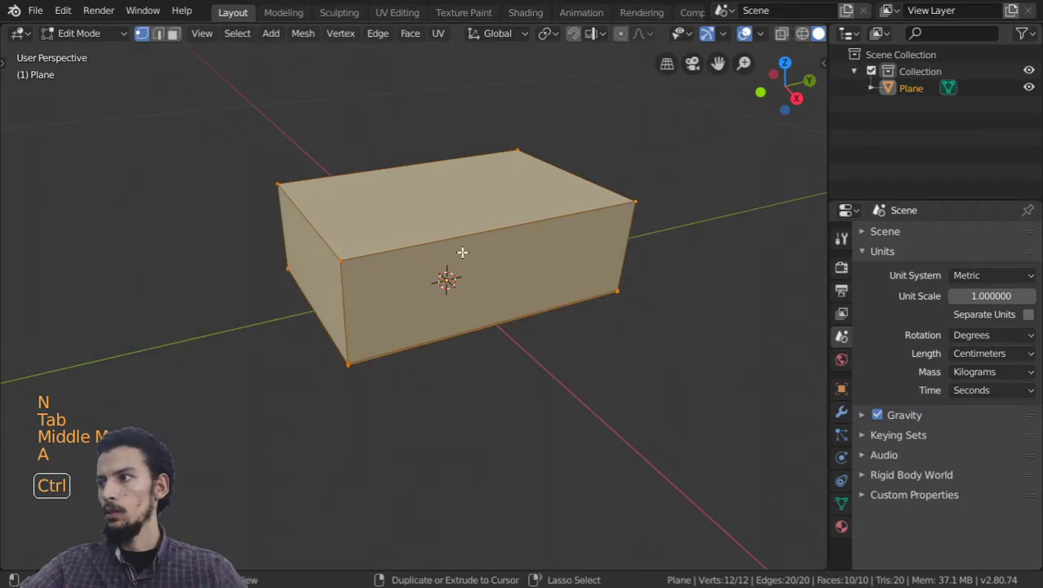
key(a)
key(alt+a)
middle_click(451, 281)
key(Tab)
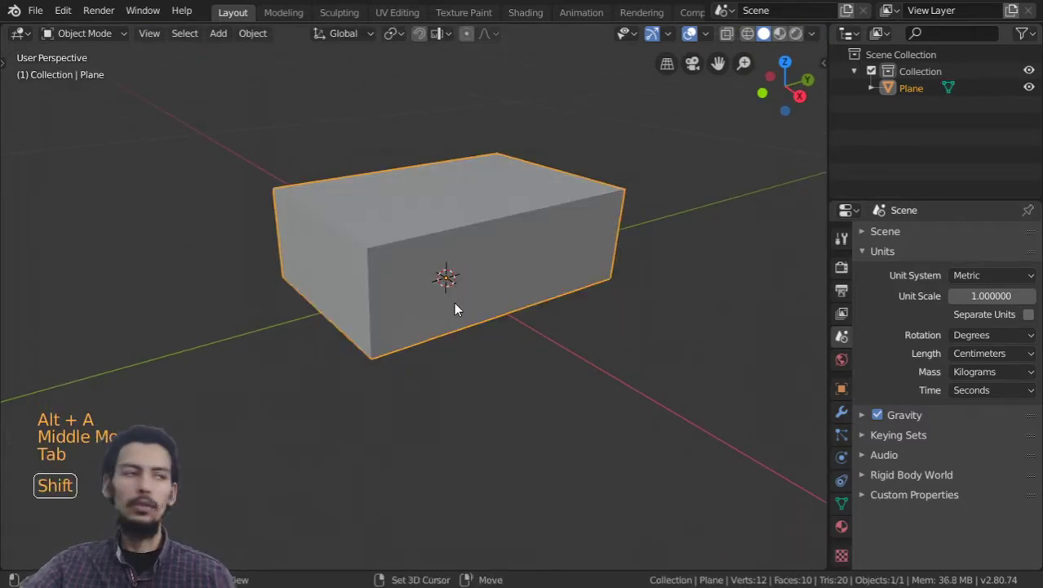
middle_click(417, 281)
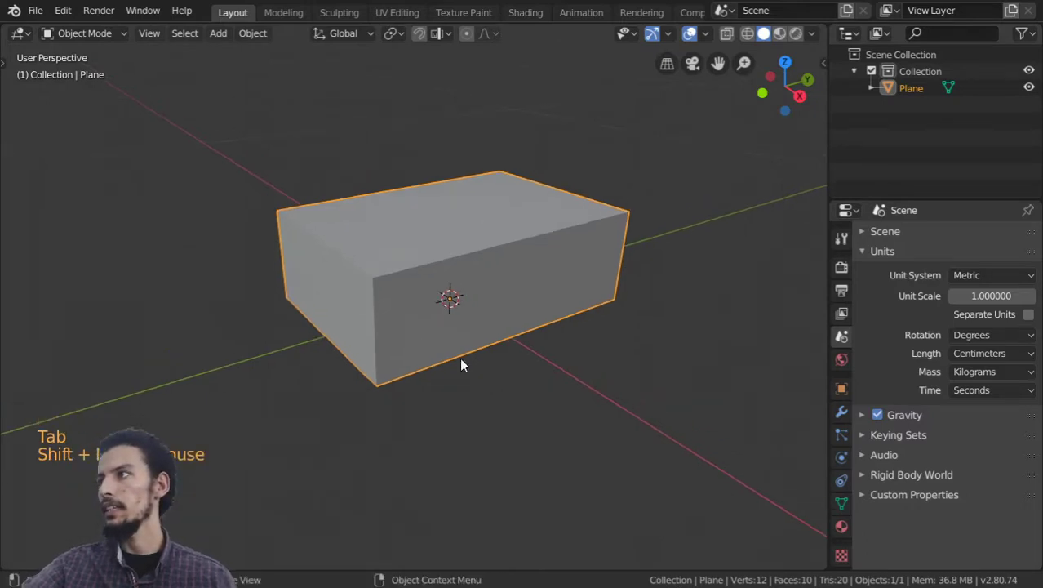
scroll(down, 3)
middle_click(400, 366)
scroll(down, 3)
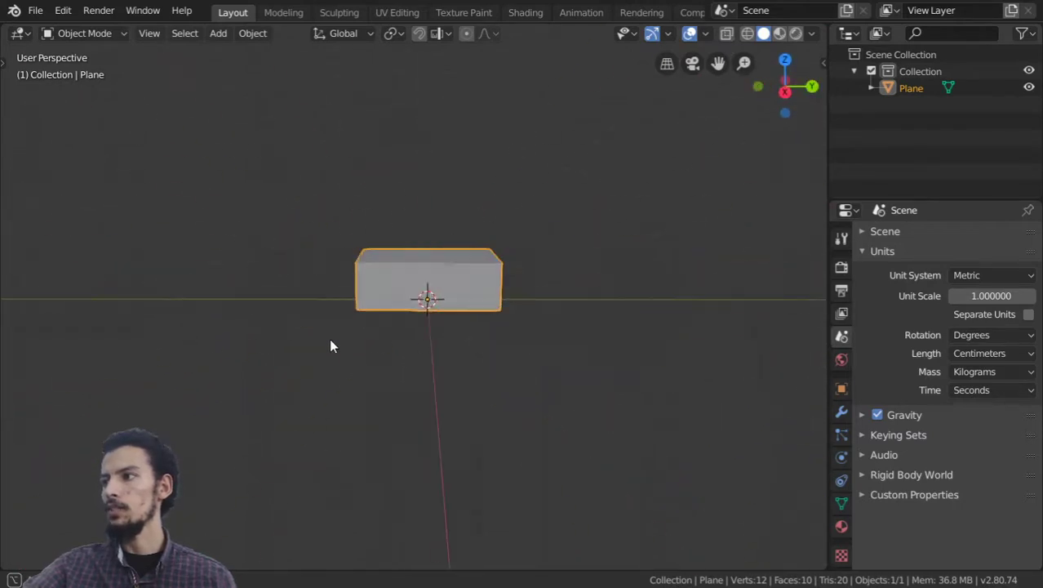
middle_click(434, 309)
scroll(up, 3)
scroll(down, 3)
scroll(up, 3)
scroll(down, 3)
middle_click(429, 335)
scroll(up, 3)
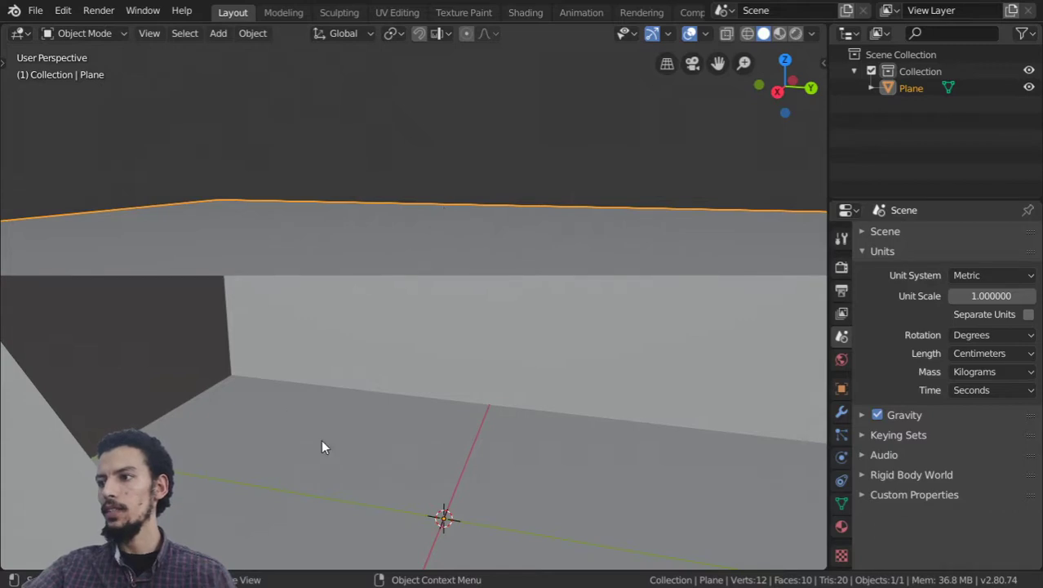
Set the viewport Clip Start to 0.01 cm in the sidebar View tab
key(n)
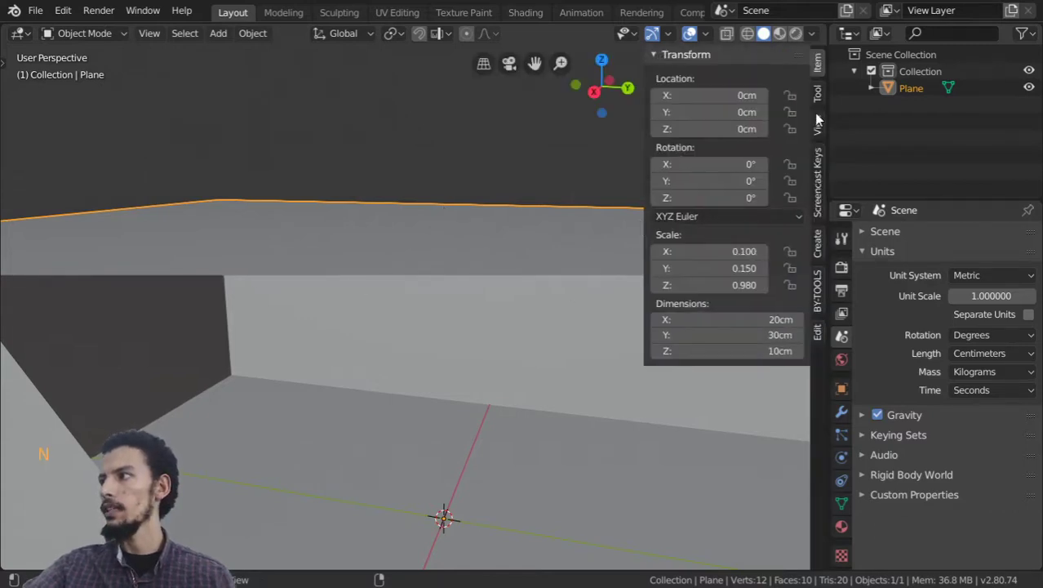
click(824, 123)
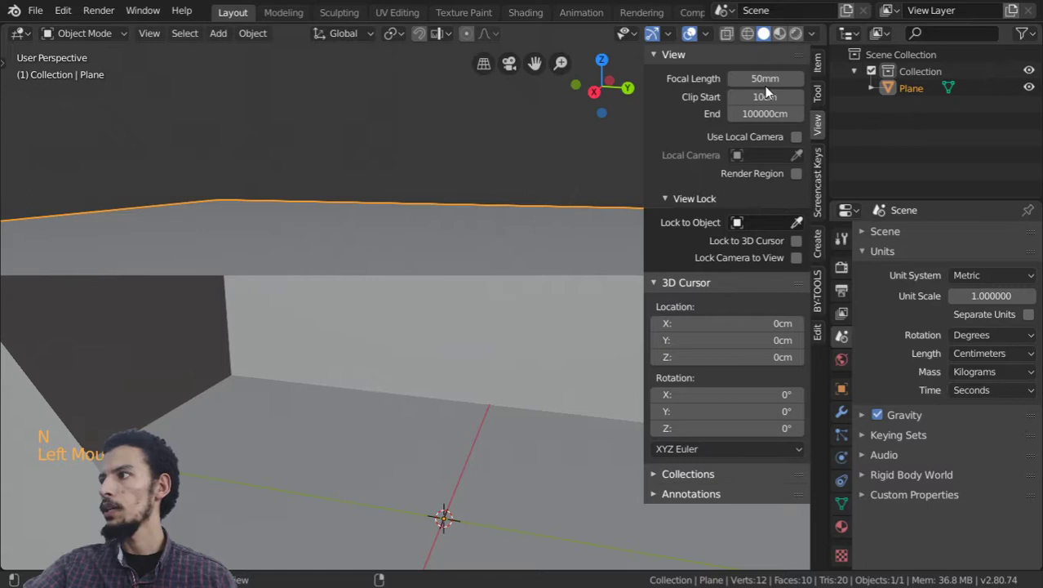
key(0)
key(0)
key(0)
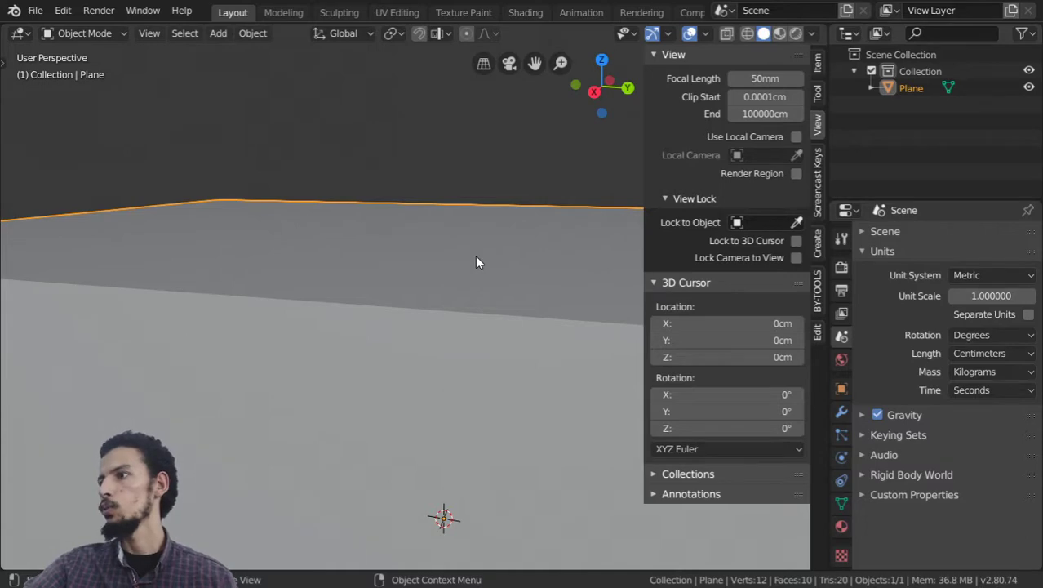
key(n)
Zoom close to the box's corner to test that faces no longer clip
scroll(down, 3)
middle_click(457, 281)
scroll(down, 3)
scroll(up, 3)
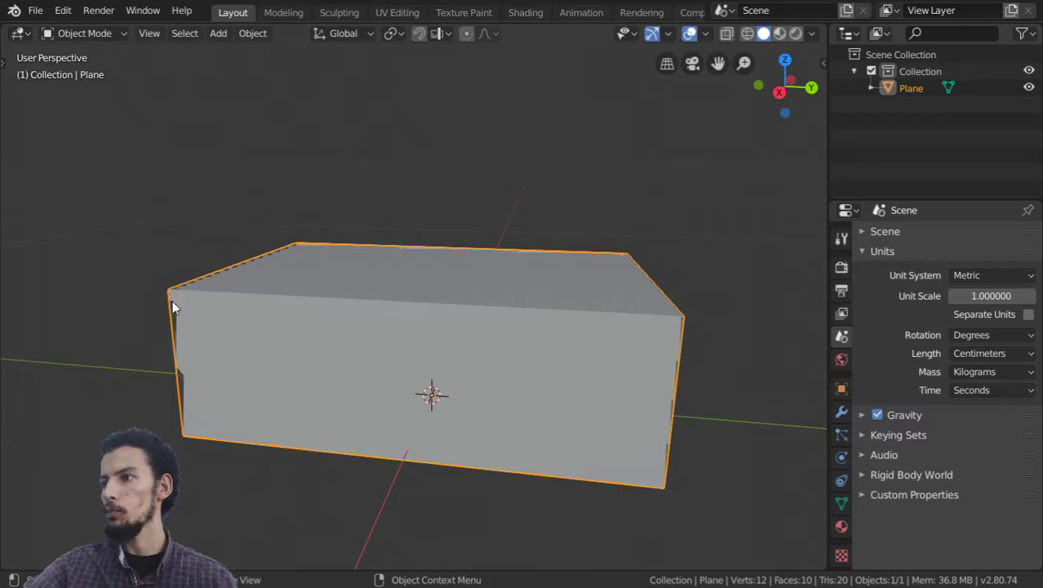
middle_click(178, 305)
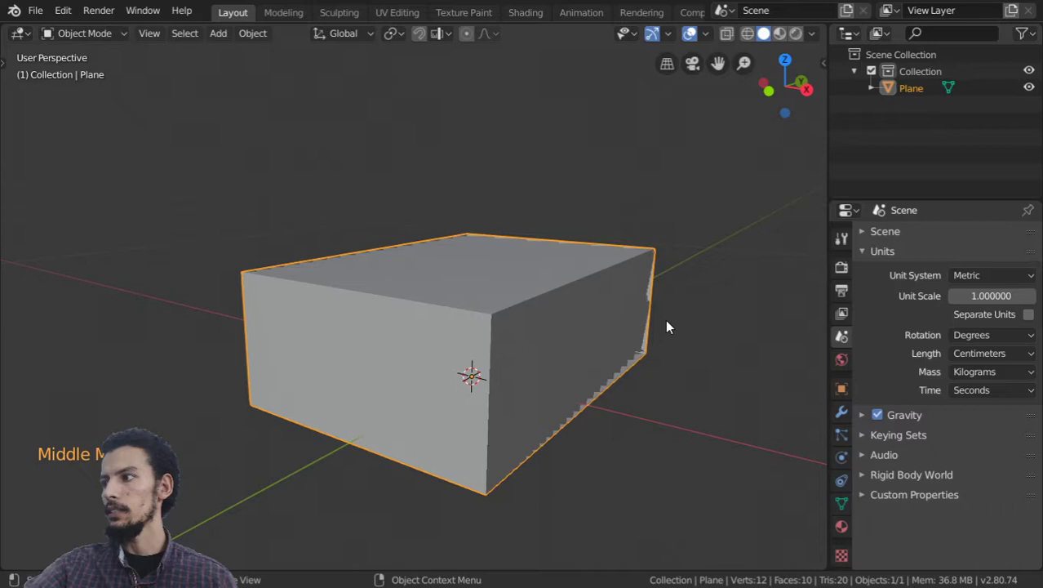
middle_click(529, 292)
key(n)
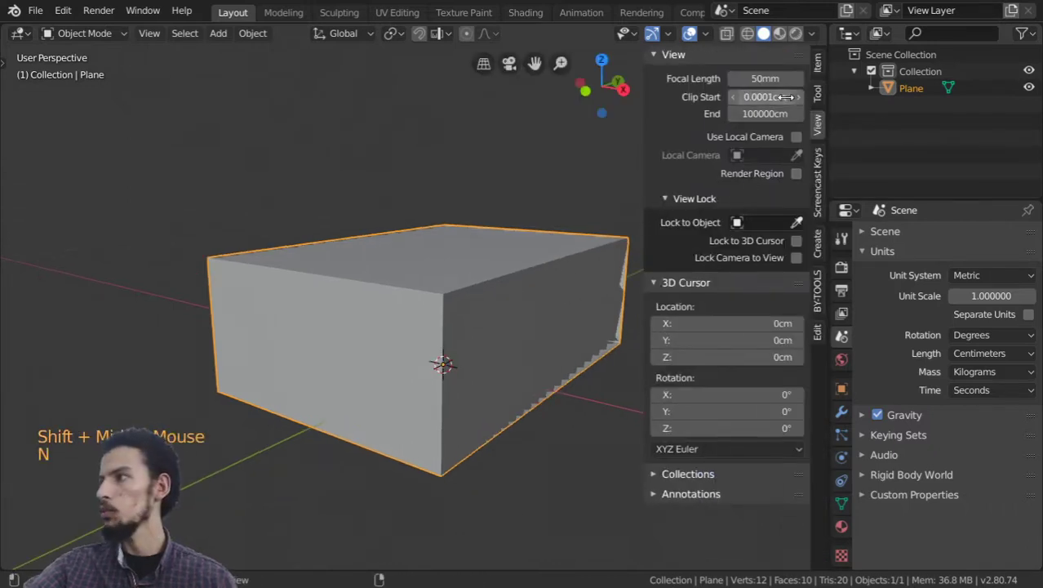
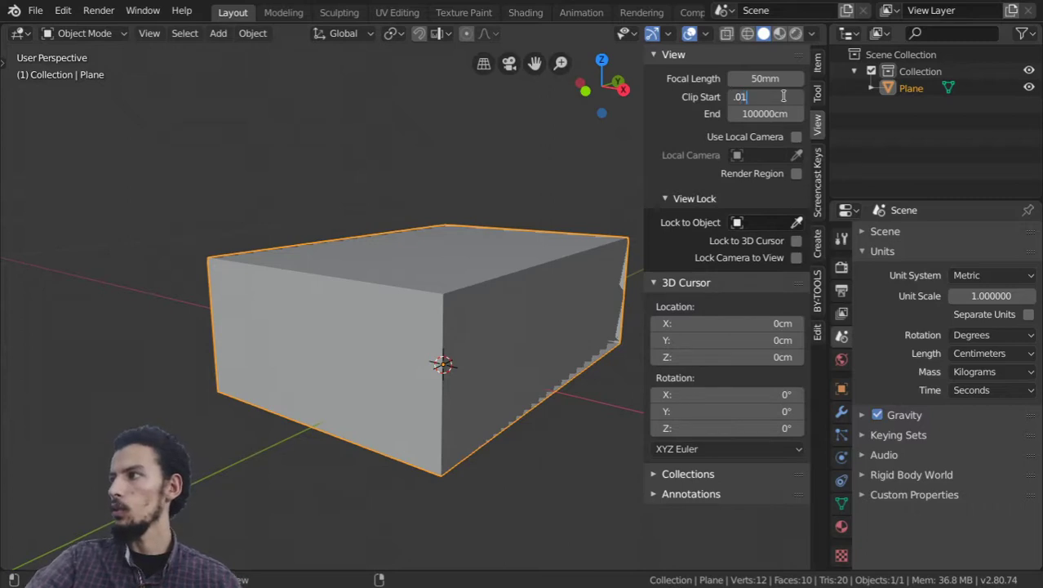
middle_click(578, 336)
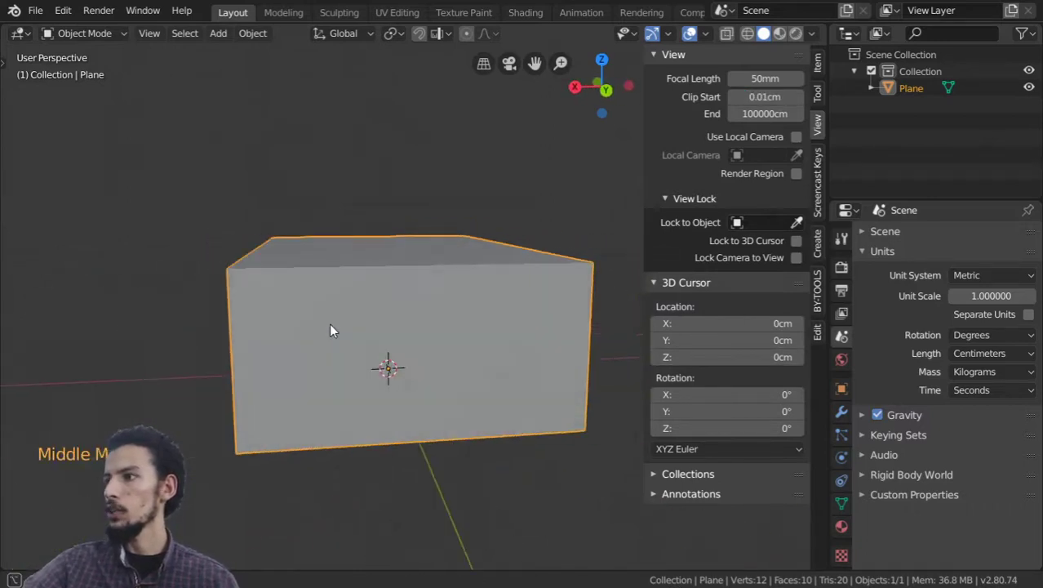
scroll(up, 3)
middle_click(343, 333)
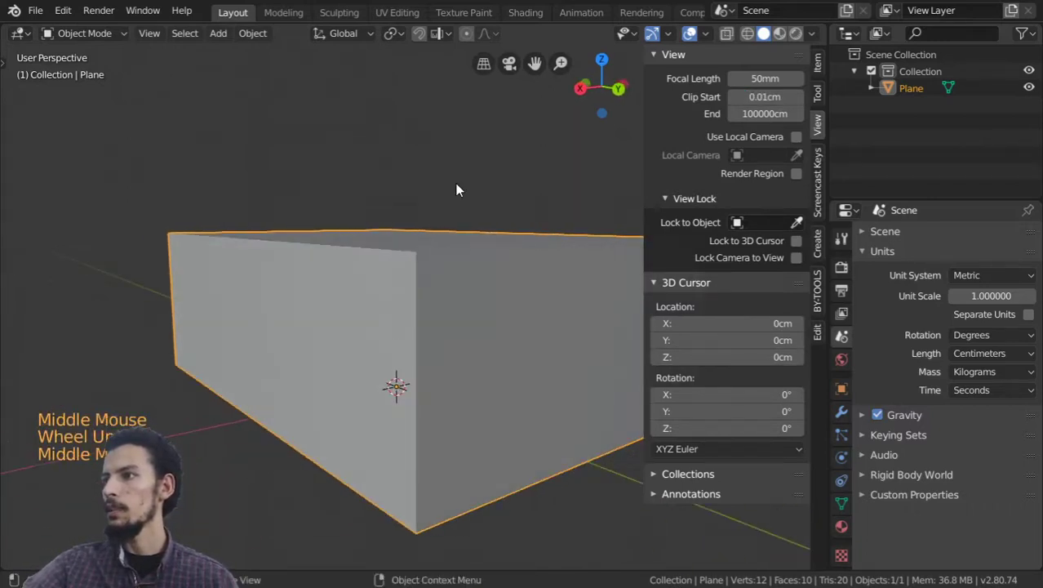
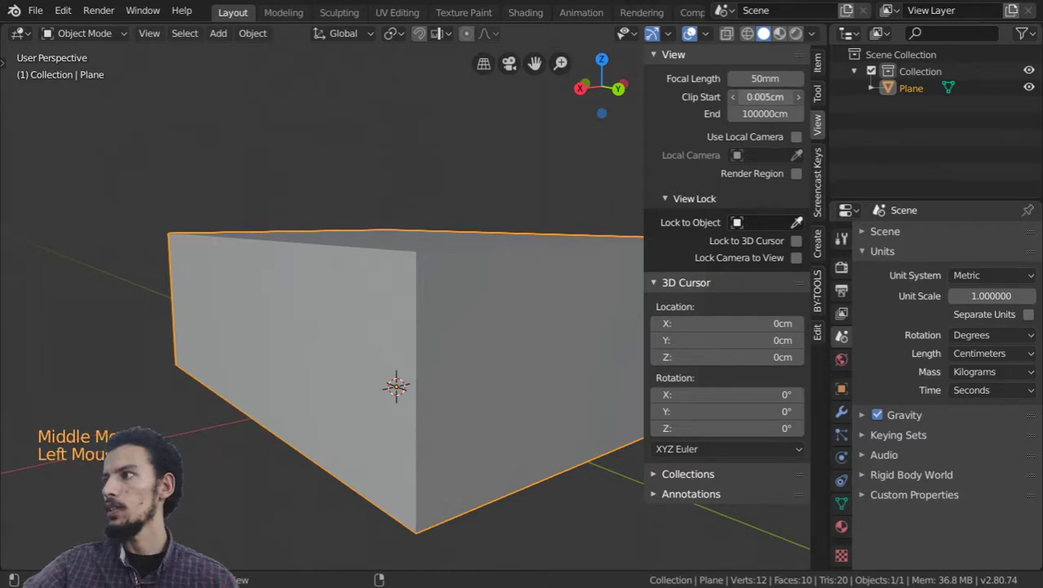
Re-enter the Clip Start value, hide the sidebar and check the whole box displays
key(0)
key(0)
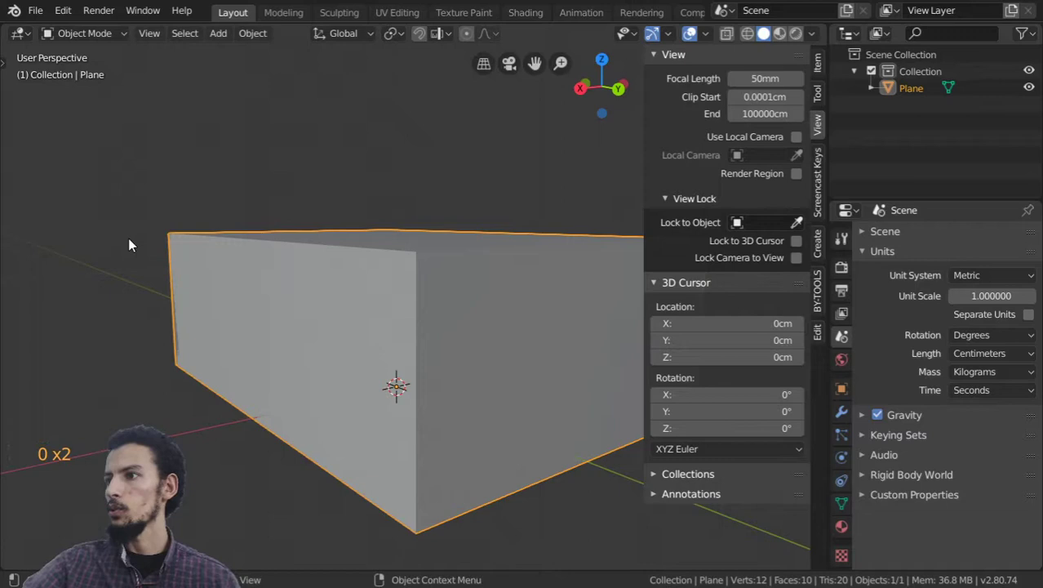
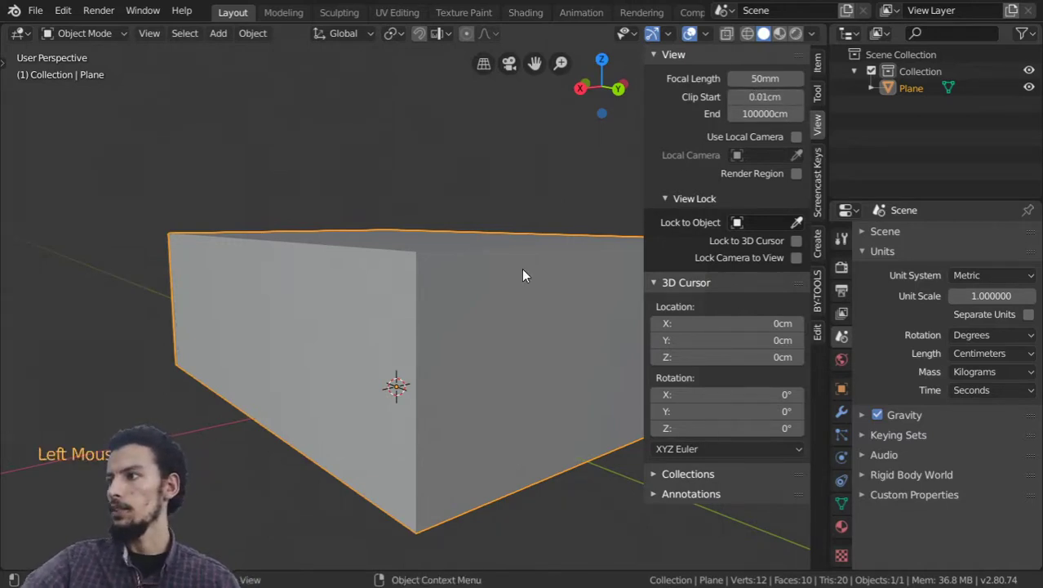
key(n)
middle_click(448, 355)
scroll(down, 3)
scroll(up, 3)
middle_click(474, 323)
scroll(down, 3)
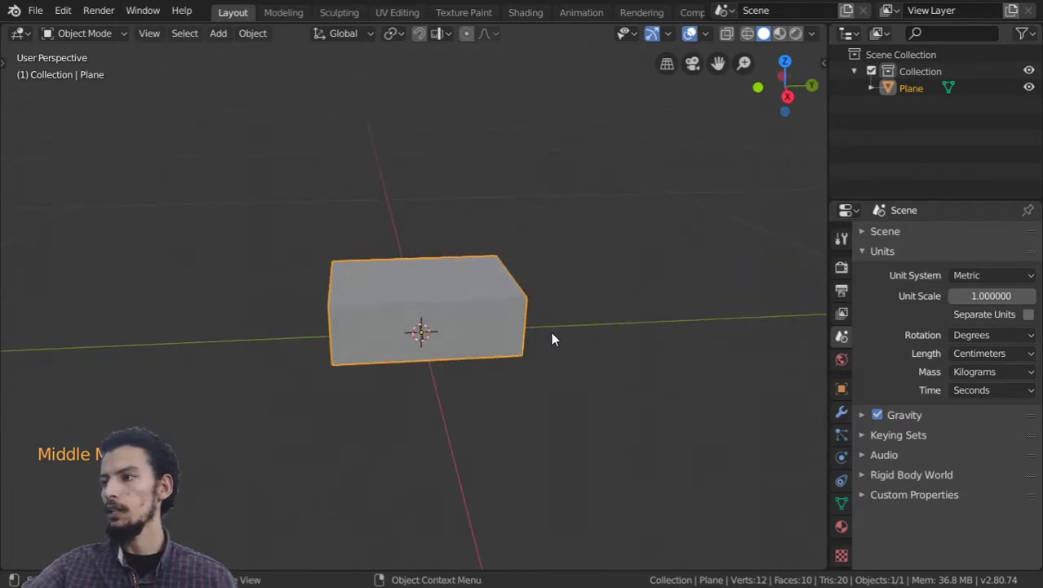
Orbit and zoom around the box to inspect it from several angles
middle_click(548, 315)
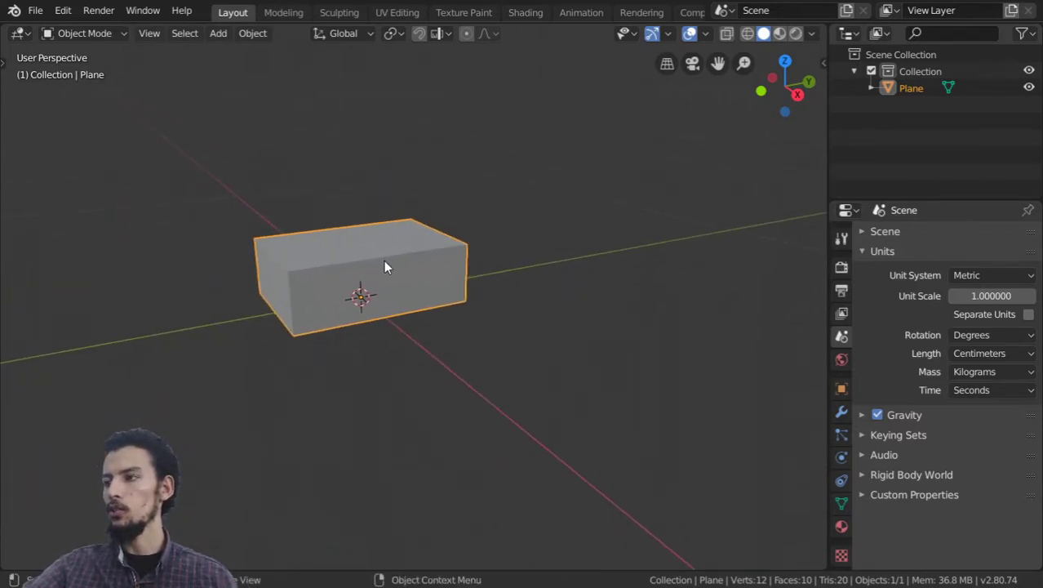
scroll(down, 3)
scroll(up, 3)
scroll(down, 3)
scroll(up, 3)
scroll(down, 3)
scroll(up, 3)
scroll(down, 3)
scroll(up, 3)
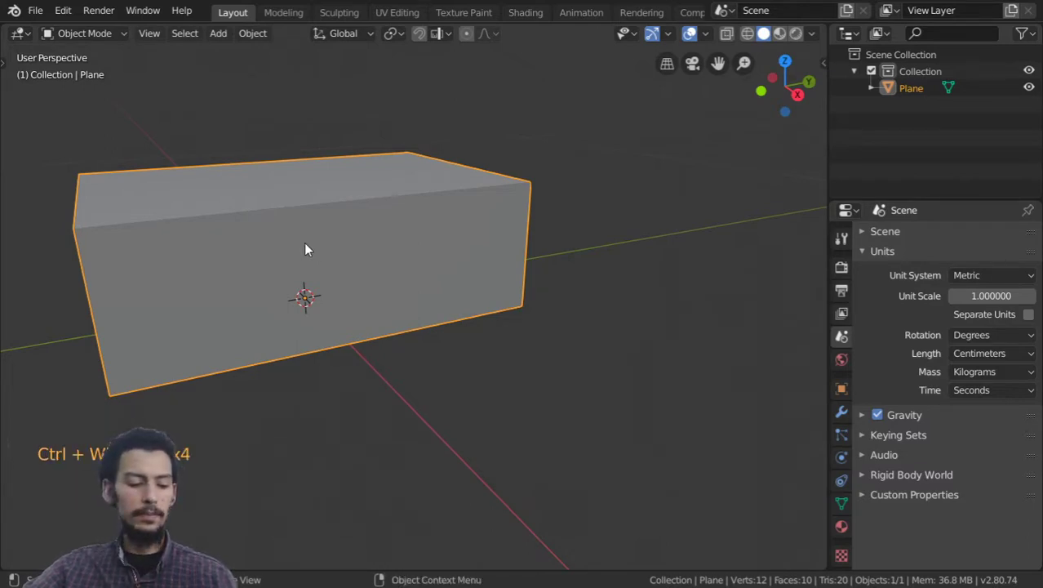
middle_click(323, 248)
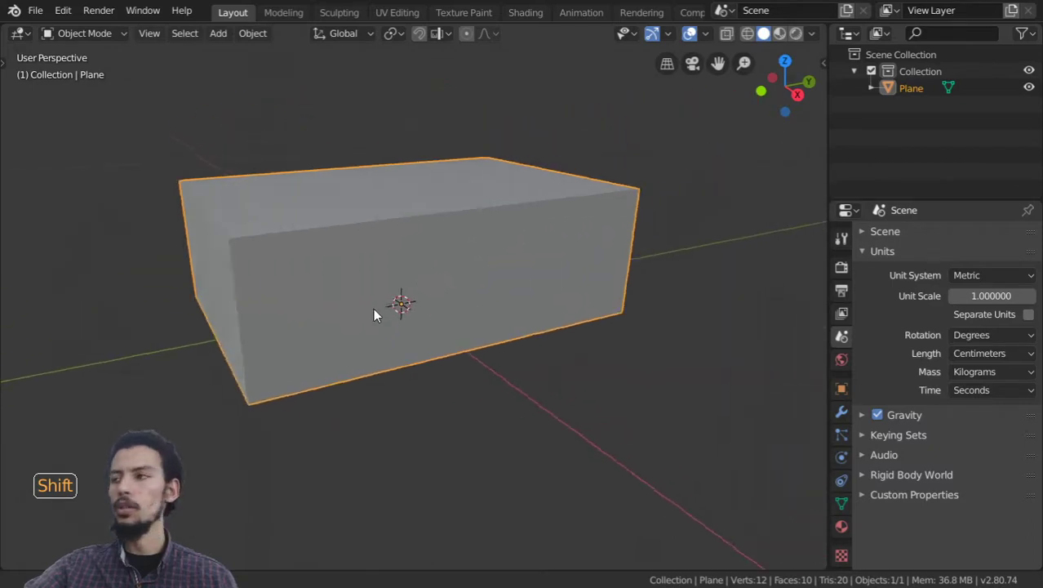
scroll(down, 3)
scroll(up, 3)
scroll(down, 3)
scroll(up, 3)
scroll(down, 3)
Snap the viewport to Top Orthographic view looking straight down at the box
middle_click(370, 268)
scroll(down, 3)
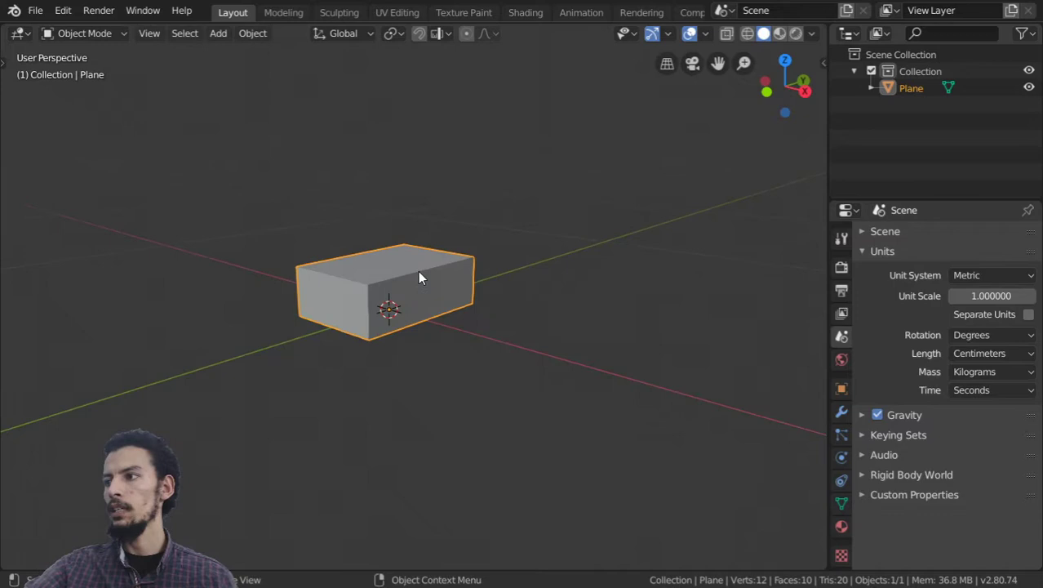
middle_click(391, 268)
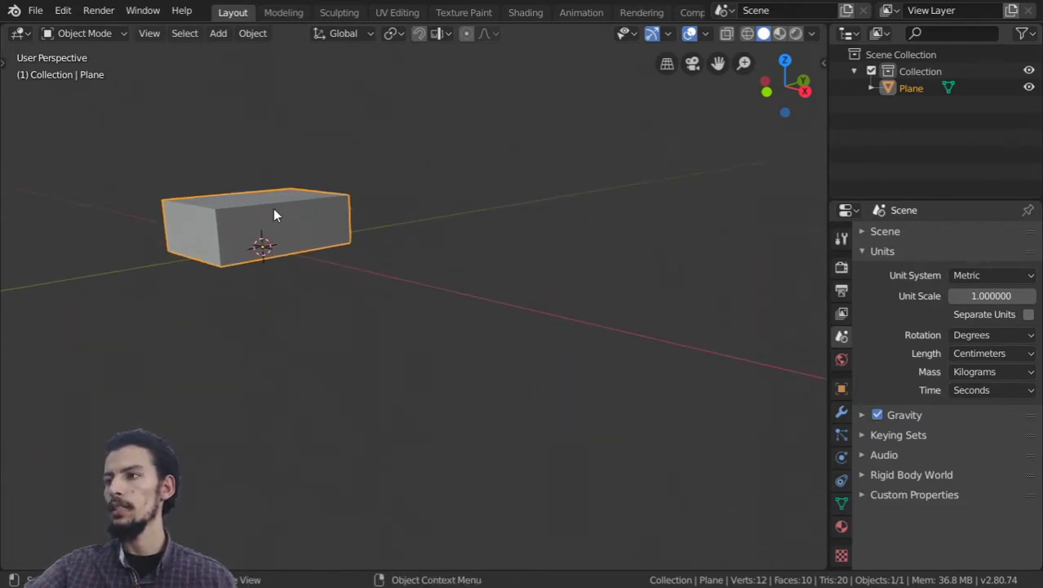
scroll(down, 3)
middle_click(280, 215)
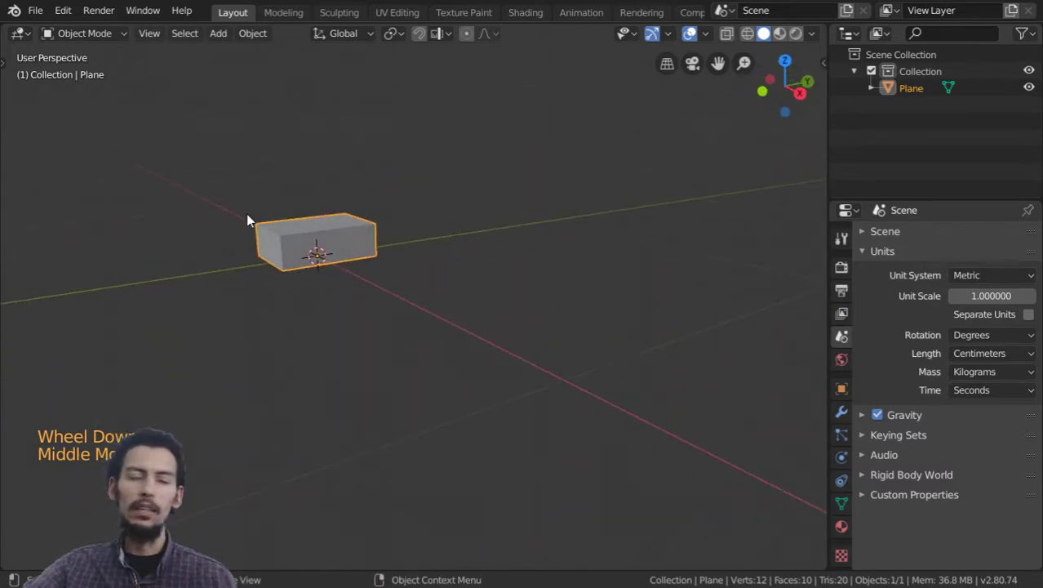
scroll(down, 3)
scroll(up, 3)
middle_click(300, 244)
Zoom in on the top view and place the 3D cursor in empty space at the upper left
key(KP_7)
scroll(up, 3)
scroll(up, 3)
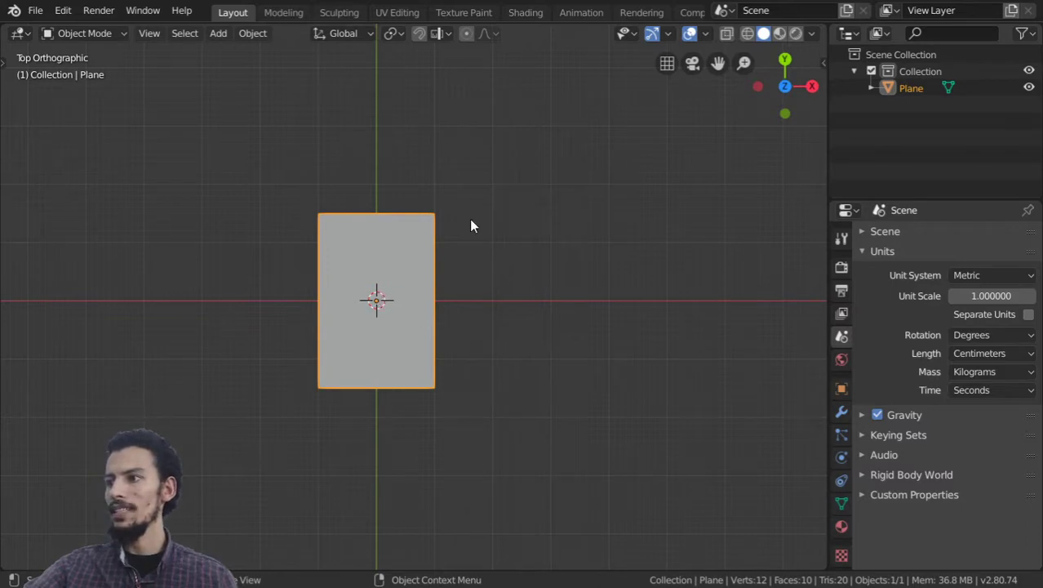
right_click(512, 120)
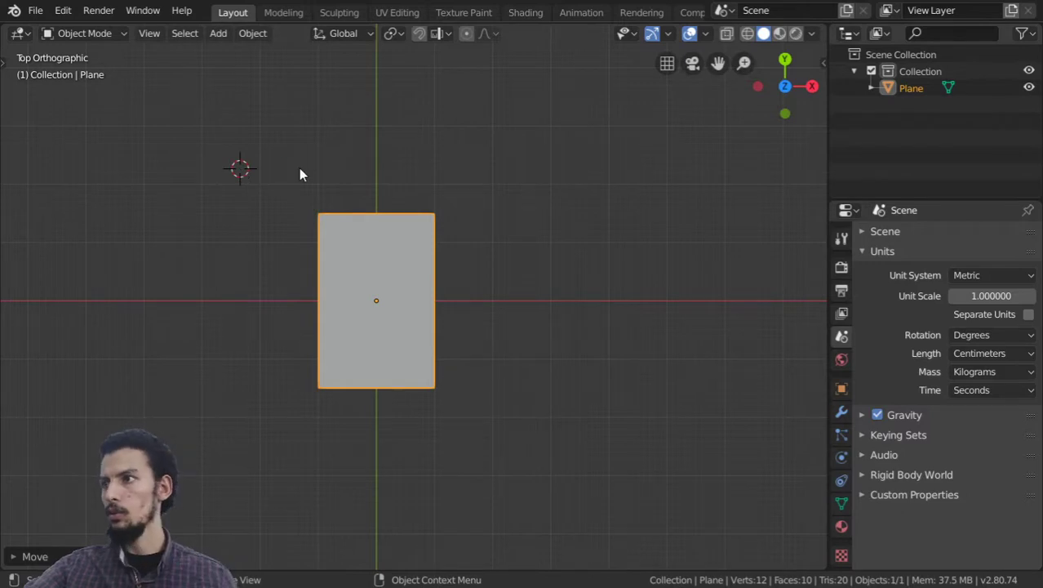
Reposition the 3D cursor to an empty spot above and right of the box
scroll(down, 3)
middle_click(531, 245)
scroll(down, 3)
right_click(405, 164)
scroll(down, 3)
right_click(452, 220)
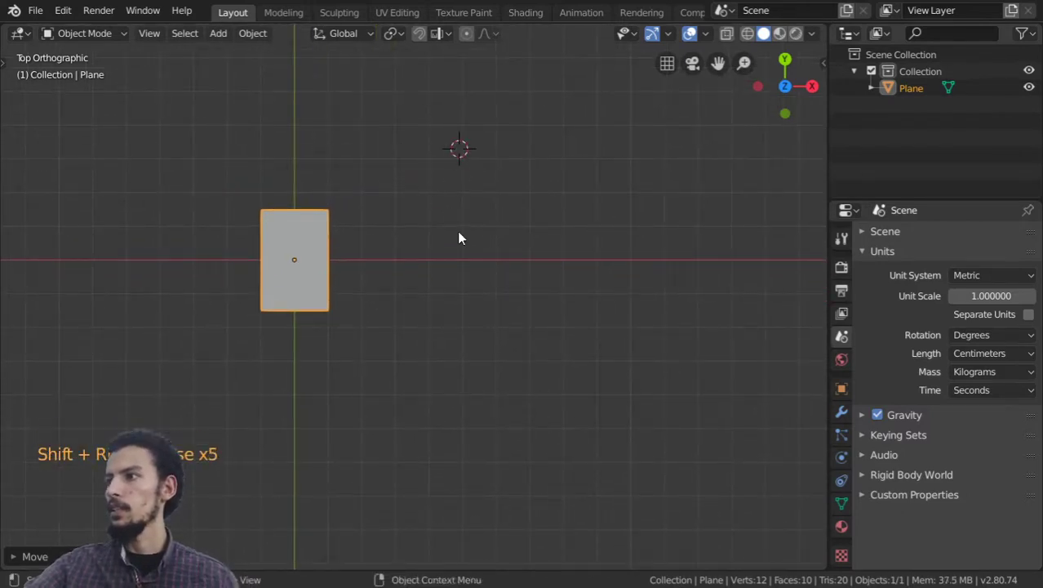
Add an Icosphere at the 3D cursor via Shift+A > Mesh
key(shift+a)
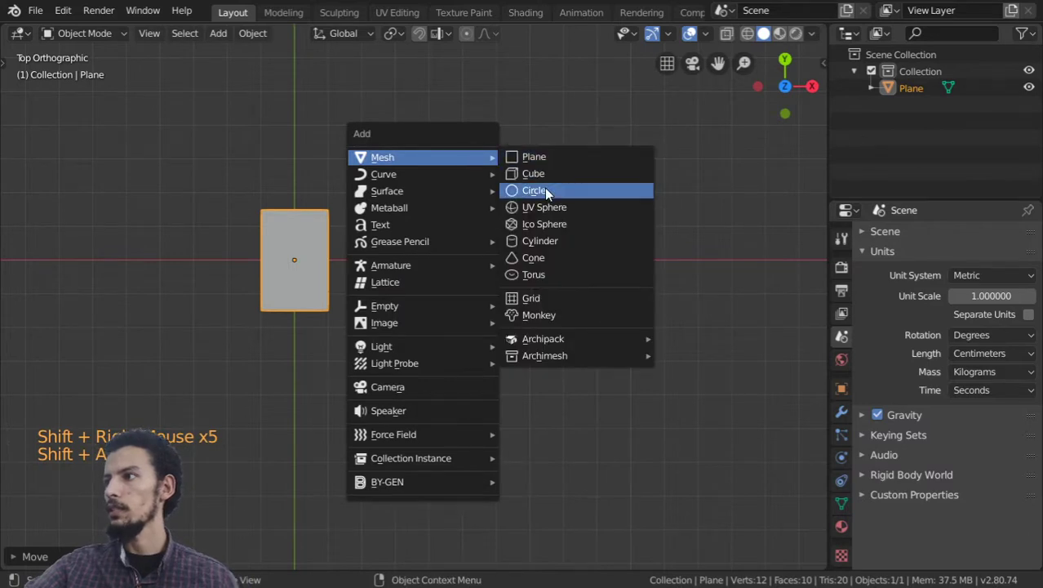
scroll(down, 3)
key(s)
middle_click(480, 249)
key(shift+a)
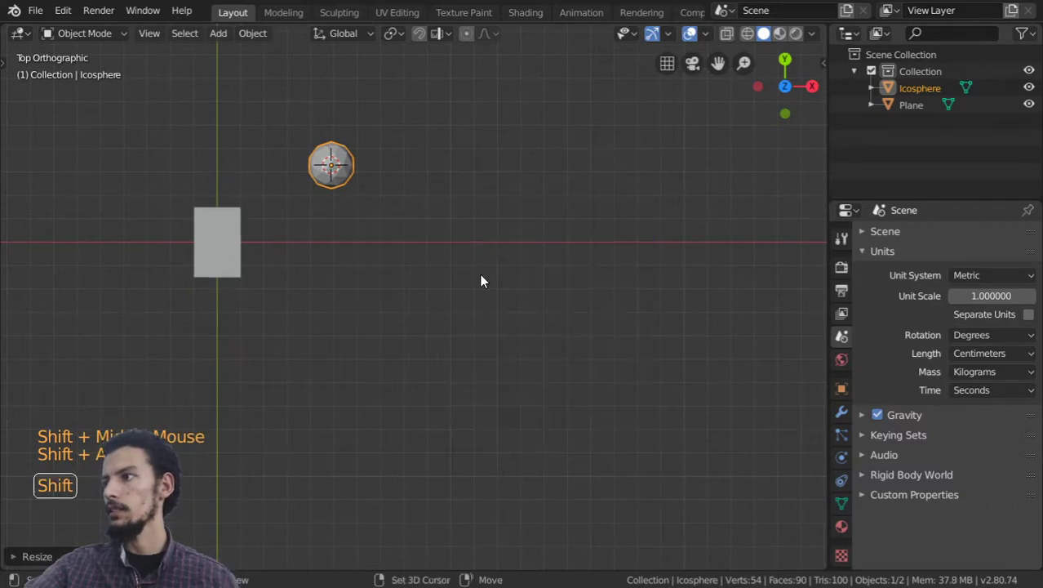
right_click(486, 280)
Delete the oversized cube and add a smaller Cube to the scene
key(shift+a)
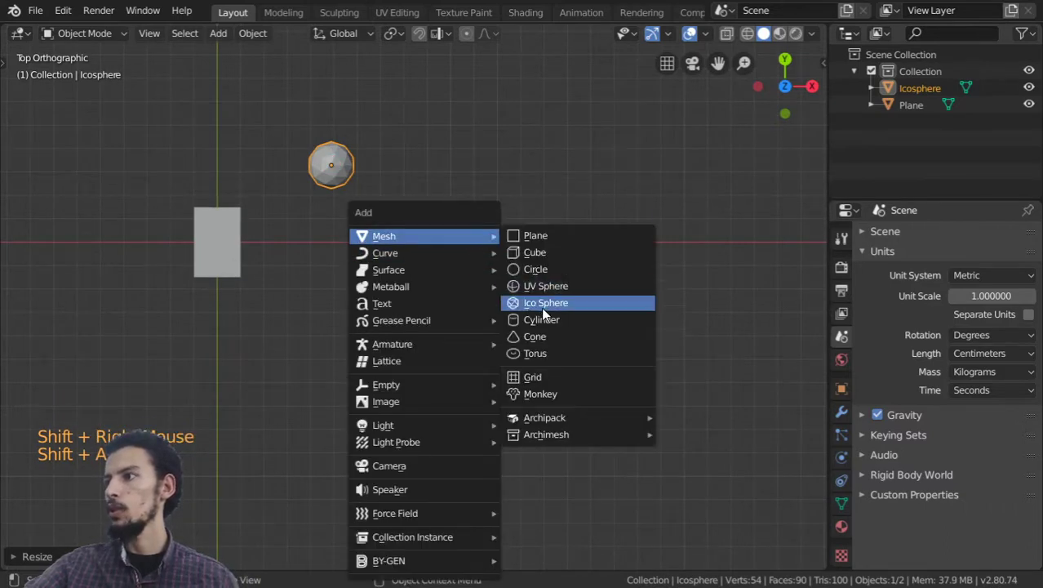
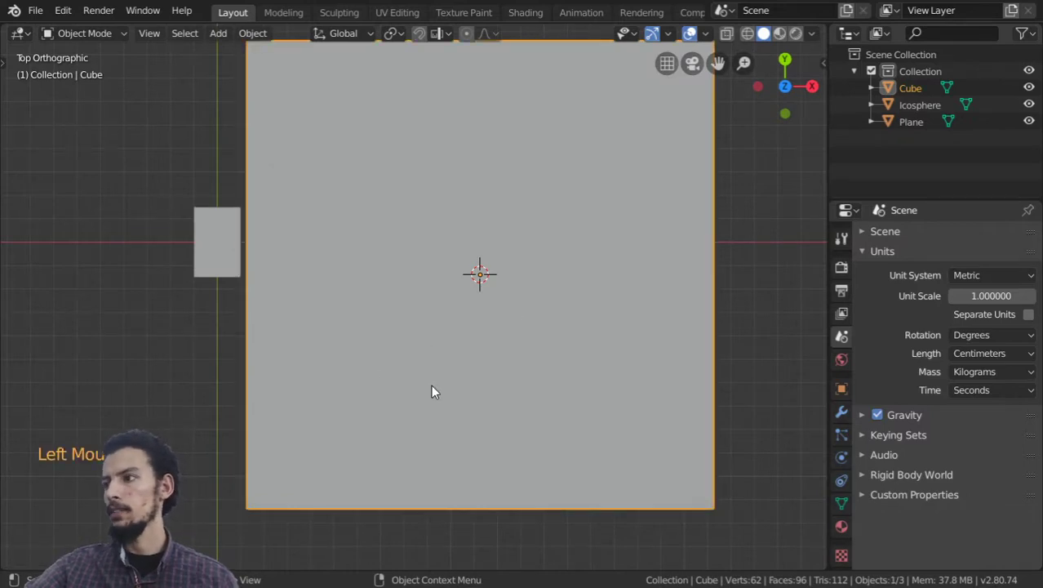
key(x)
key(shift+a)
click(461, 250)
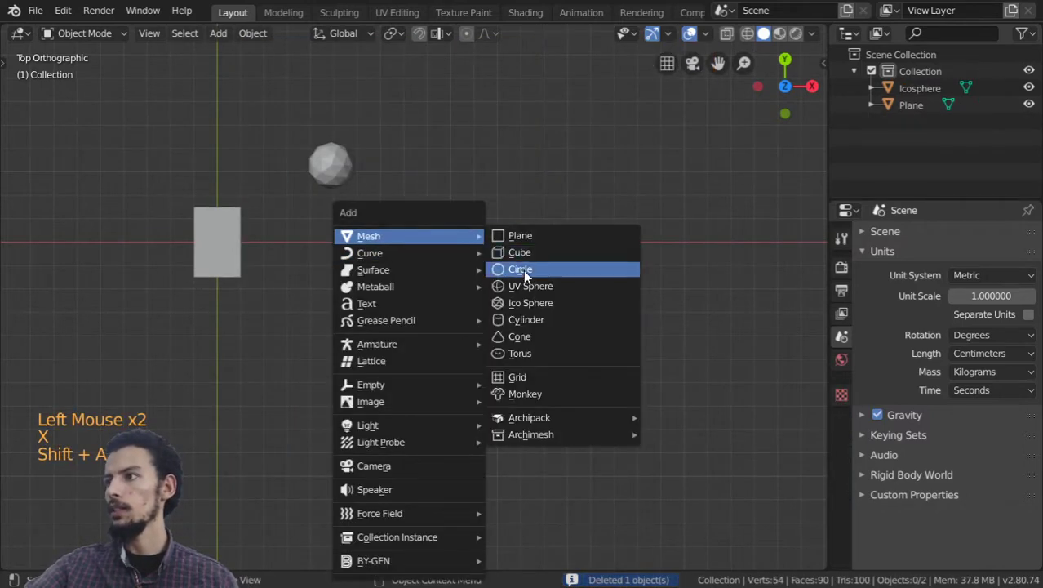
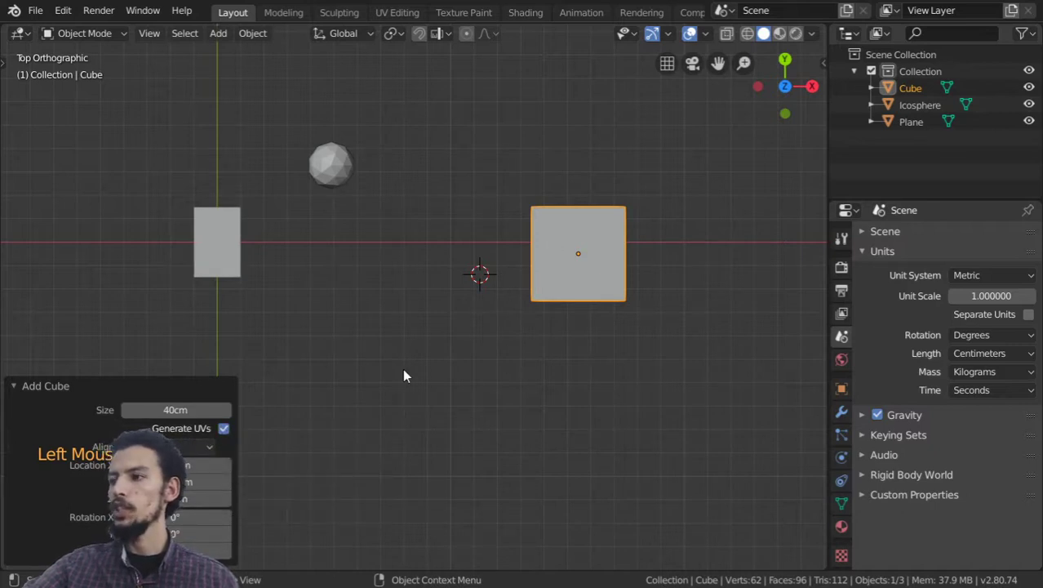
Select the cube and snap it onto the 3D cursor with Shift+S Selection to Cursor
click(229, 431)
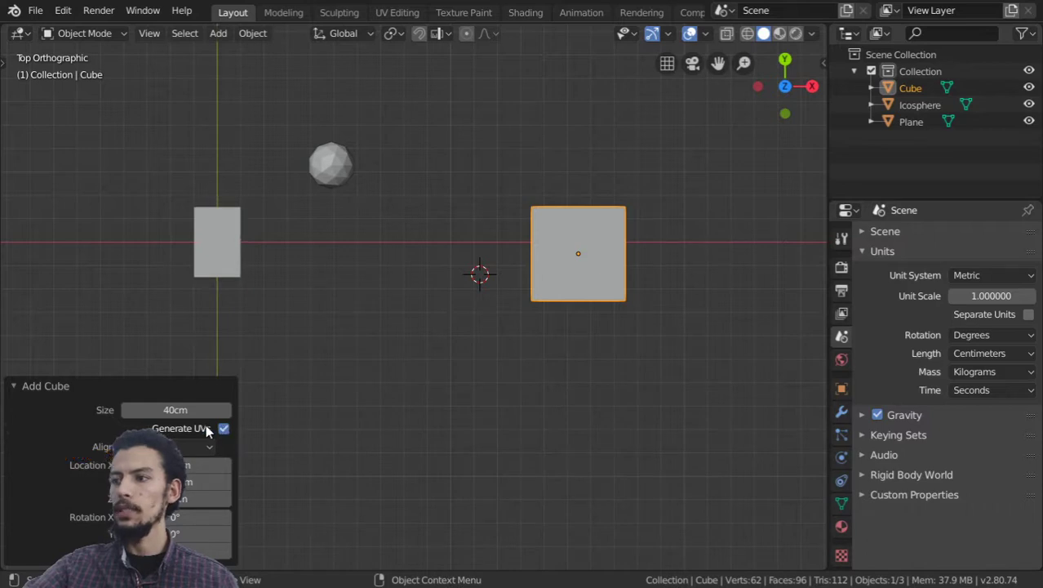
middle_click(548, 246)
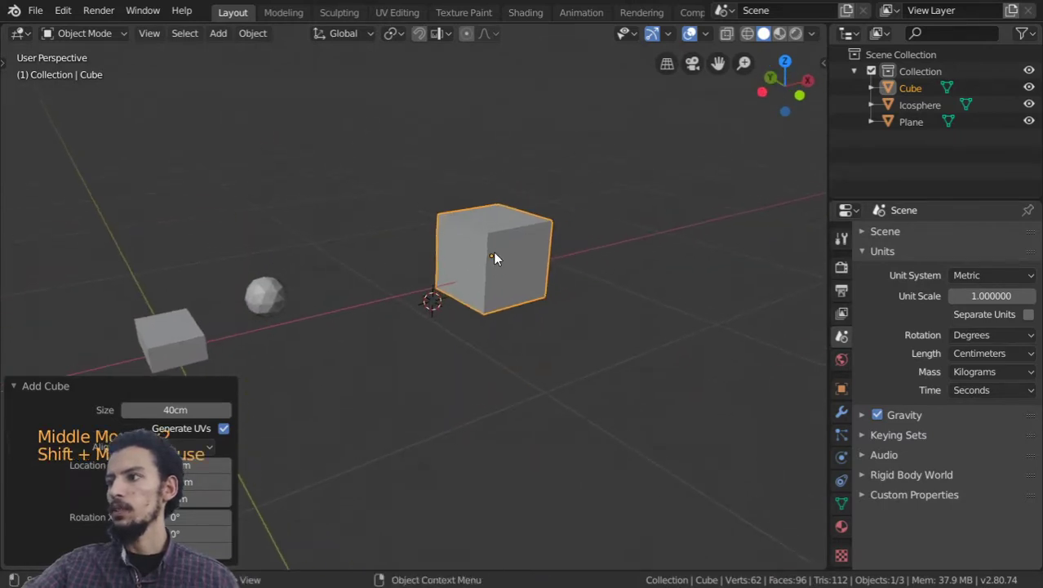
middle_click(499, 241)
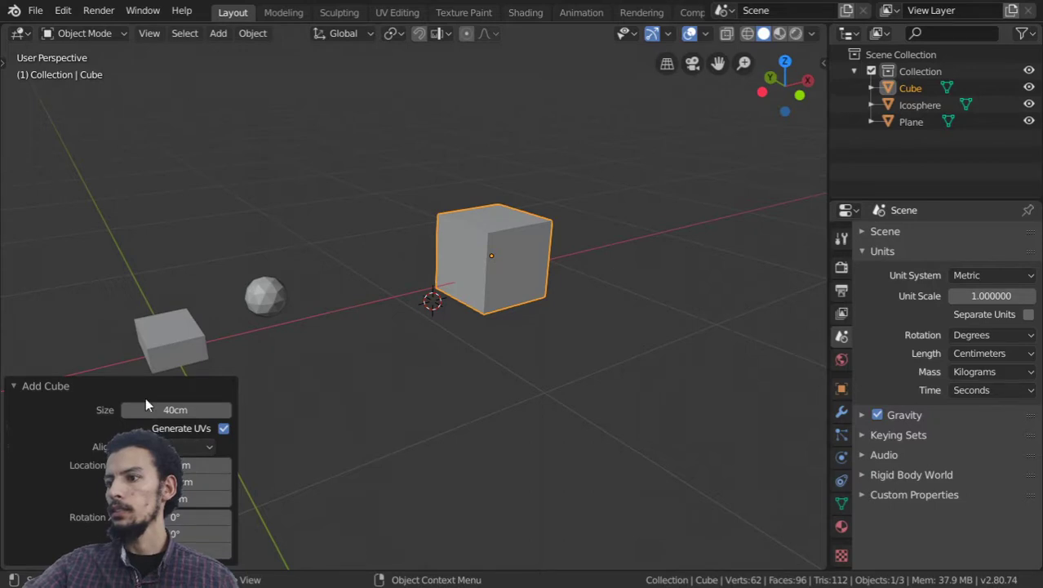
click(146, 387)
middle_click(270, 358)
scroll(down, 3)
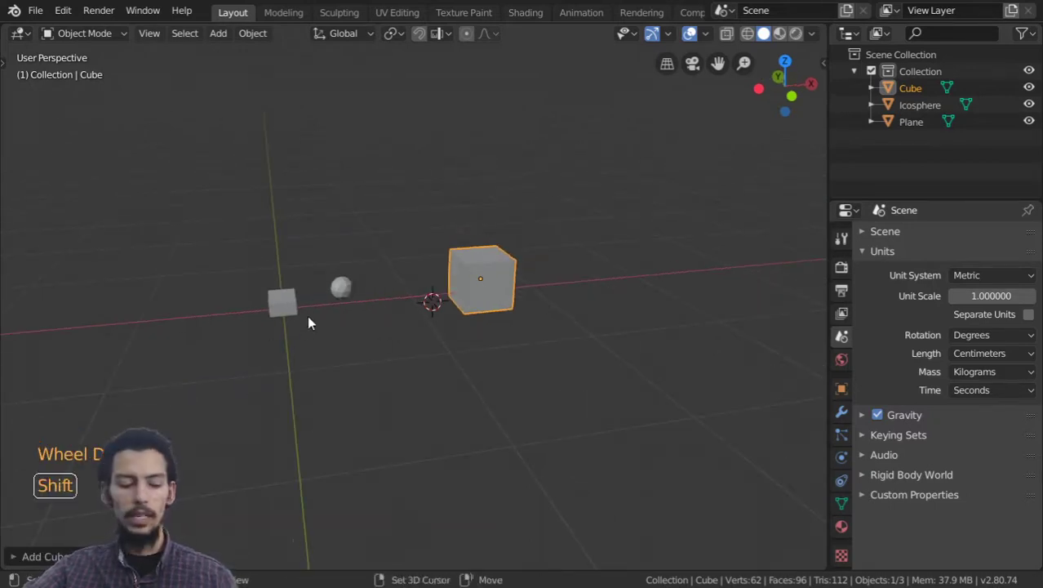
key(shift+c)
key(shift+s)
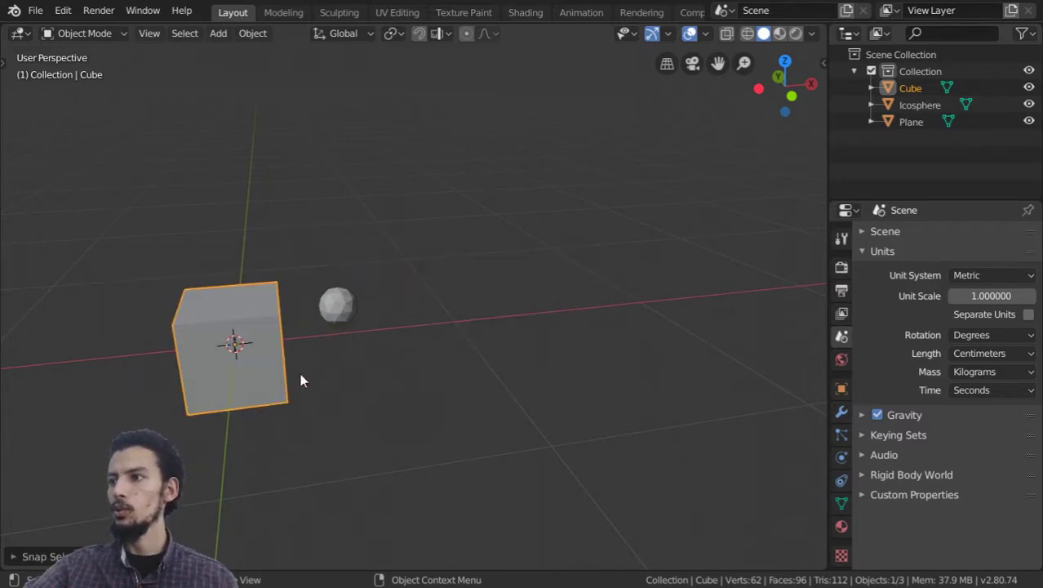
Look straight down on the scene and activate the Move tool
scroll(down, 3)
scroll(up, 3)
middle_click(281, 364)
key(t)
scroll(up, 3)
click(41, 134)
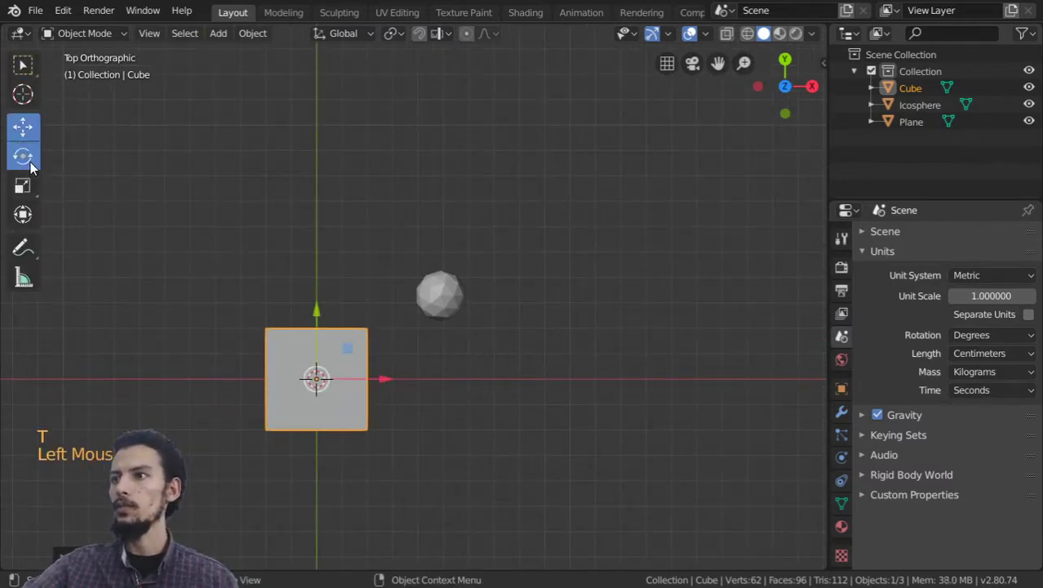
Move the cube to the right of the icosphere
key(t)
key(g)
double_click(424, 444)
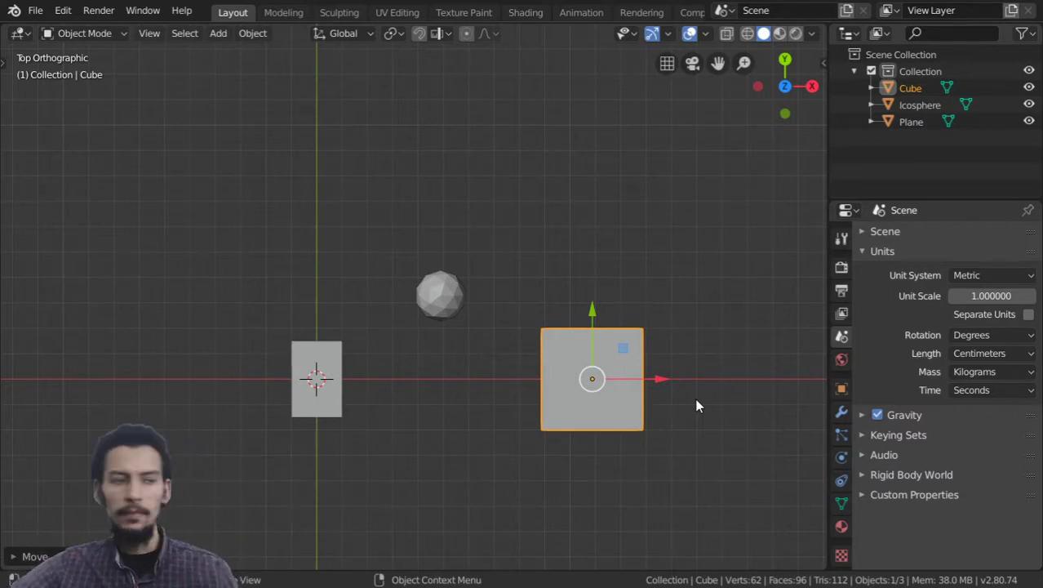
Hide the cube and check the remaining box and icosphere from front, side and top views
key(g)
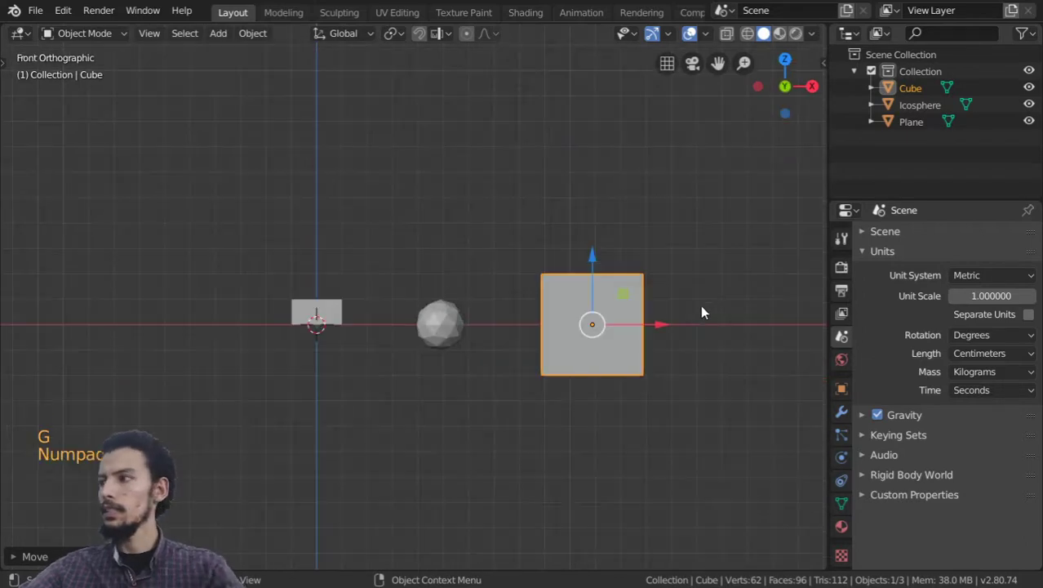
key(h)
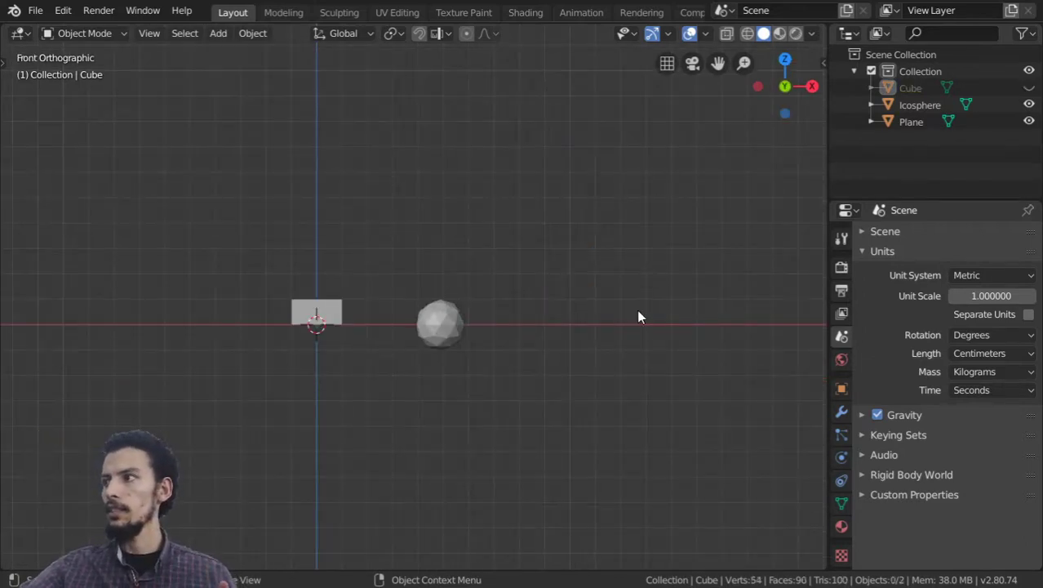
middle_click(339, 359)
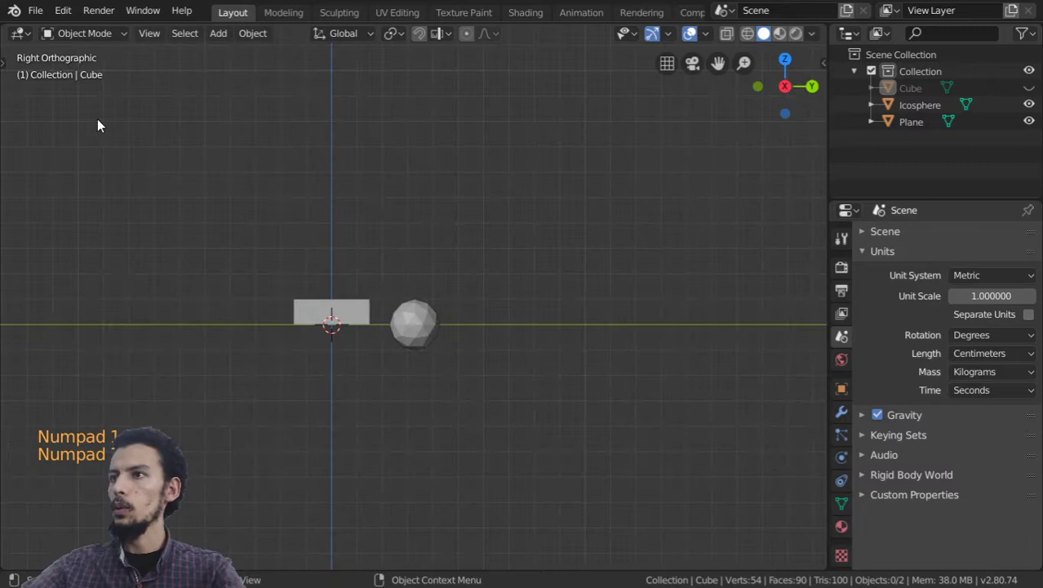
scroll(down, 3)
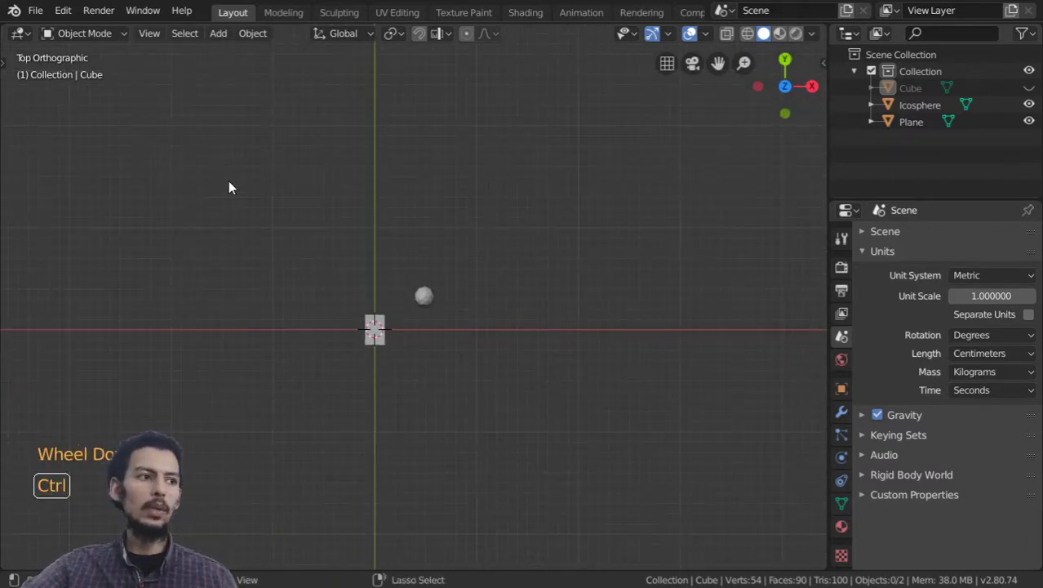
scroll(down, 3)
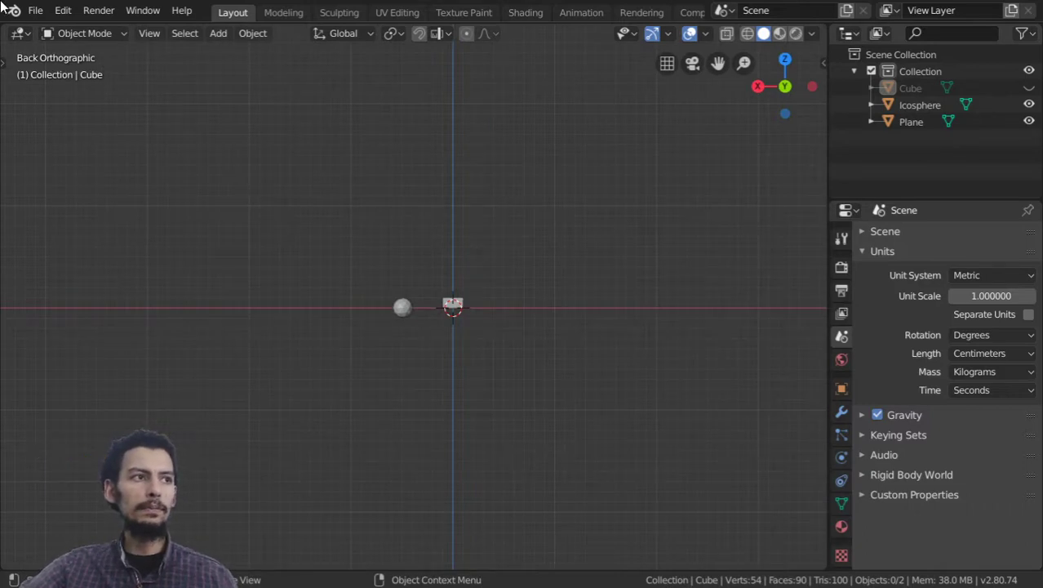
click(630, 127)
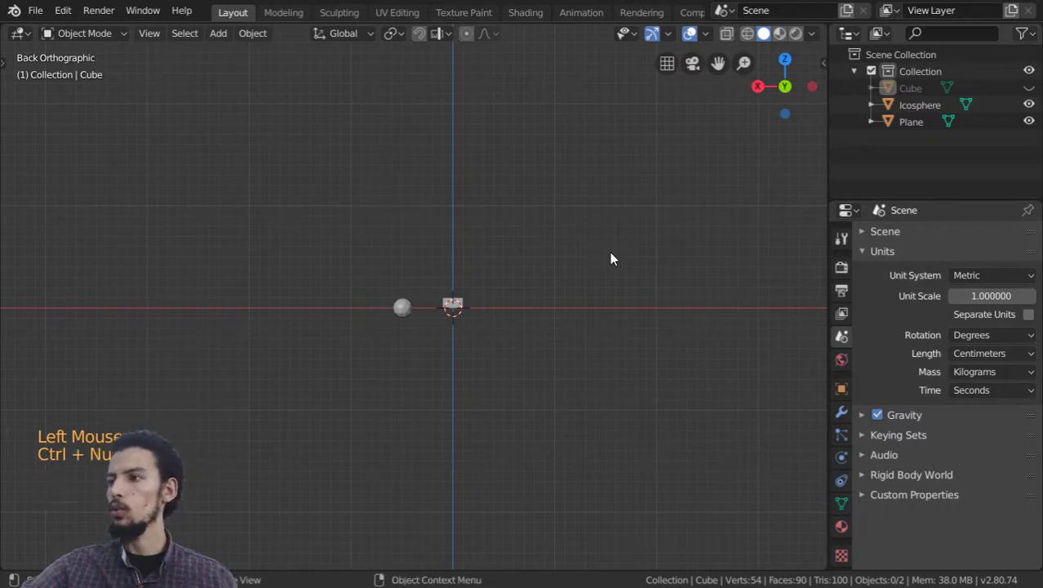
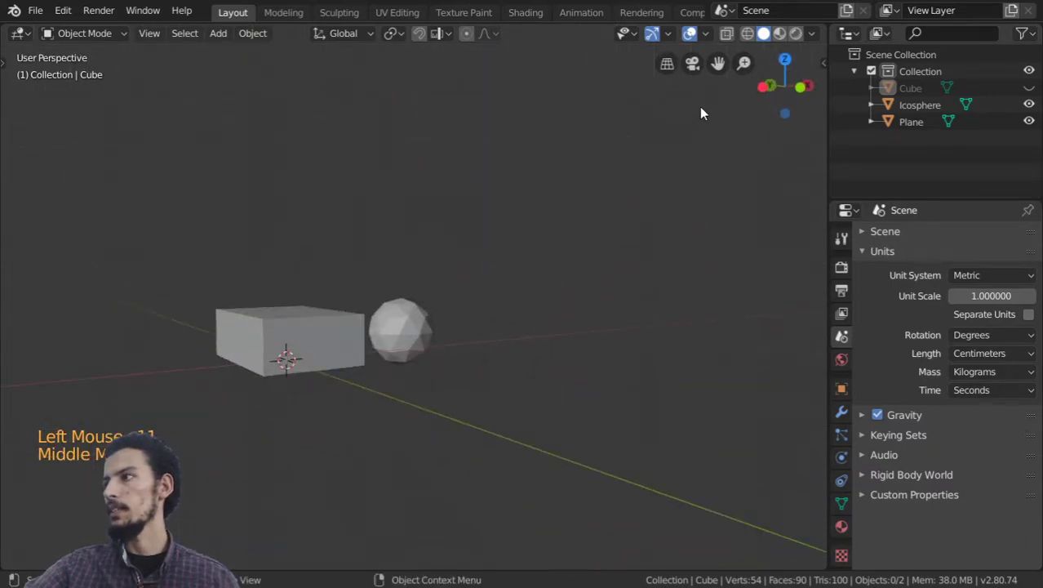
Inspect the scene from front, top and perspective views
middle_click(642, 231)
scroll(down, 3)
middle_click(392, 339)
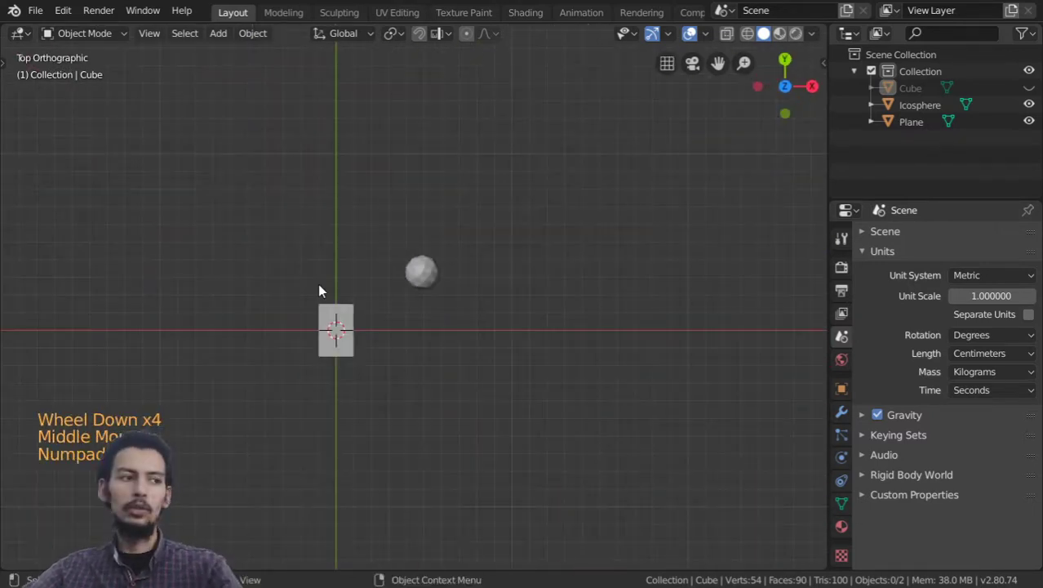
middle_click(371, 350)
scroll(up, 3)
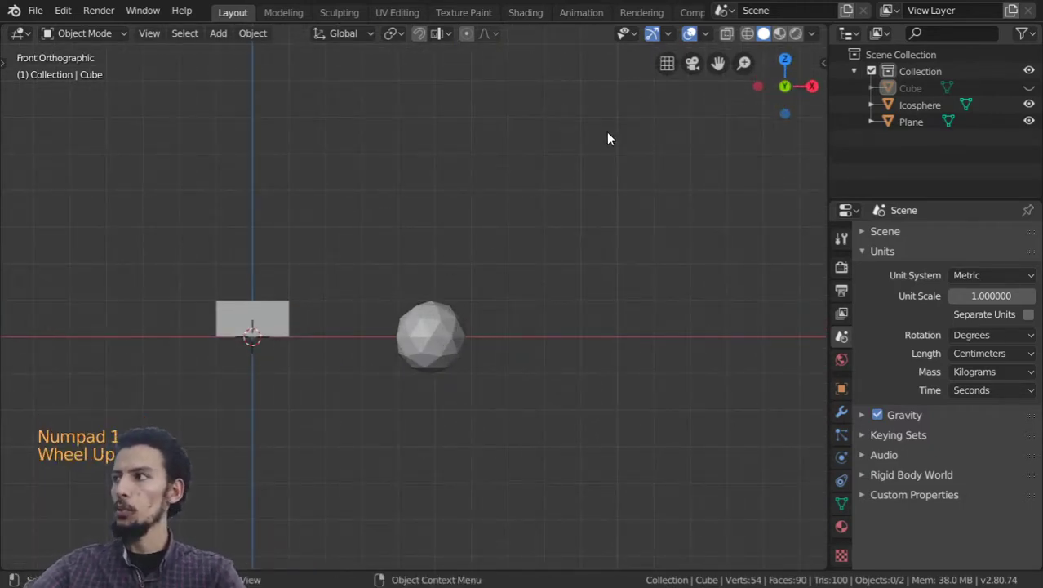
click(674, 70)
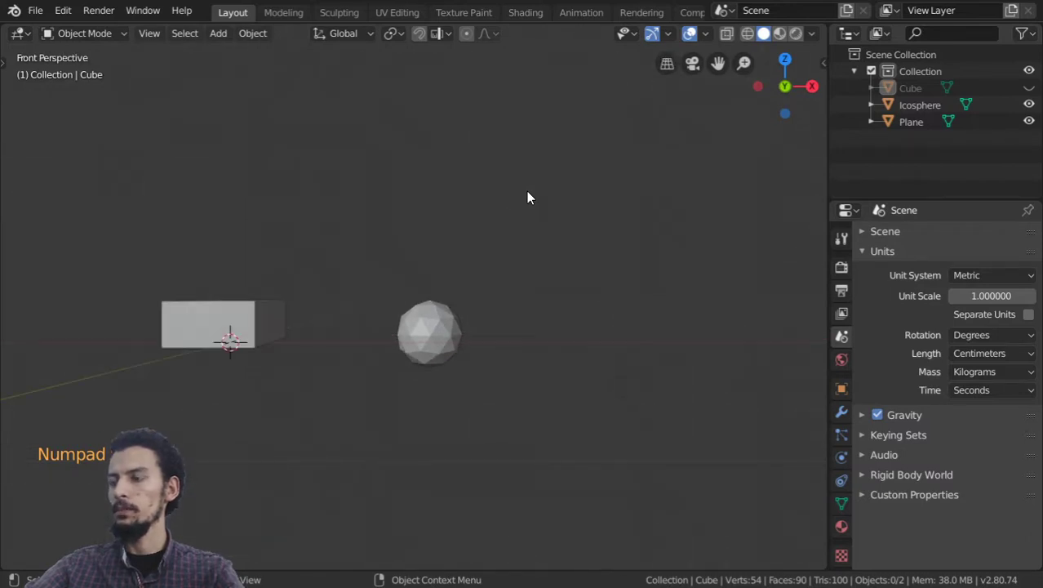
key(KP_5)
key(KP_5)
key(KP_5)
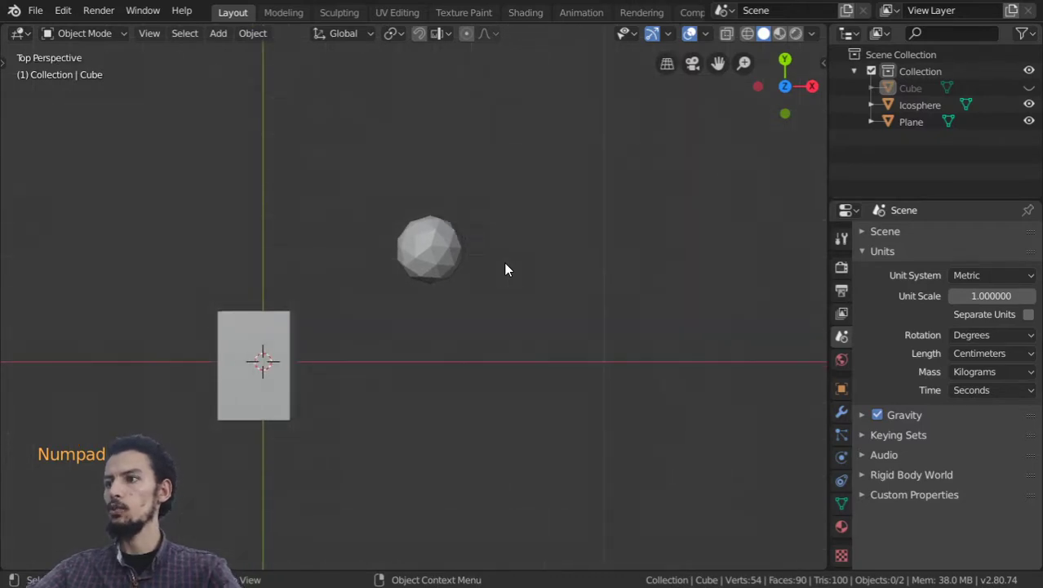
key(KP_5)
Unhide the cube so it reappears beside the icosphere and box
middle_click(378, 328)
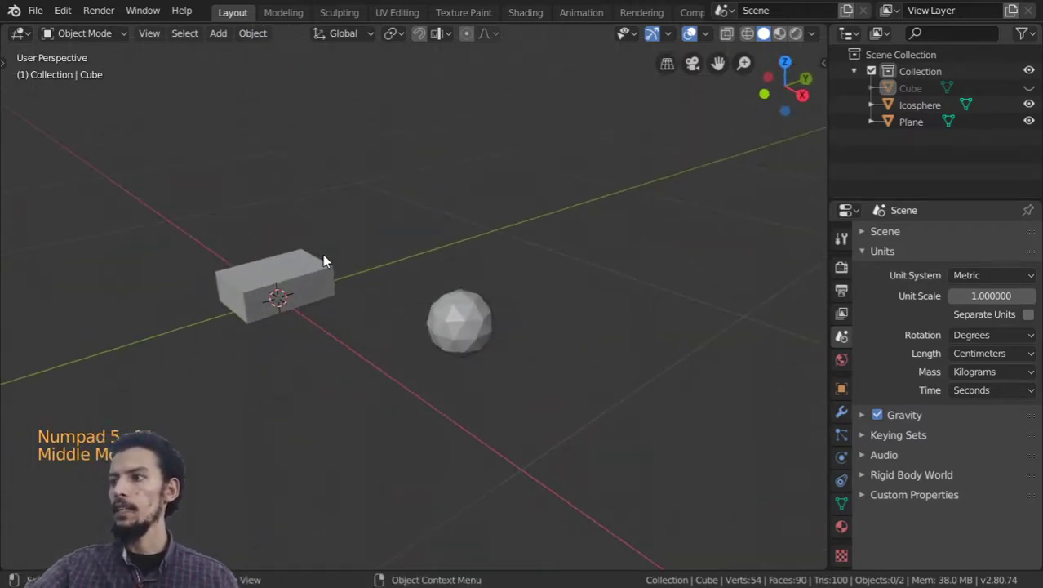
middle_click(385, 305)
scroll(up, 3)
scroll(down, 3)
middle_click(427, 311)
key(alt+h)
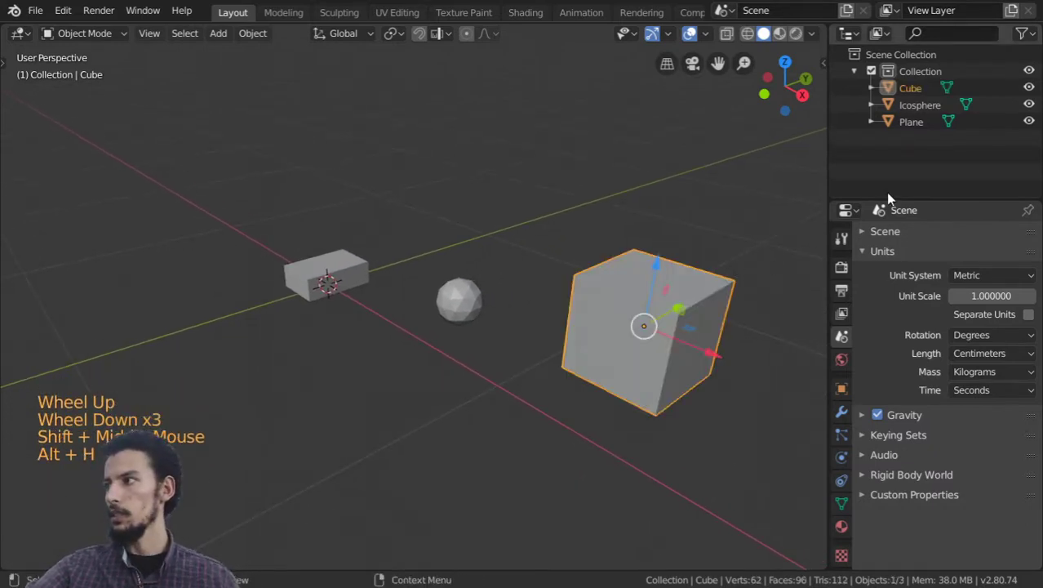
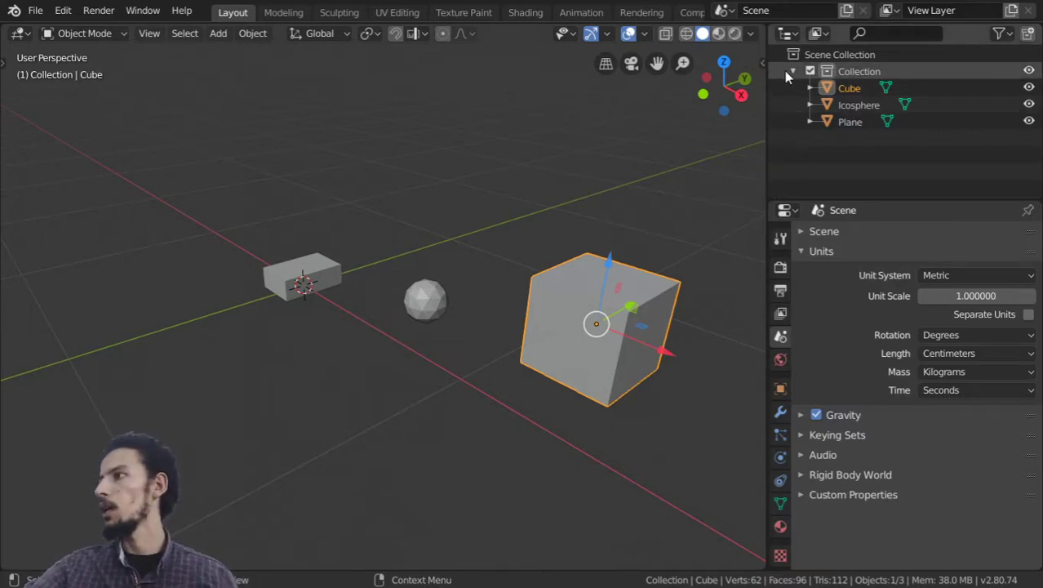
Rename the collection to 'design' and the cube to 'building', then select the icosphere
click(796, 74)
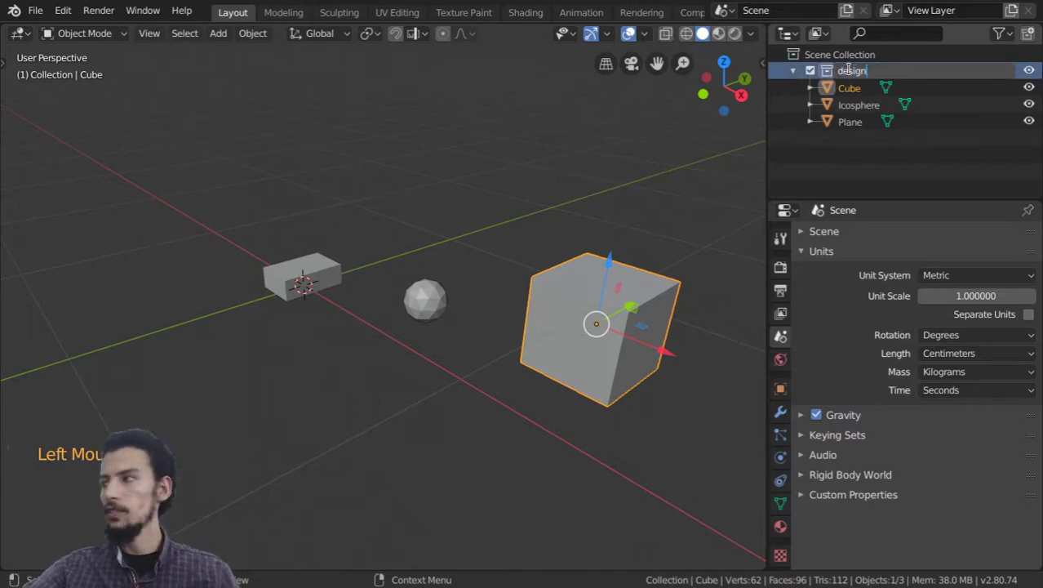
click(860, 78)
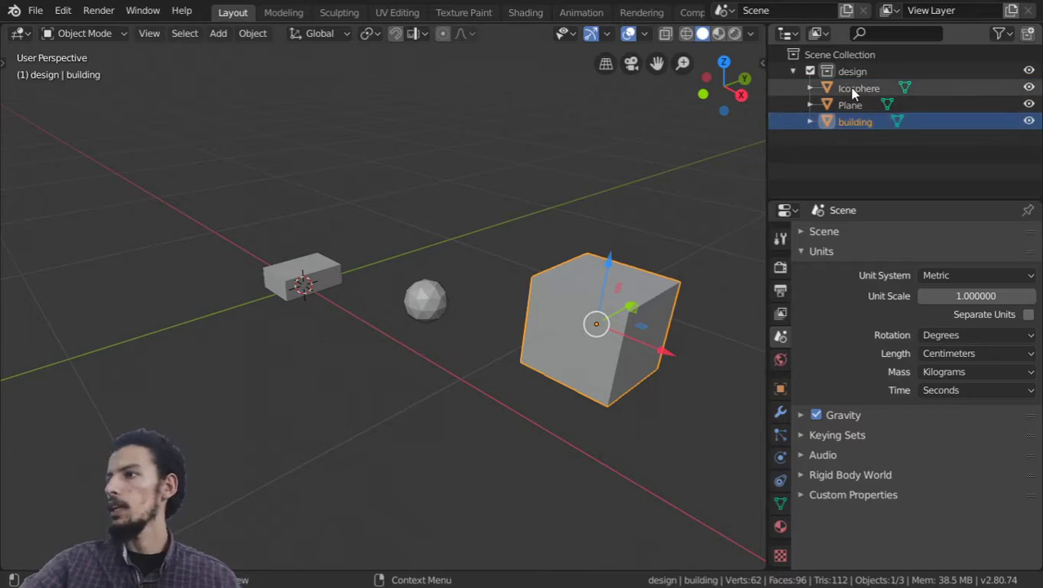
click(863, 111)
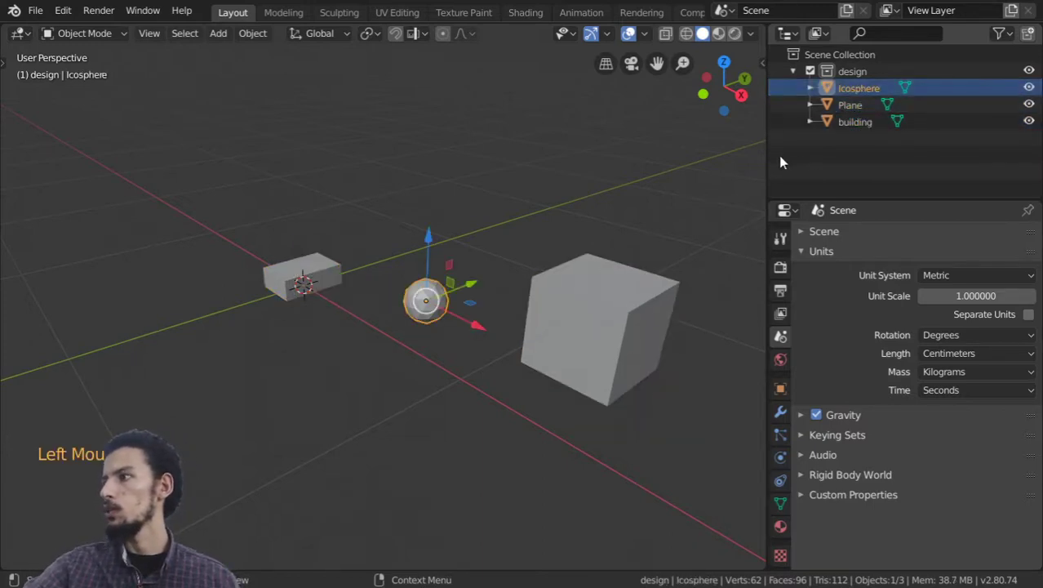
Switch to a top-down view of the scene
click(546, 254)
scroll(down, 3)
middle_click(314, 280)
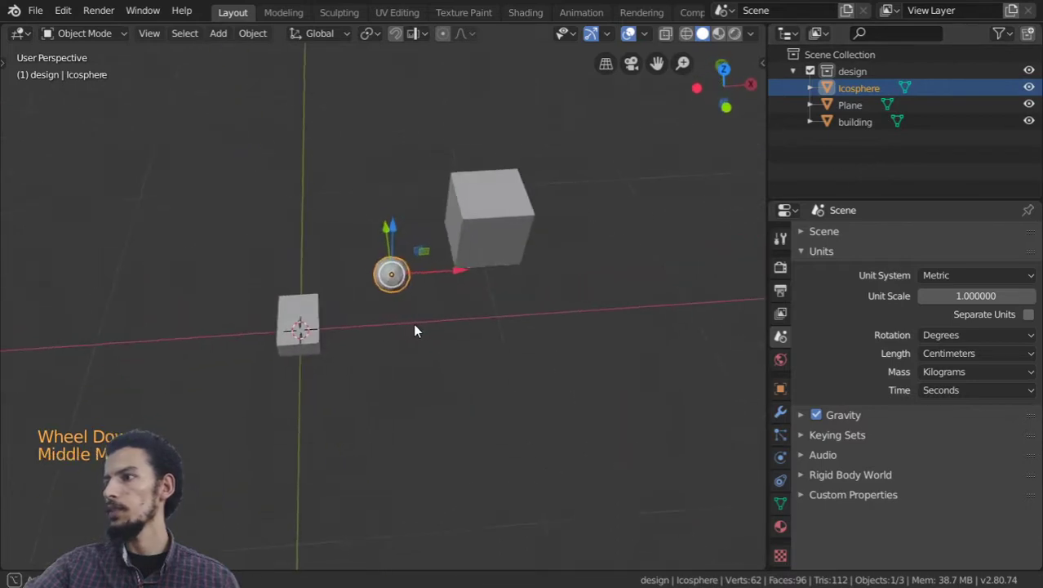
key(KP_7)
scroll(down, 3)
middle_click(454, 321)
scroll(down, 3)
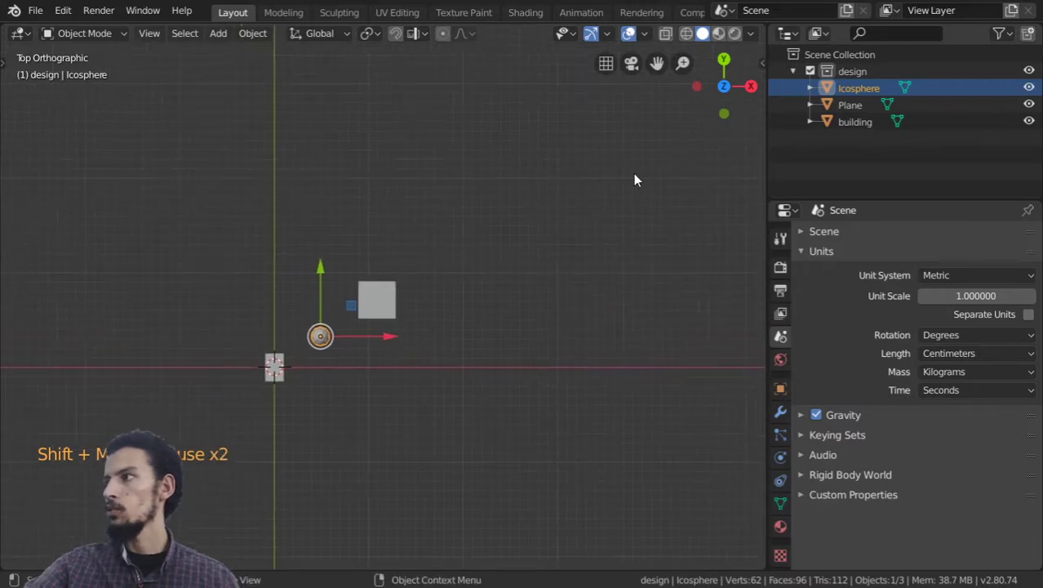
middle_click(1035, 95)
click(1035, 95)
middle_click(360, 332)
scroll(up, 3)
Select the building cube and collapse the design collection in the Outliner
right_click(366, 302)
click(376, 280)
scroll(up, 3)
scroll(down, 3)
key(h)
key(alt+h)
scroll(down, 3)
scroll(down, 3)
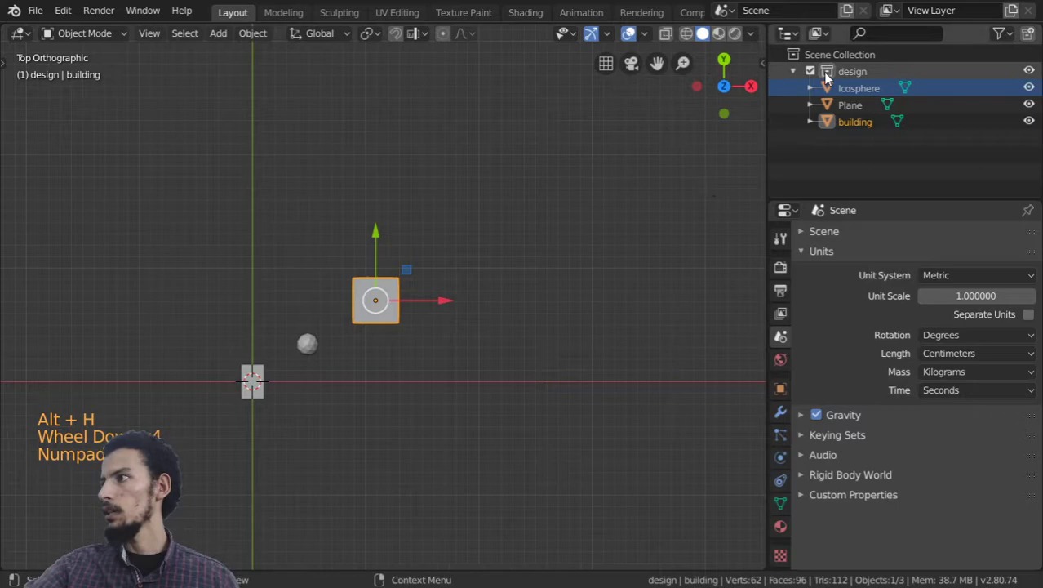
click(801, 74)
scroll(down, 3)
middle_click(414, 293)
scroll(up, 3)
Bring up the Shift+A Add > Mesh list of primitives
right_click(435, 287)
key(shift+a)
scroll(up, 3)
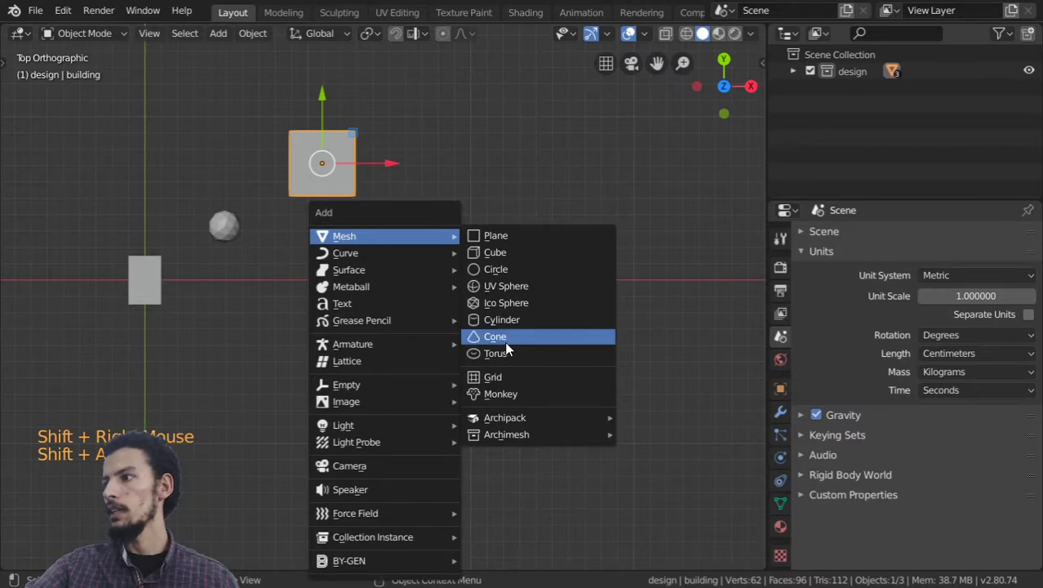
Add a torus and move it into a new collection named 'layer2'
scroll(down, 3)
key(s)
scroll(up, 3)
key(m)
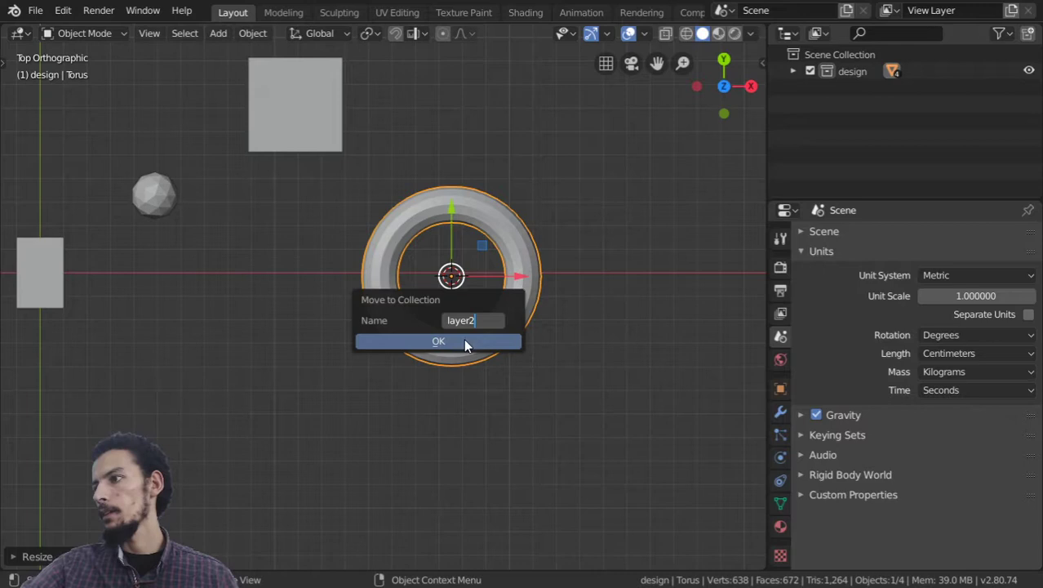
scroll(down, 3)
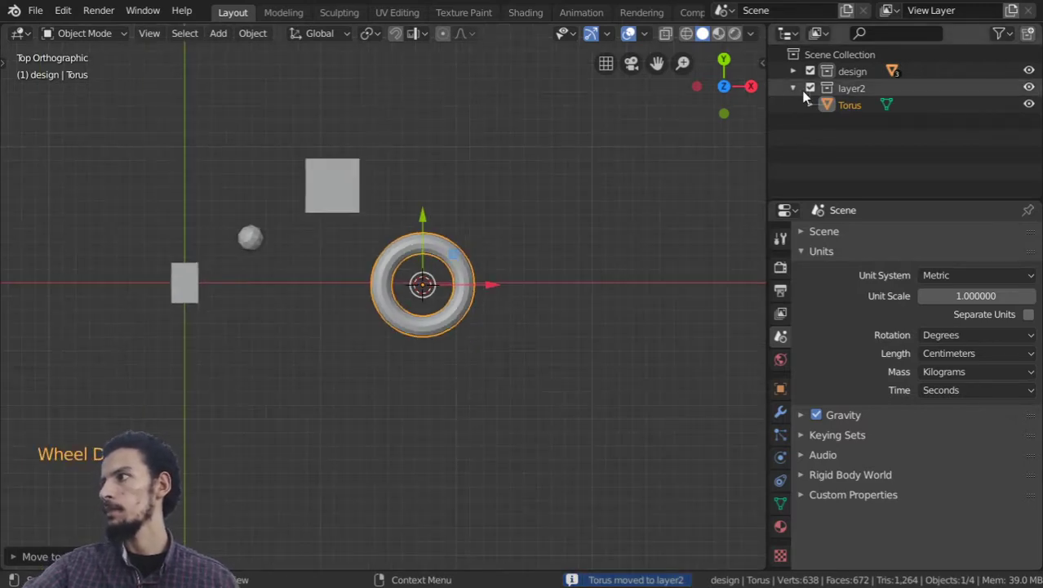
Collapse layer2 and exclude it from the view layer so the torus disappears
click(797, 94)
scroll(down, 3)
scroll(up, 3)
click(372, 236)
middle_click(372, 236)
scroll(up, 3)
scroll(down, 3)
Select the building cube and move it to a new spot beside the icosphere
click(377, 225)
scroll(down, 3)
scroll(up, 3)
key(g)
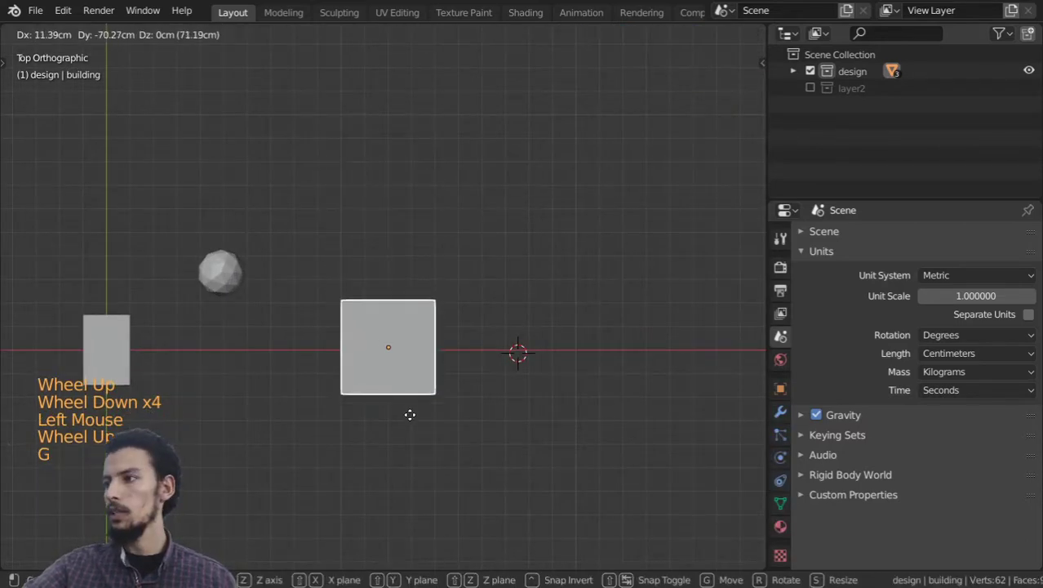
key(t)
scroll(up, 3)
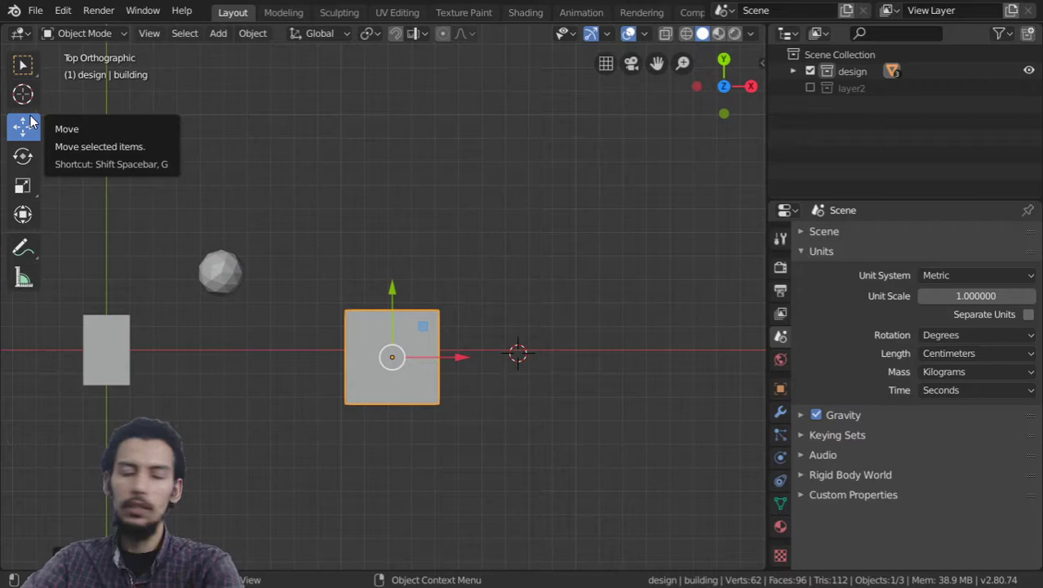
middle_click(453, 406)
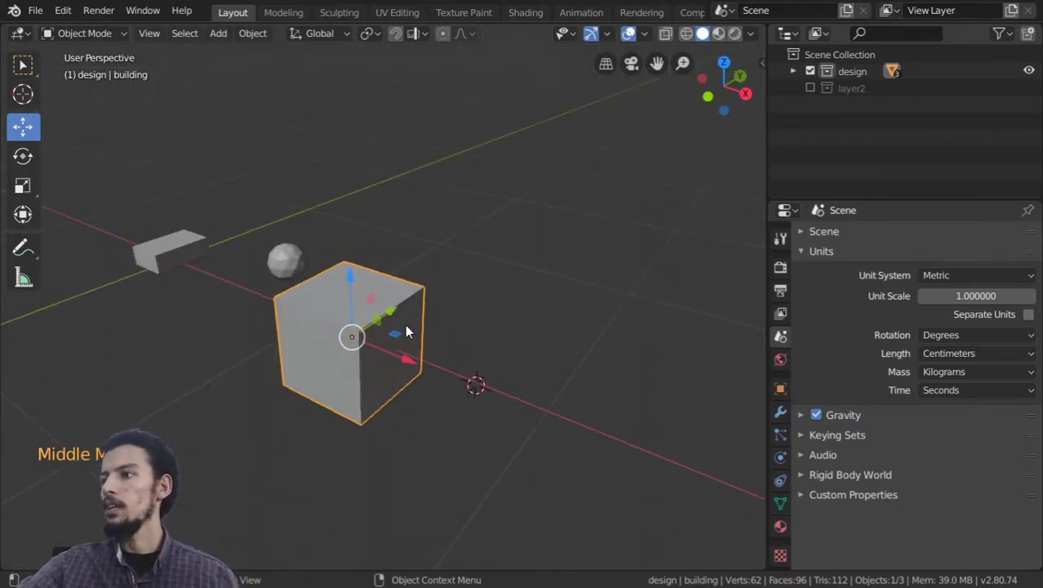
middle_click(401, 351)
scroll(up, 3)
scroll(down, 3)
middle_click(396, 359)
scroll(up, 3)
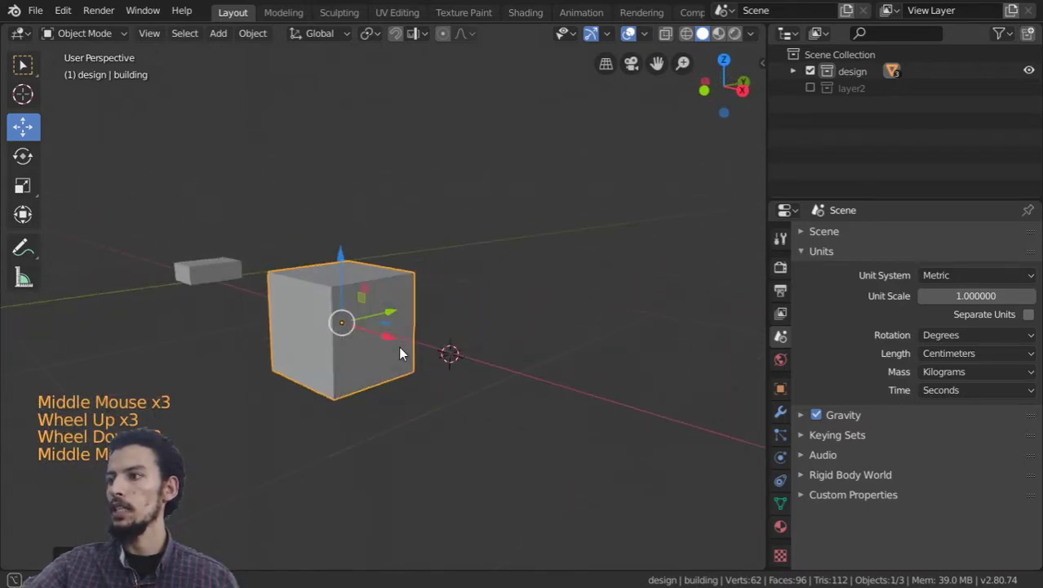
scroll(down, 3)
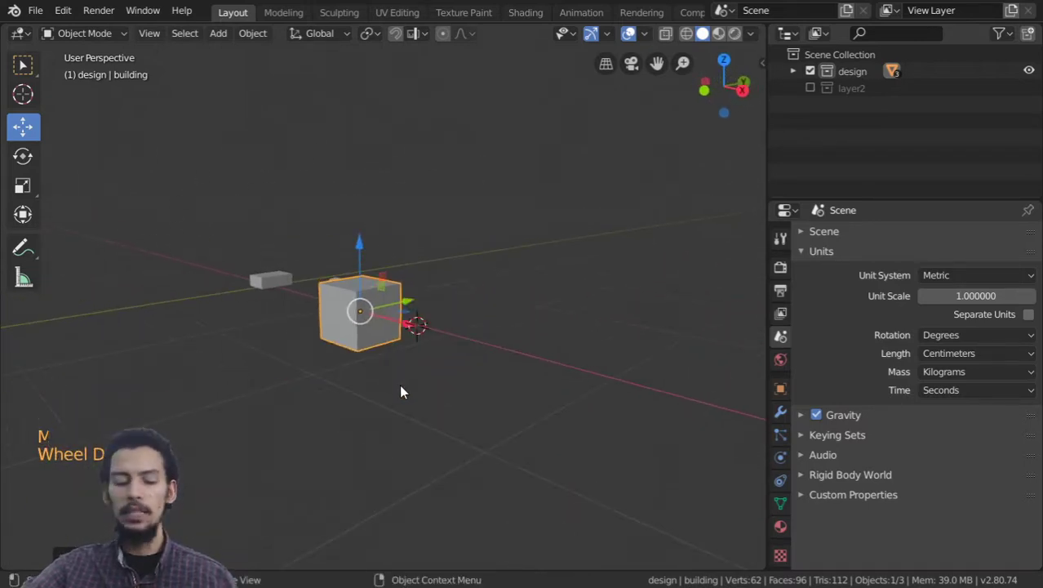
Raise the cube off the ground along Z and slide it along Y, checking top and front views
key(g)
scroll(down, 3)
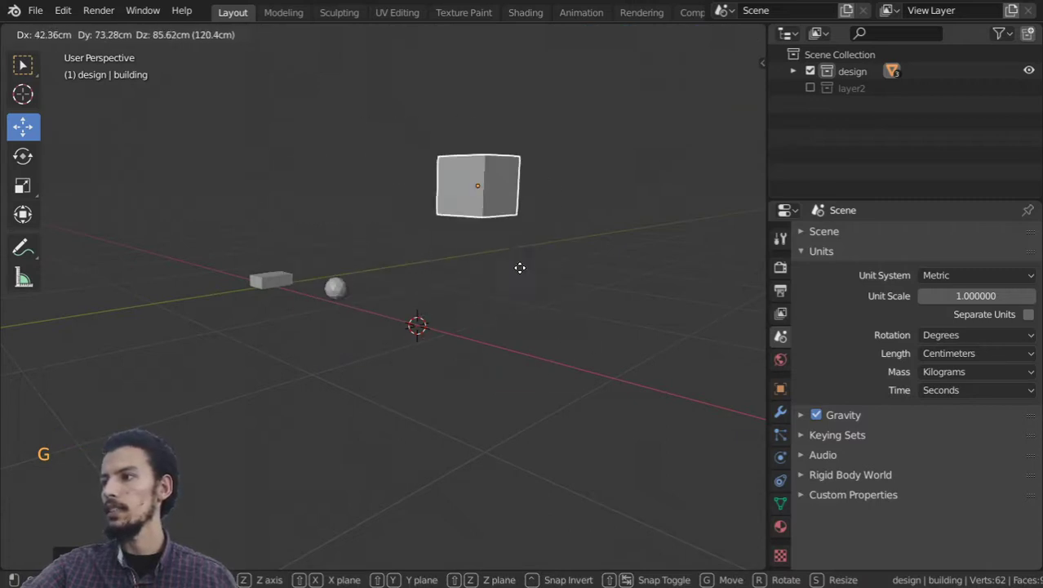
scroll(down, 3)
key(KP_7)
key(g)
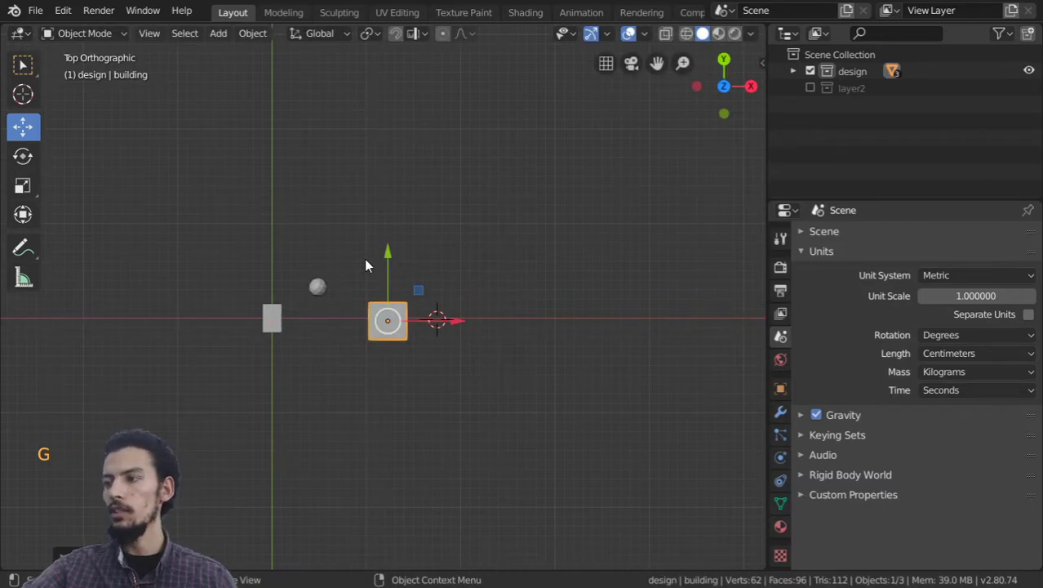
key(g)
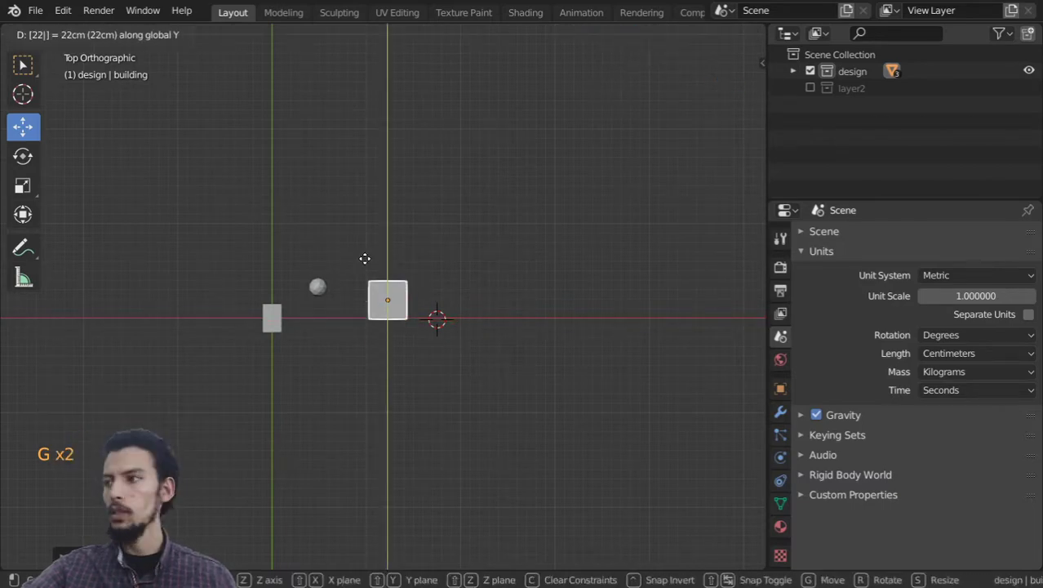
scroll(up, 3)
key(KP_1)
key(g)
scroll(up, 3)
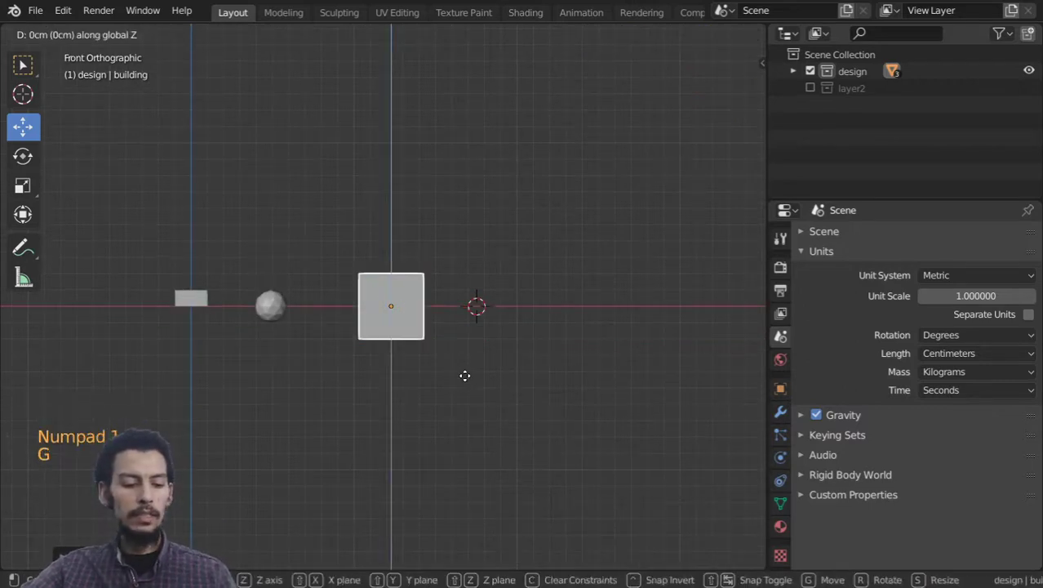
Check the cube sits level with the other objects from the front view
middle_click(441, 246)
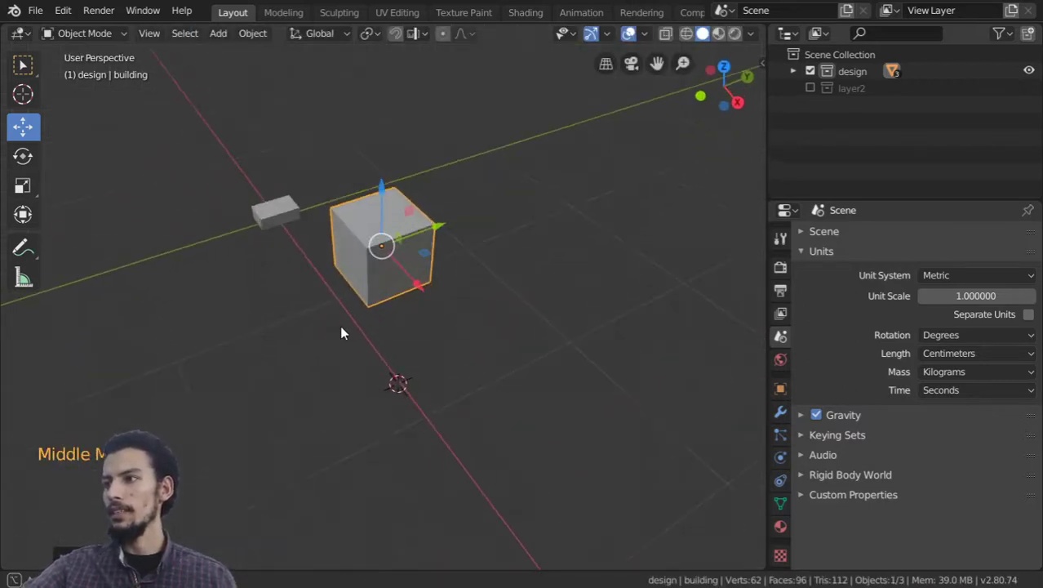
key(KP_1)
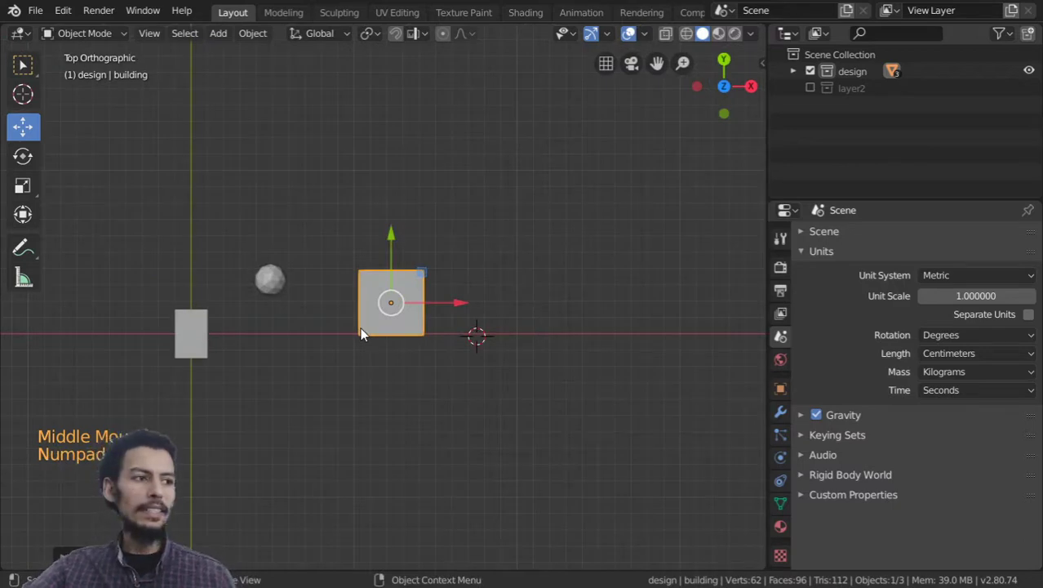
key(n)
key(KP_1)
key(KP_1)
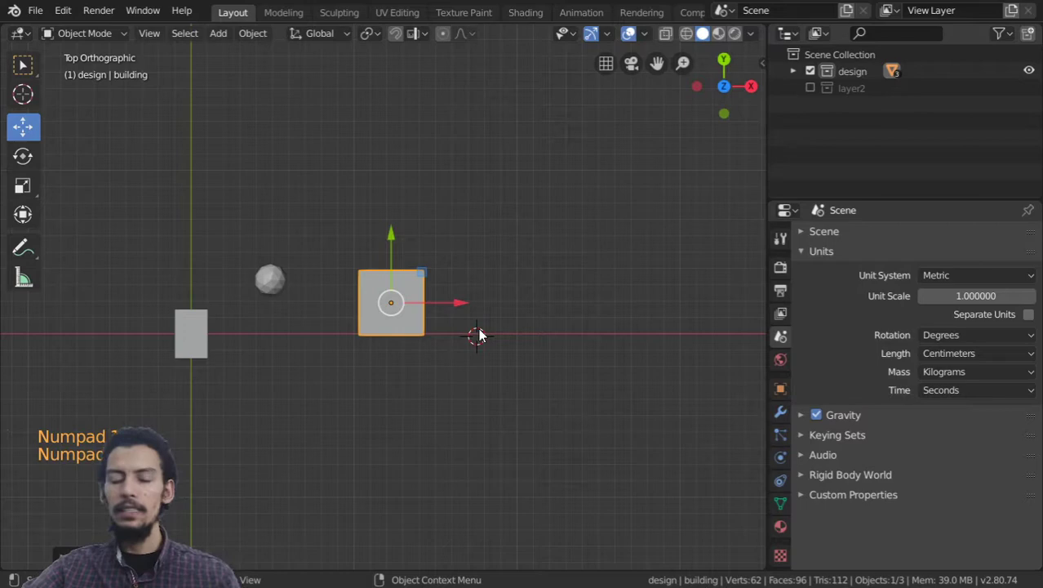
middle_click(450, 305)
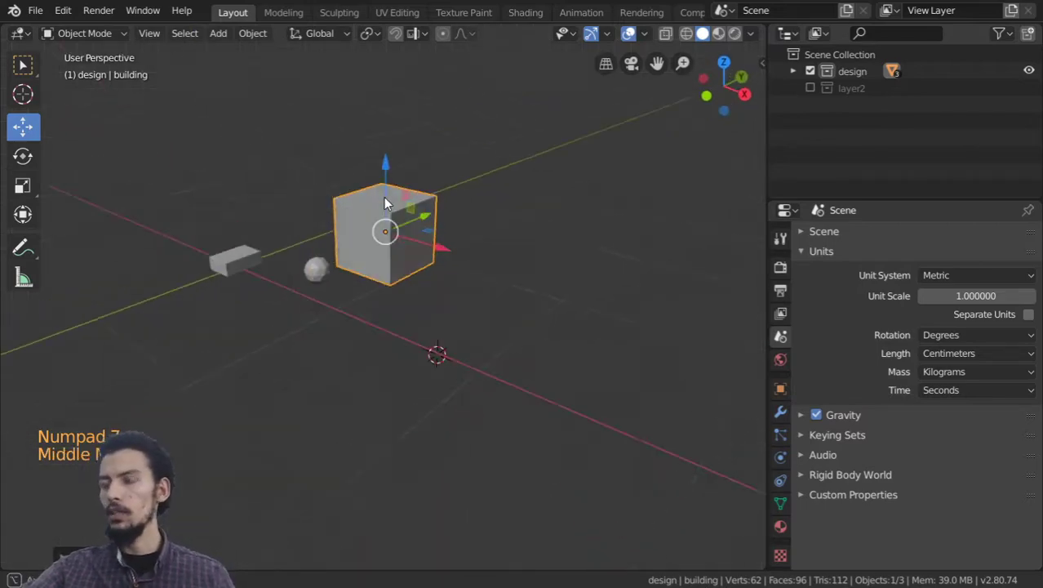
Rotate the building cube 90° about X and 45° about Z
key(n)
key(r)
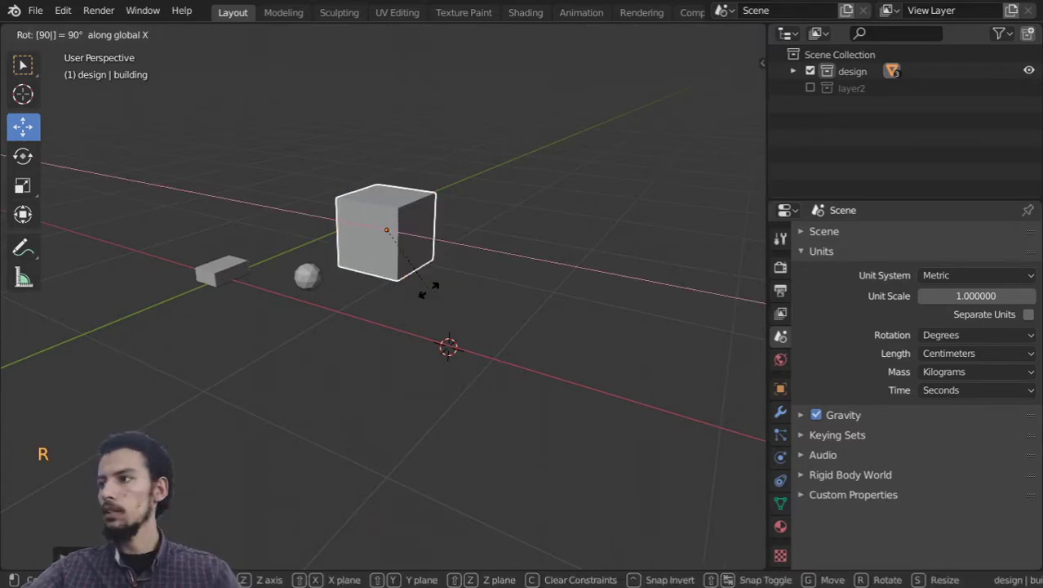
key(r)
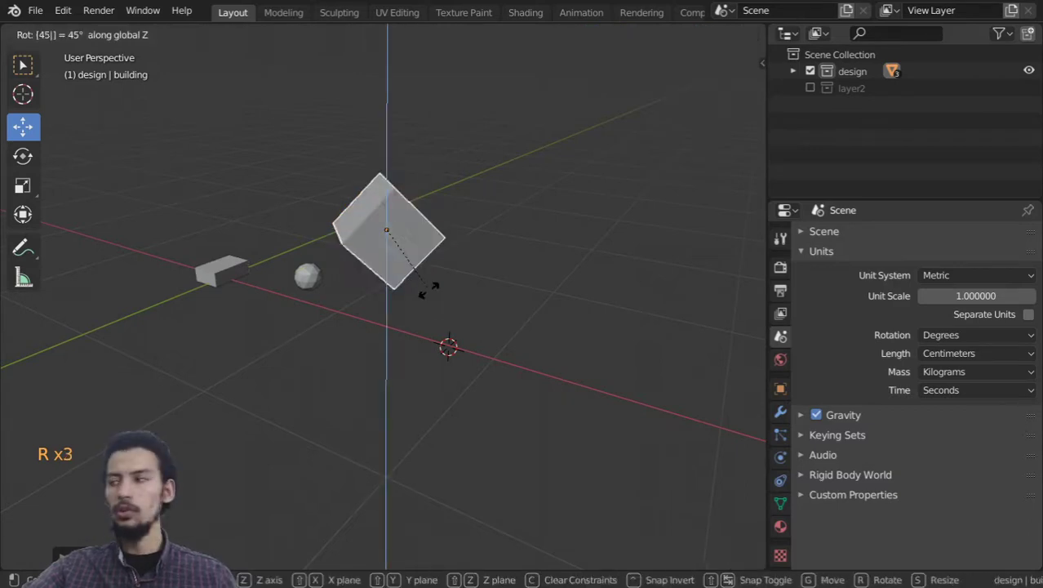
key(r)
Apply the rotation via Ctrl+A and set Rotation Y to 0 in the Item sidebar, leaving the cube upright
key(n)
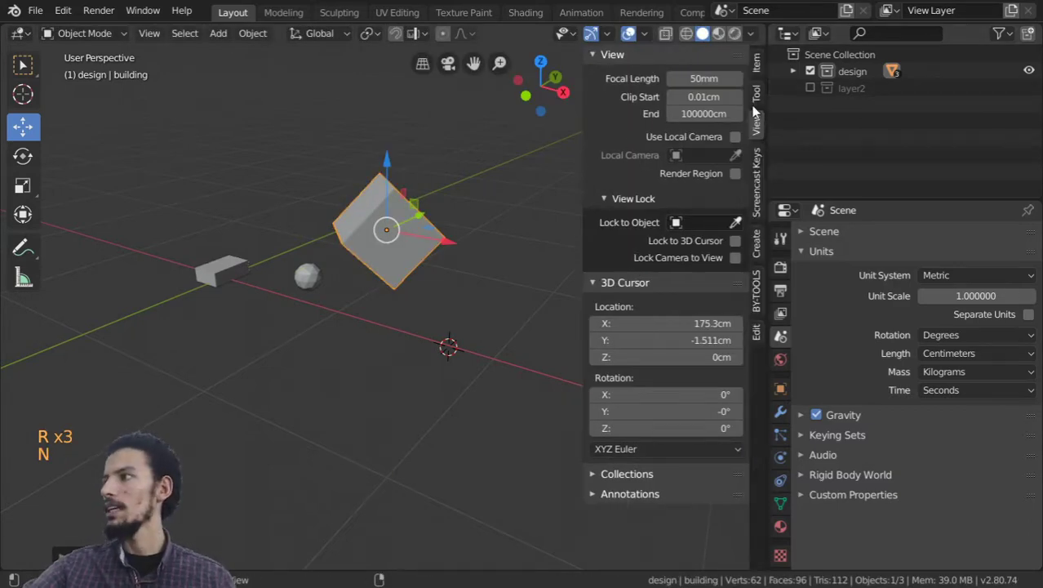
click(761, 76)
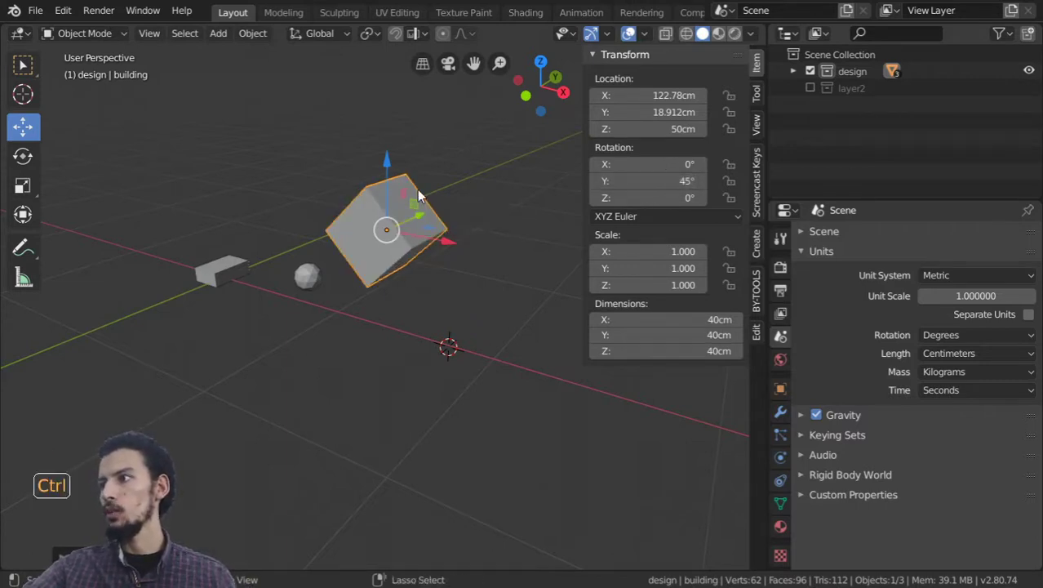
key(ctrl+a)
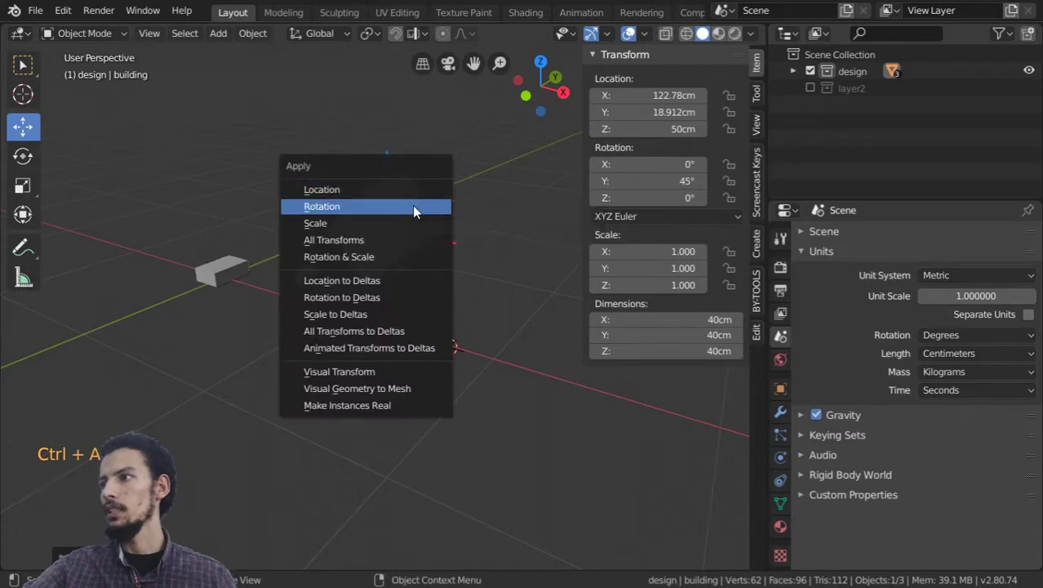
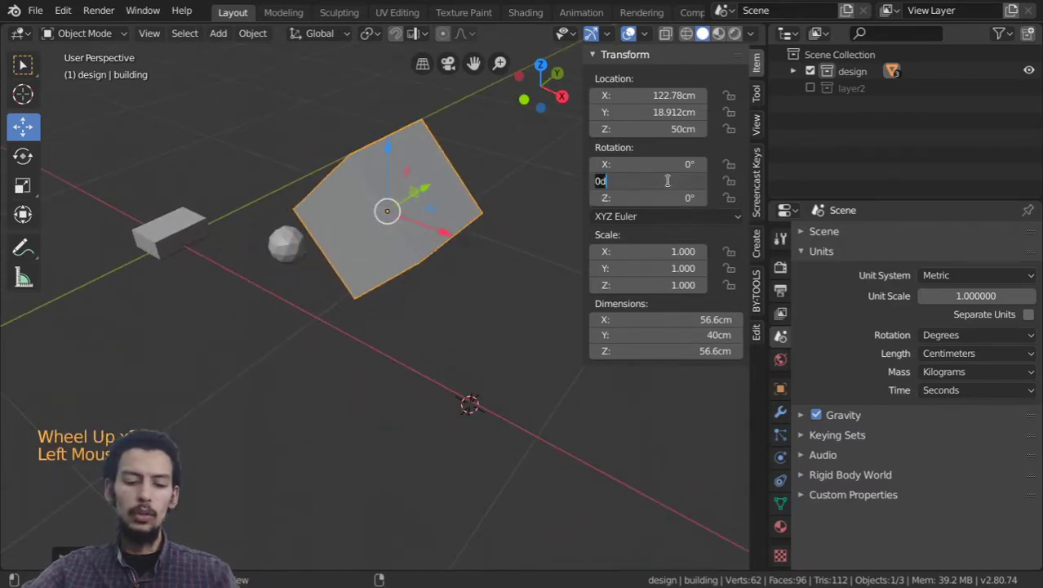
key(ctrl+a)
click(480, 235)
key(n)
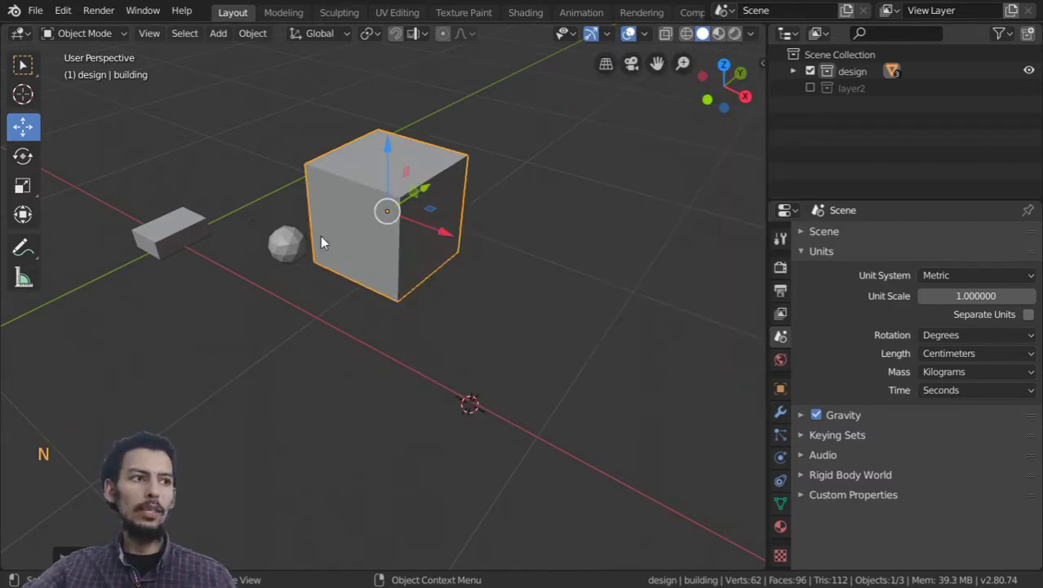
middle_click(400, 267)
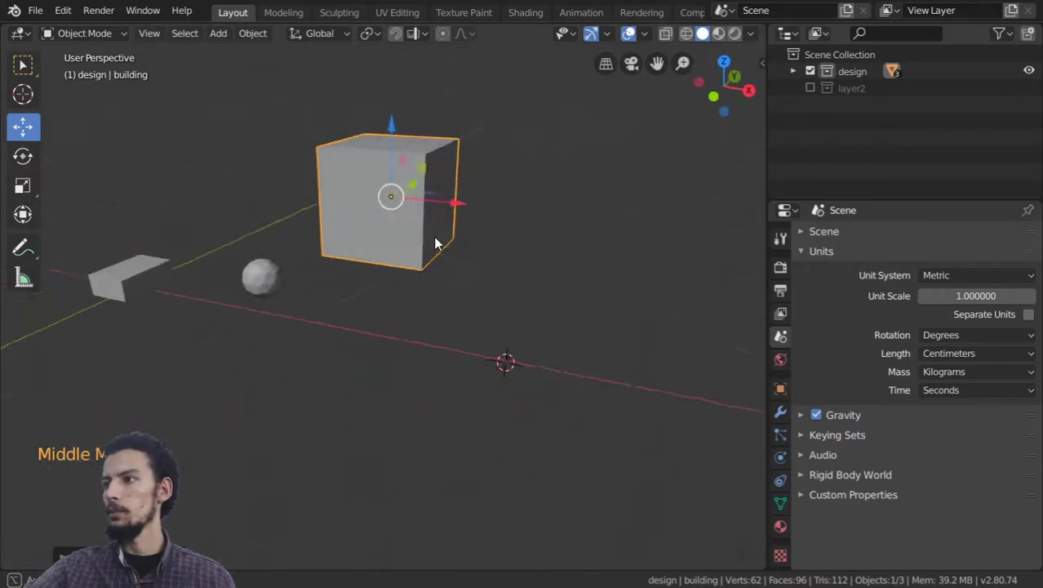
Scale the building cube along Z to 0.2 to flatten it into a slab
scroll(down, 3)
key(s)
key(s)
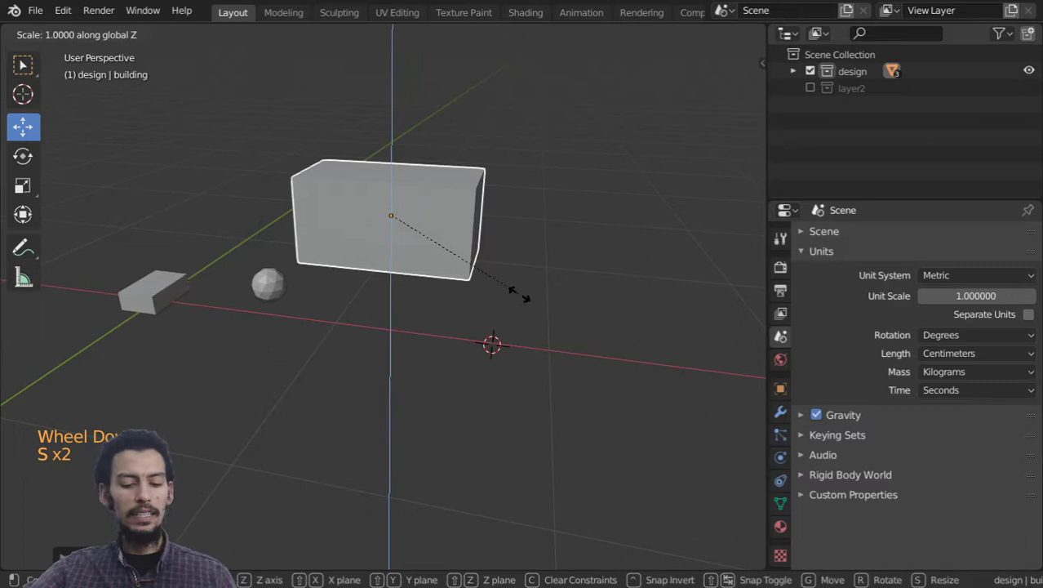
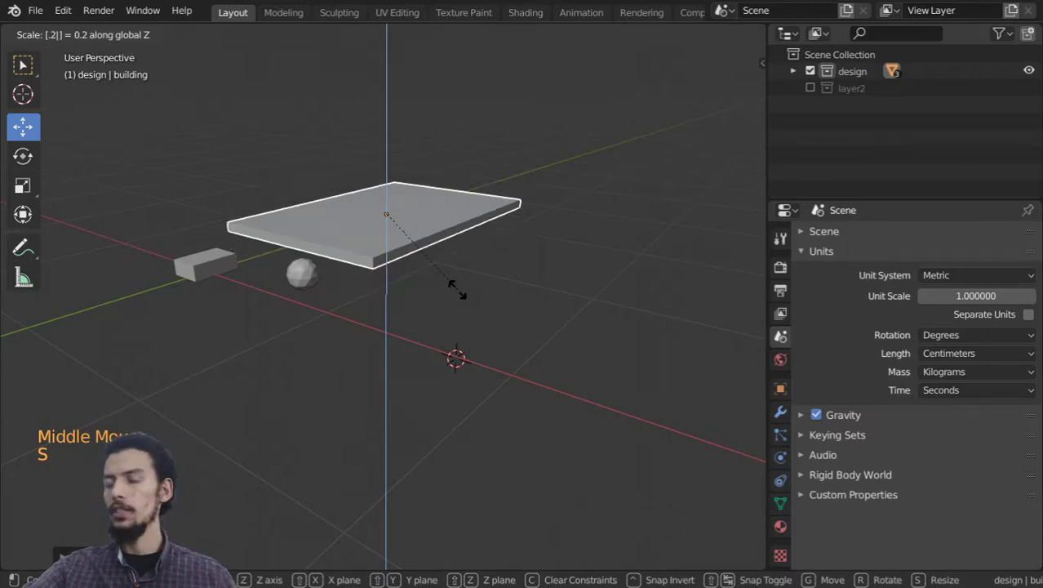
middle_click(436, 306)
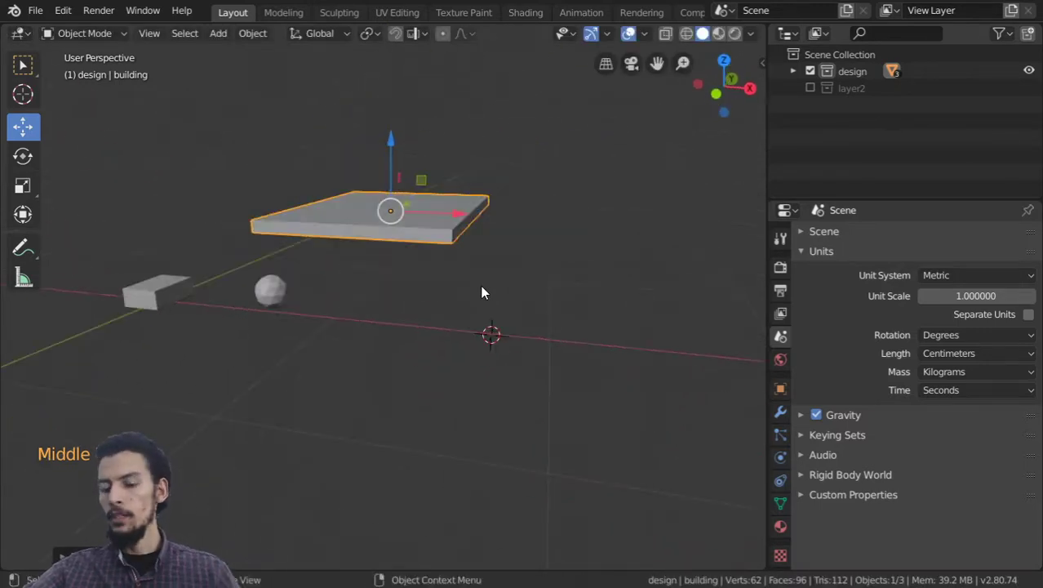
key(KP_7)
Delete the extra cube and sphere, leaving only the slab
click(256, 288)
double_click(168, 321)
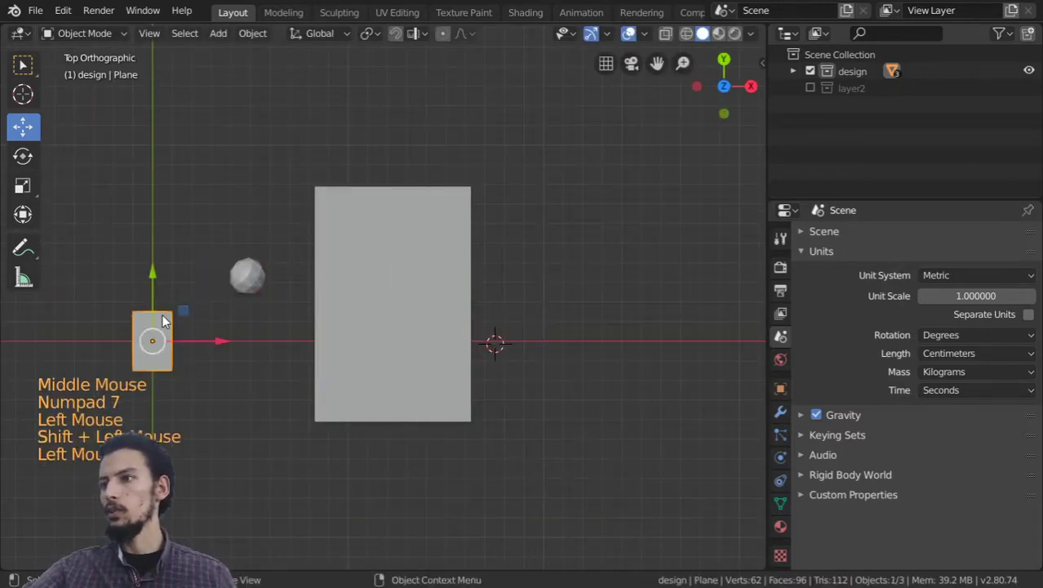
click(258, 272)
key(x)
scroll(down, 3)
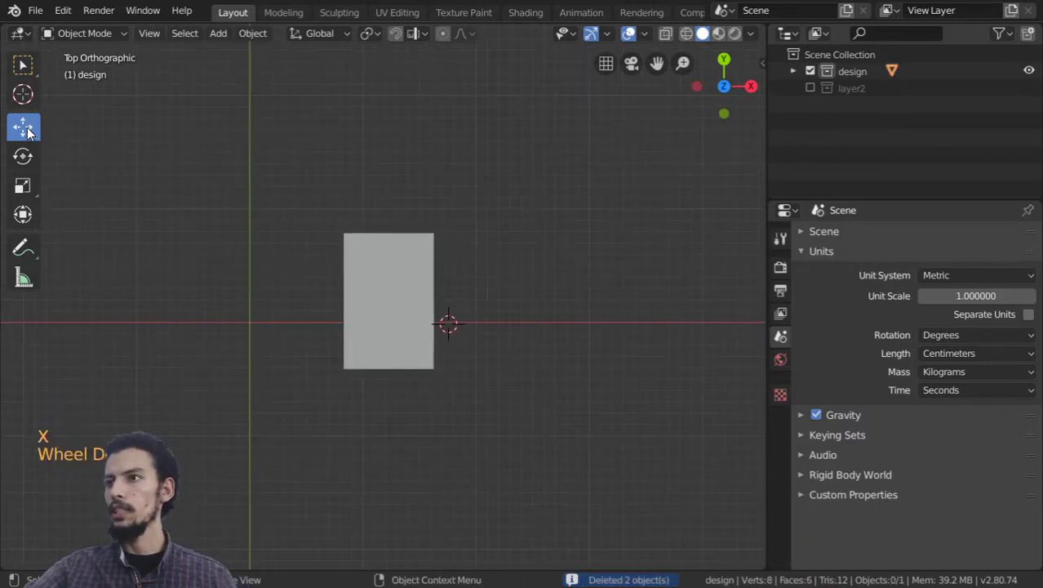
Snap the slab to the 3D cursor with Shift+S Selection to Cursor and start moving it vertically
click(31, 160)
scroll(down, 3)
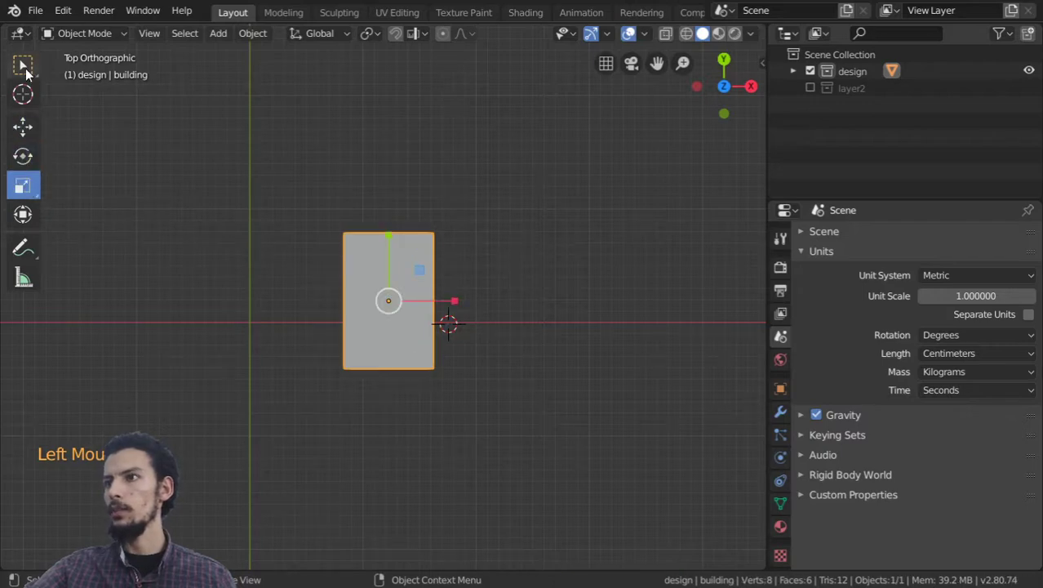
key(t)
key(shift+c)
double_click(298, 270)
key(shift+s)
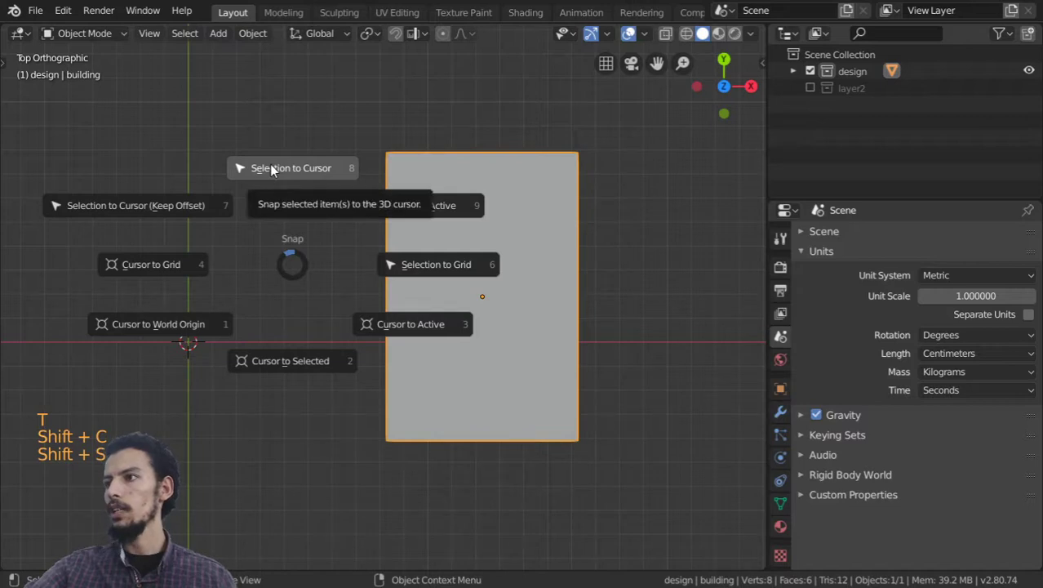
scroll(down, 3)
middle_click(304, 352)
key(g)
middle_click(245, 293)
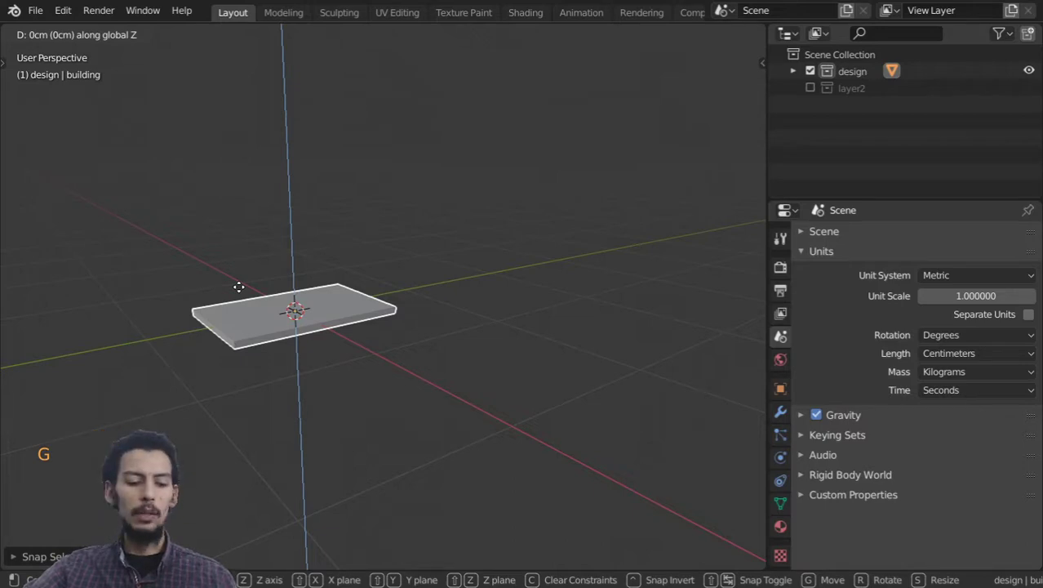
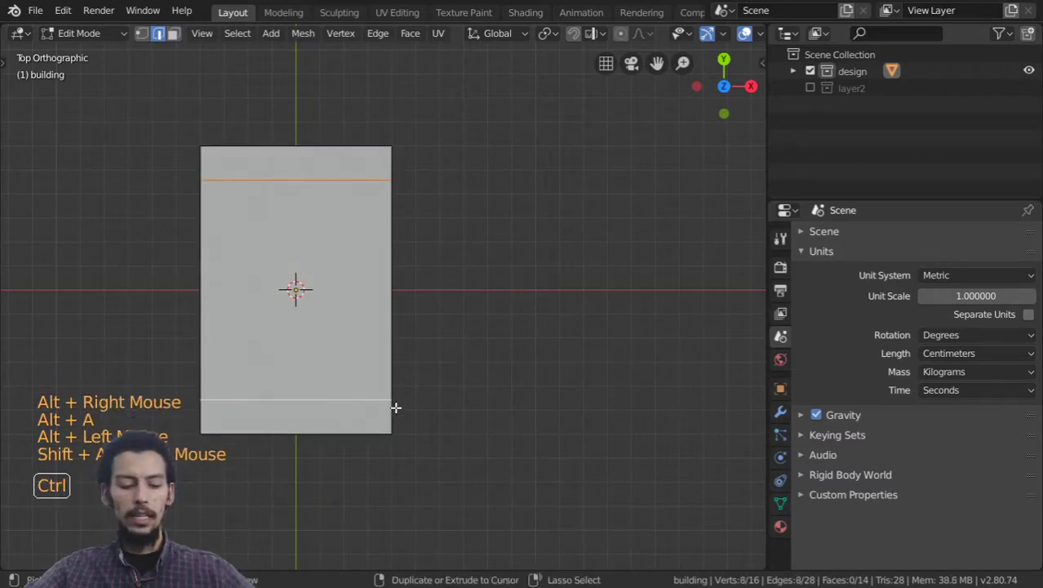
Cut edge loops in both directions, spread them outward and bevel each into pairs near the slab's edges
key(ctrl+b)
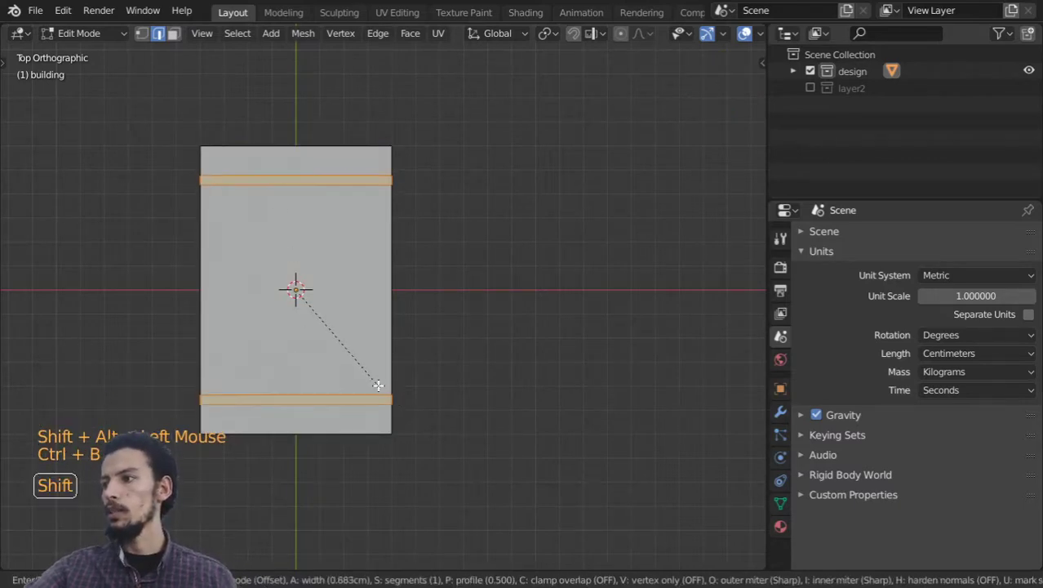
key(ctrl+r)
key(s)
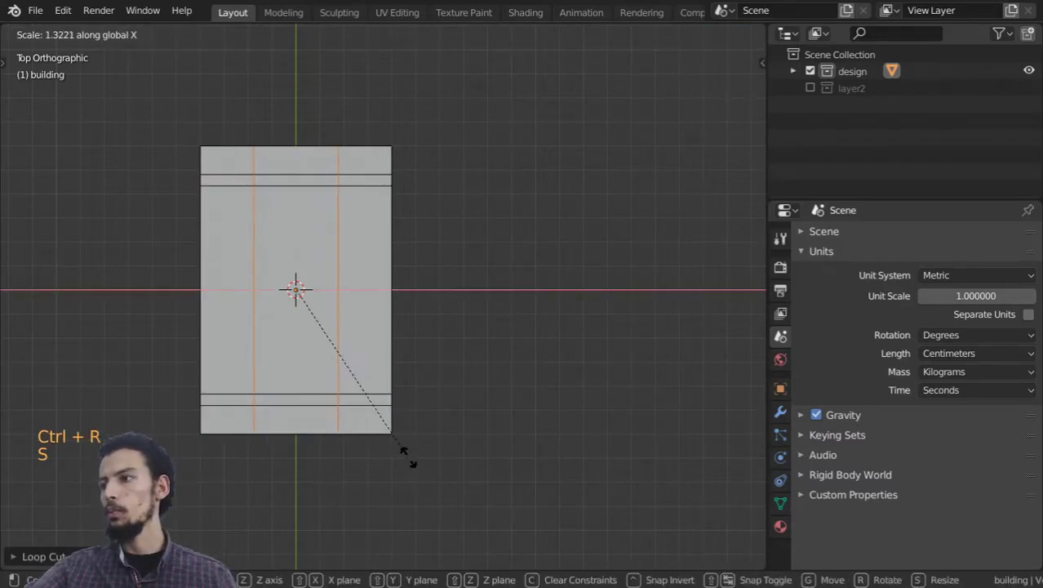
key(ctrl+b)
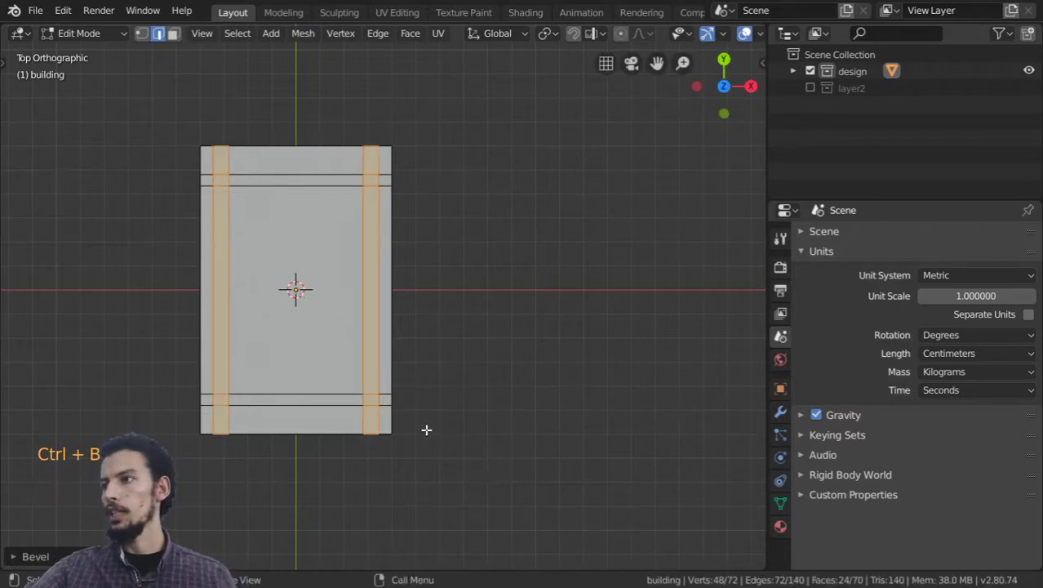
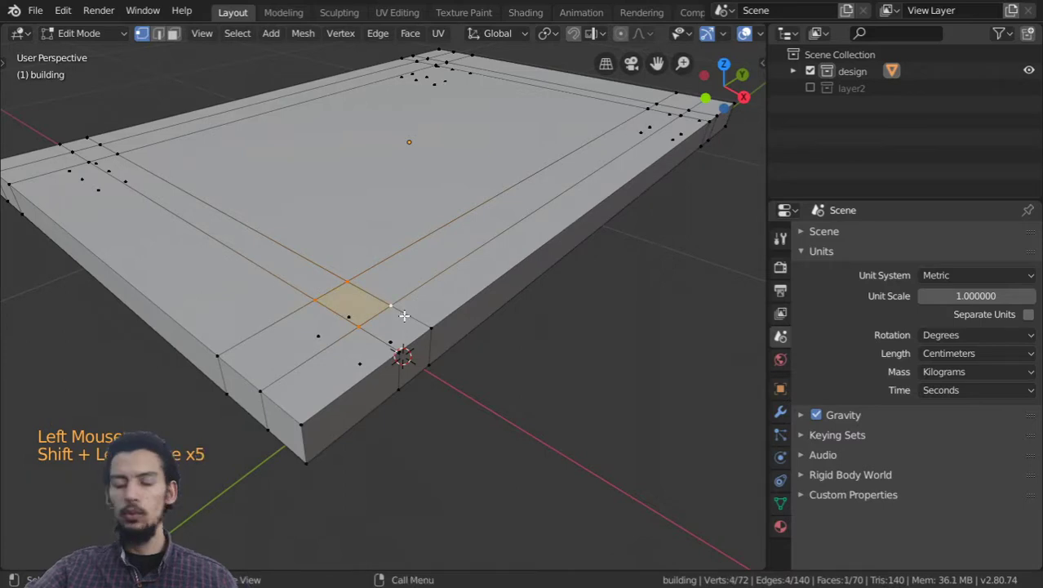
Extrude the four corner squares about 41 cm downward into table legs
key(g)
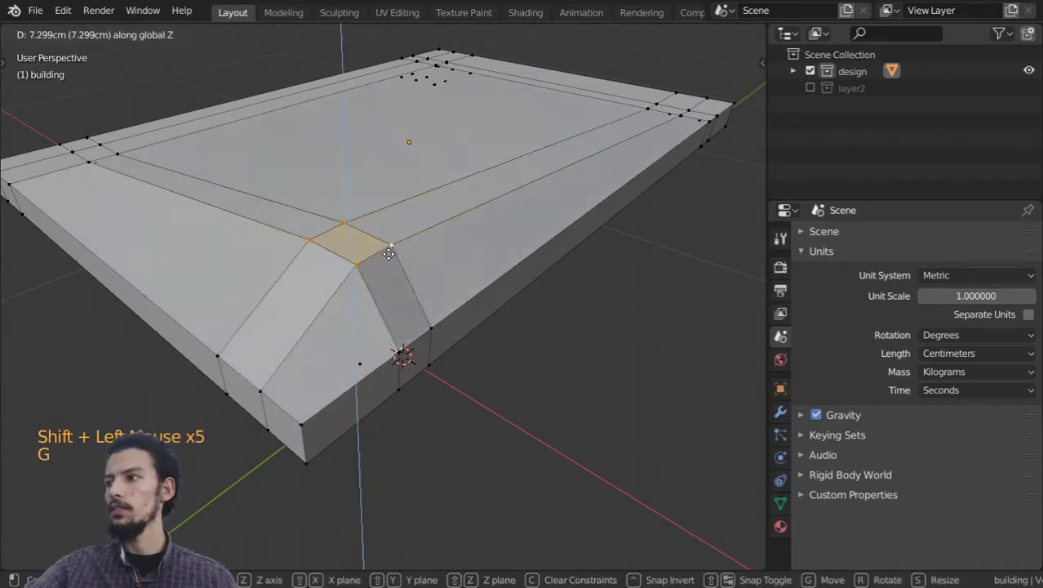
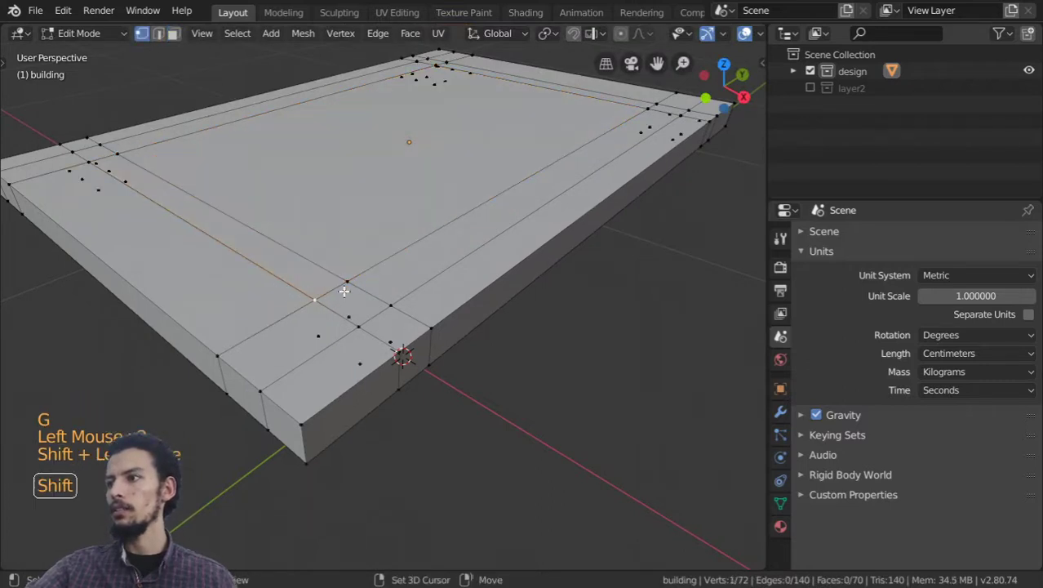
key(s)
key(g)
key(r)
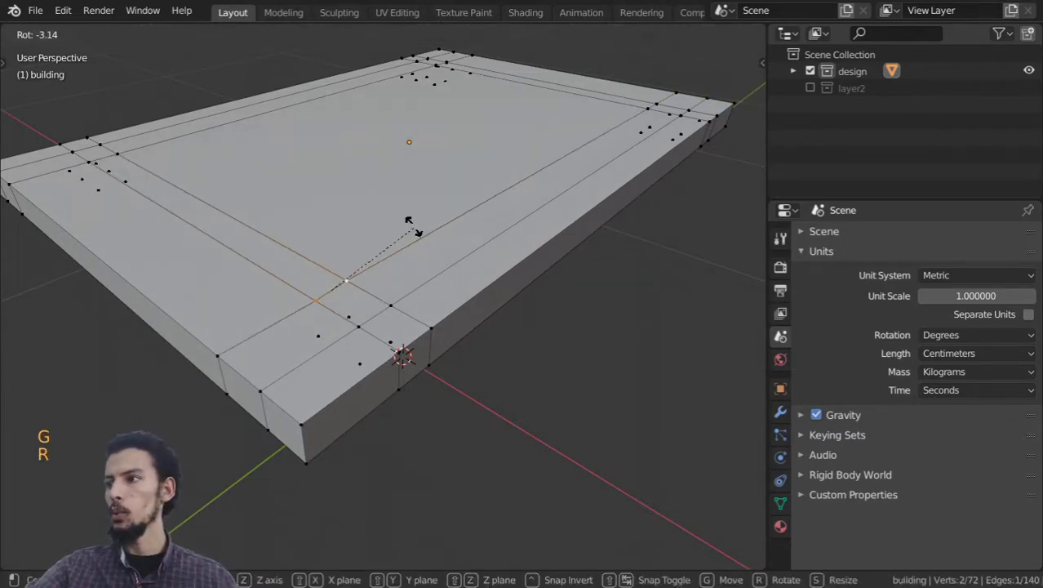
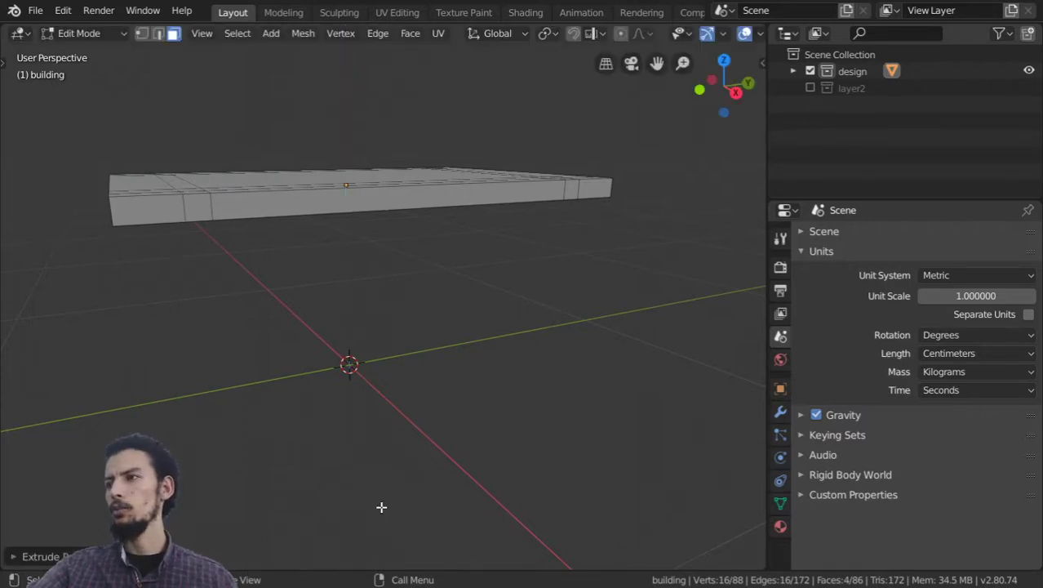
key(g)
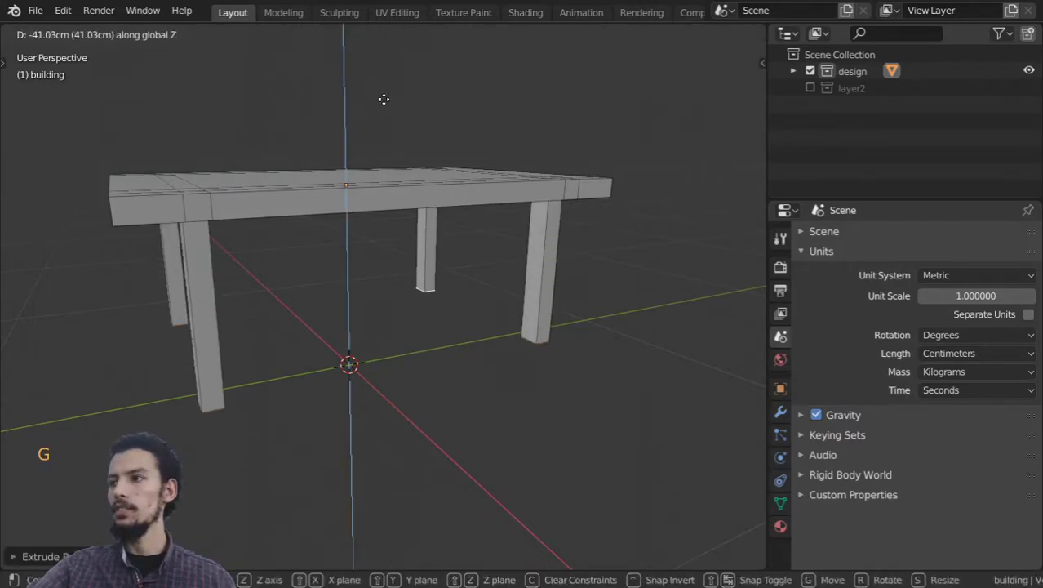
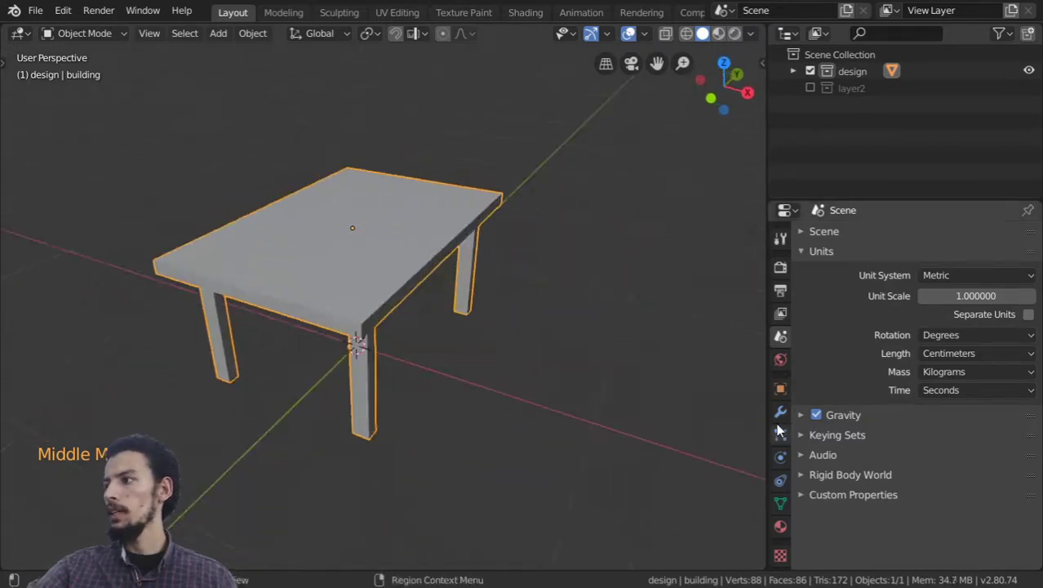
Add a Bevel modifier to the table with 5 cm width and 6 segments
click(788, 412)
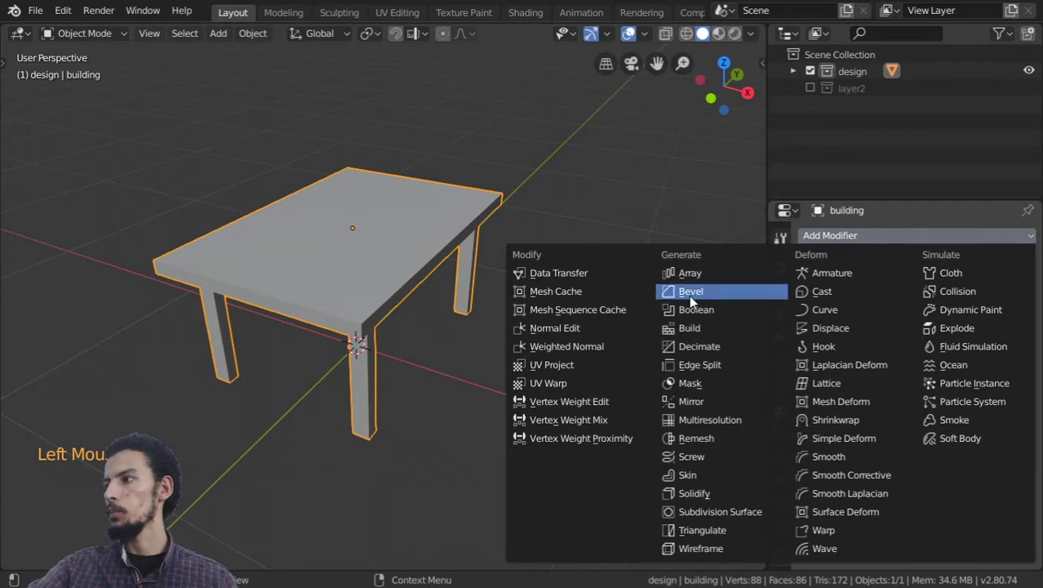
middle_click(397, 351)
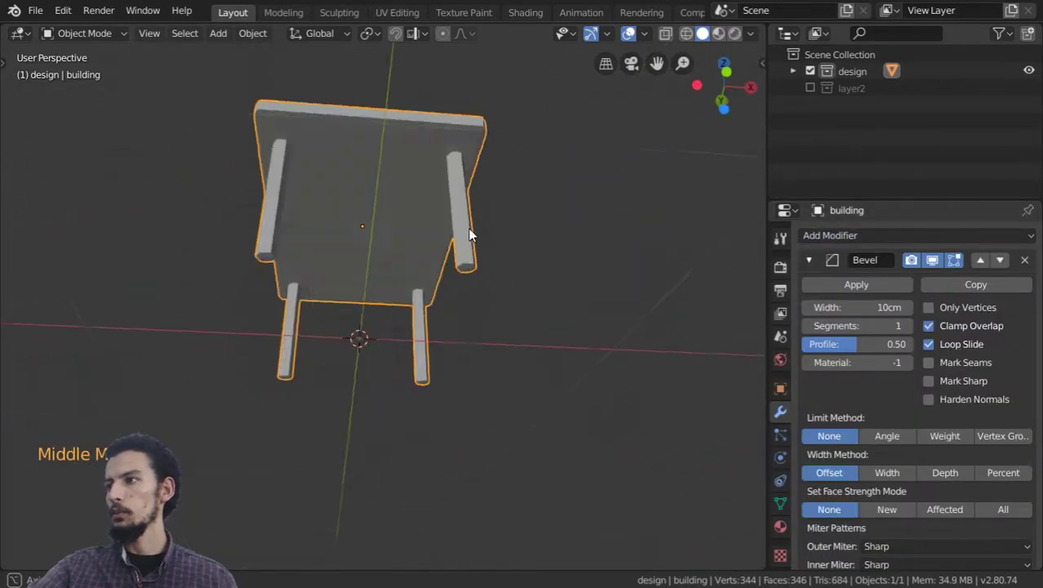
scroll(up, 3)
middle_click(404, 337)
scroll(up, 3)
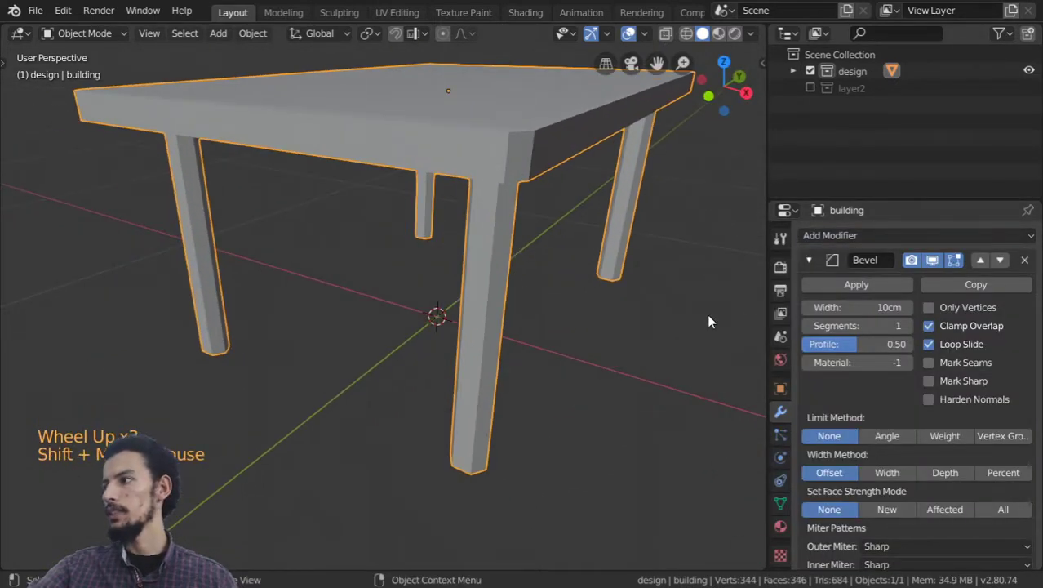
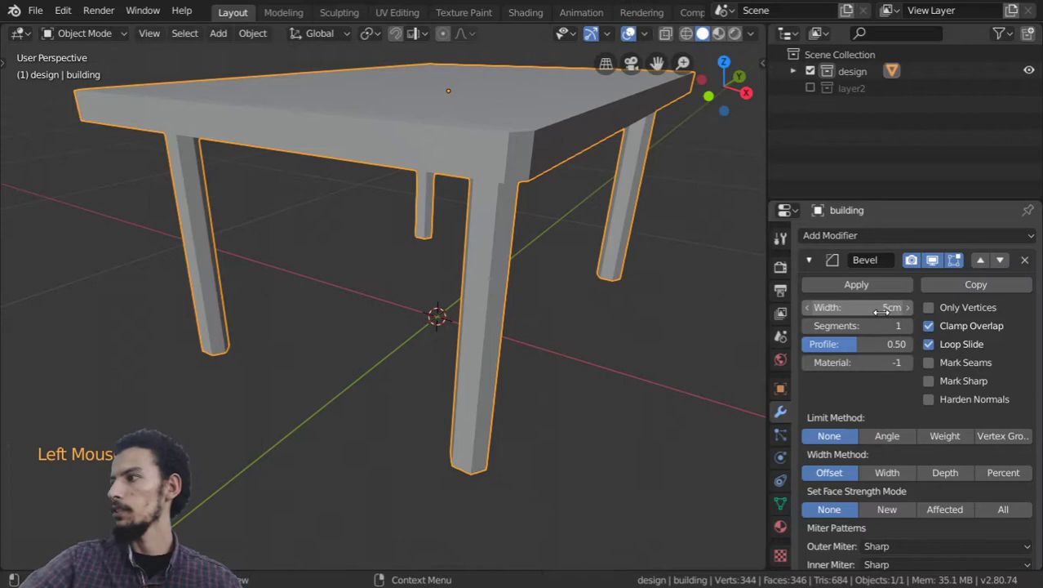
click(918, 329)
Orbit around the table to inspect the rounded edges from several angles
middle_click(454, 346)
scroll(down, 3)
middle_click(391, 329)
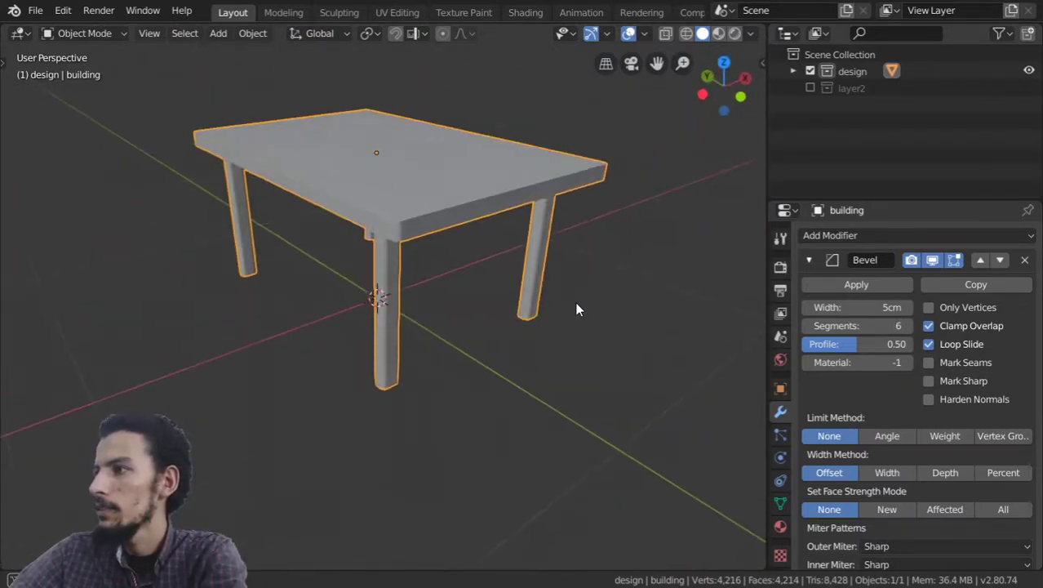
scroll(down, 3)
middle_click(552, 289)
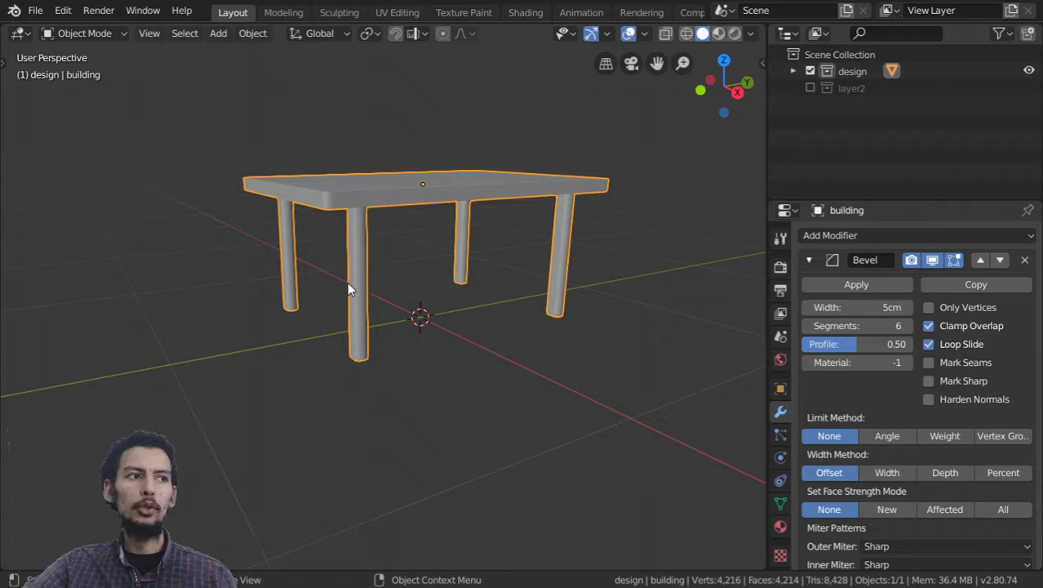
scroll(down, 3)
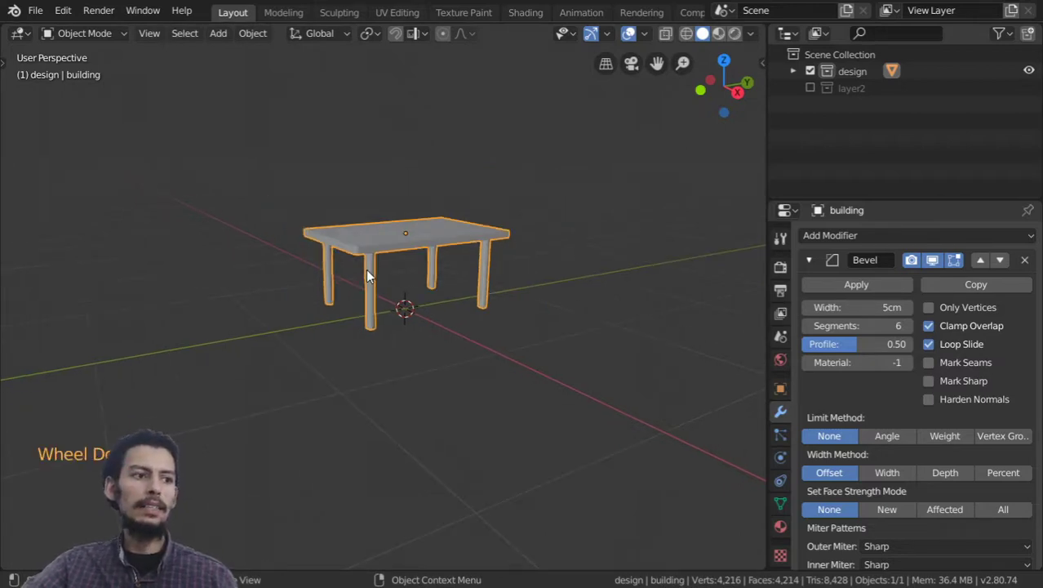